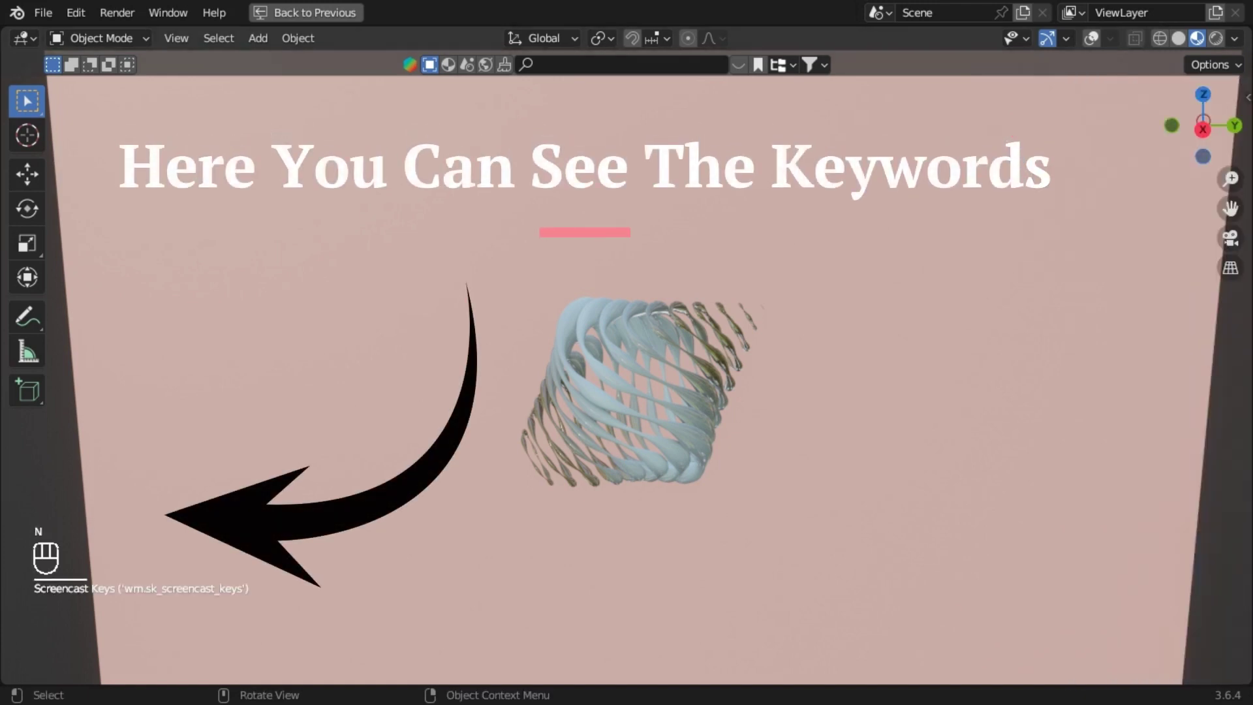
Start a new General file with the default cube, camera and light.
key("n")
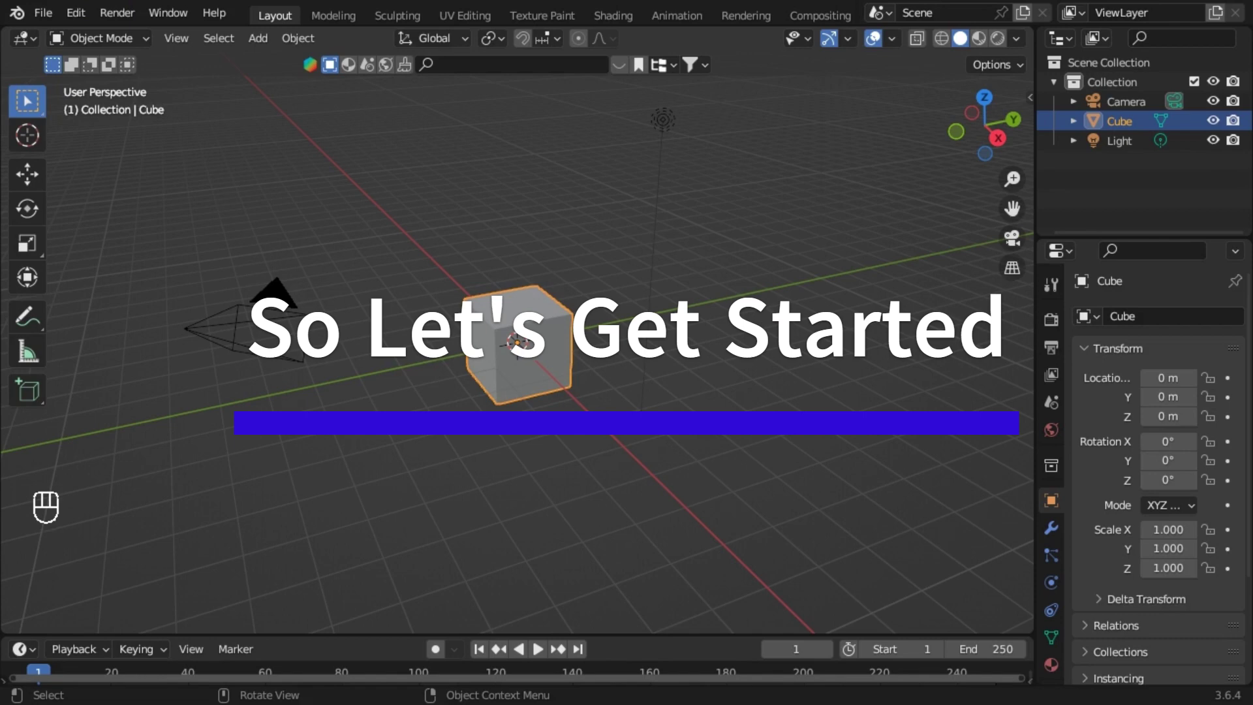
Select all three default objects and delete them, leaving the scene empty.
key("a")
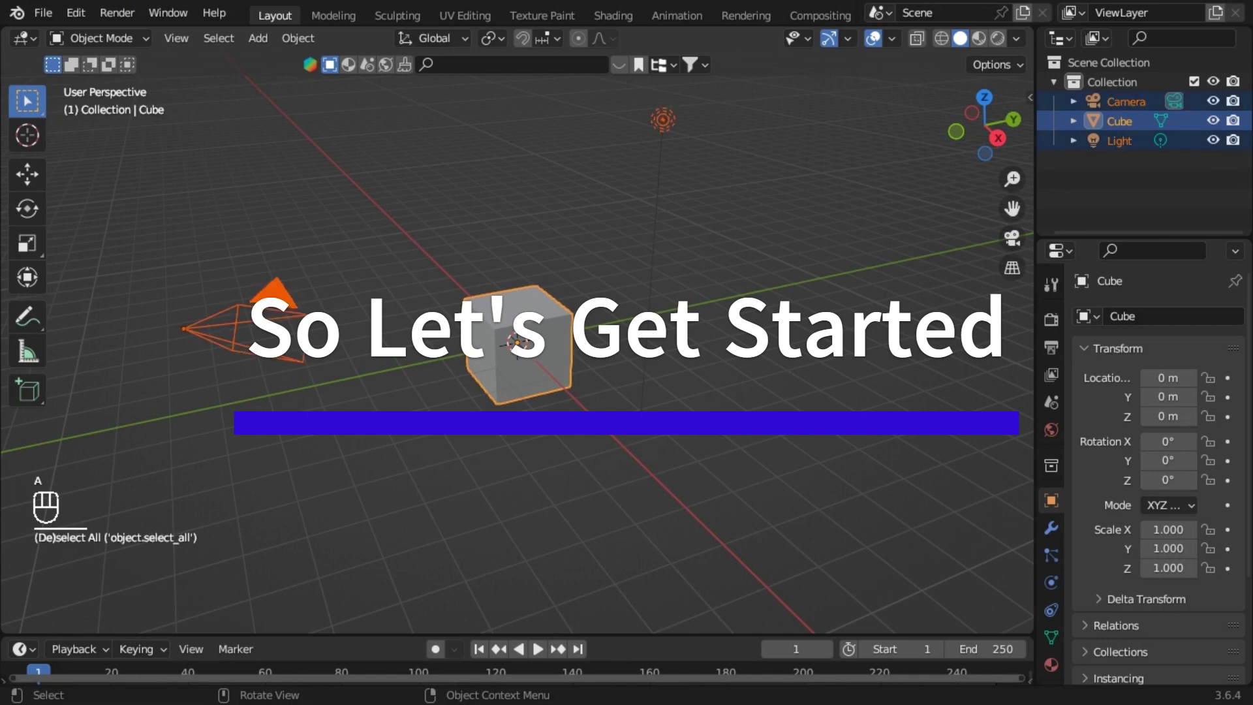
key("x")
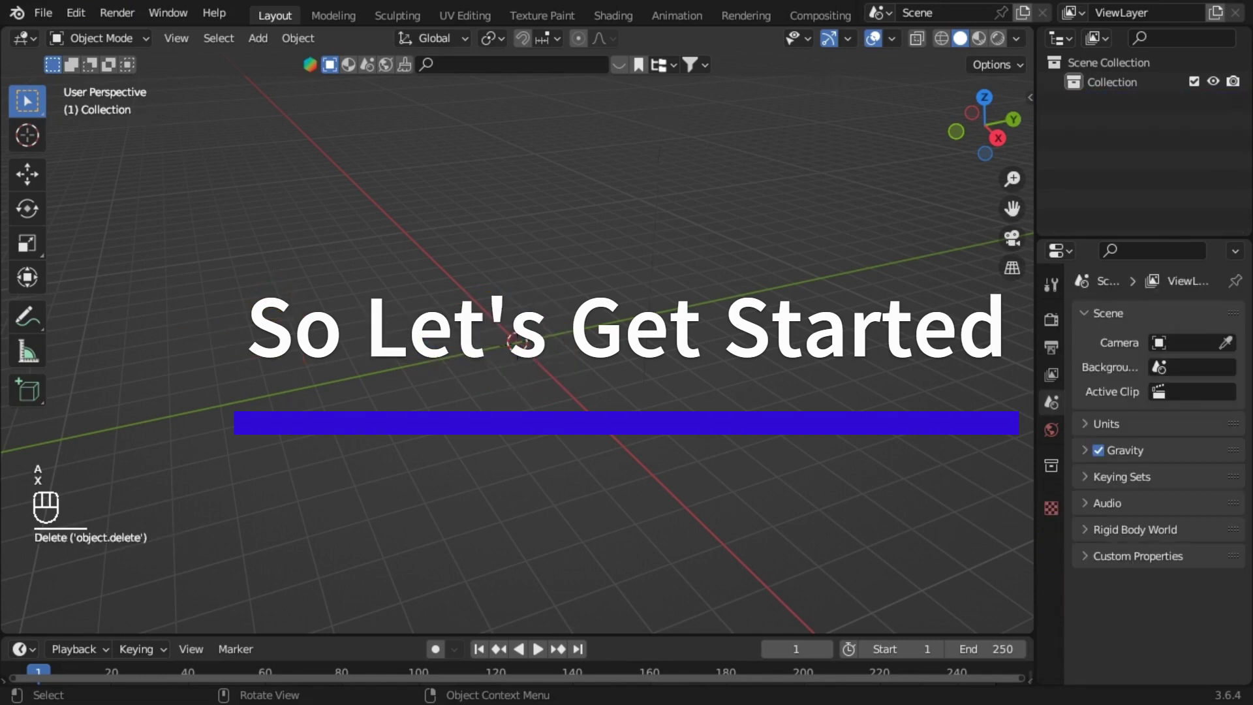
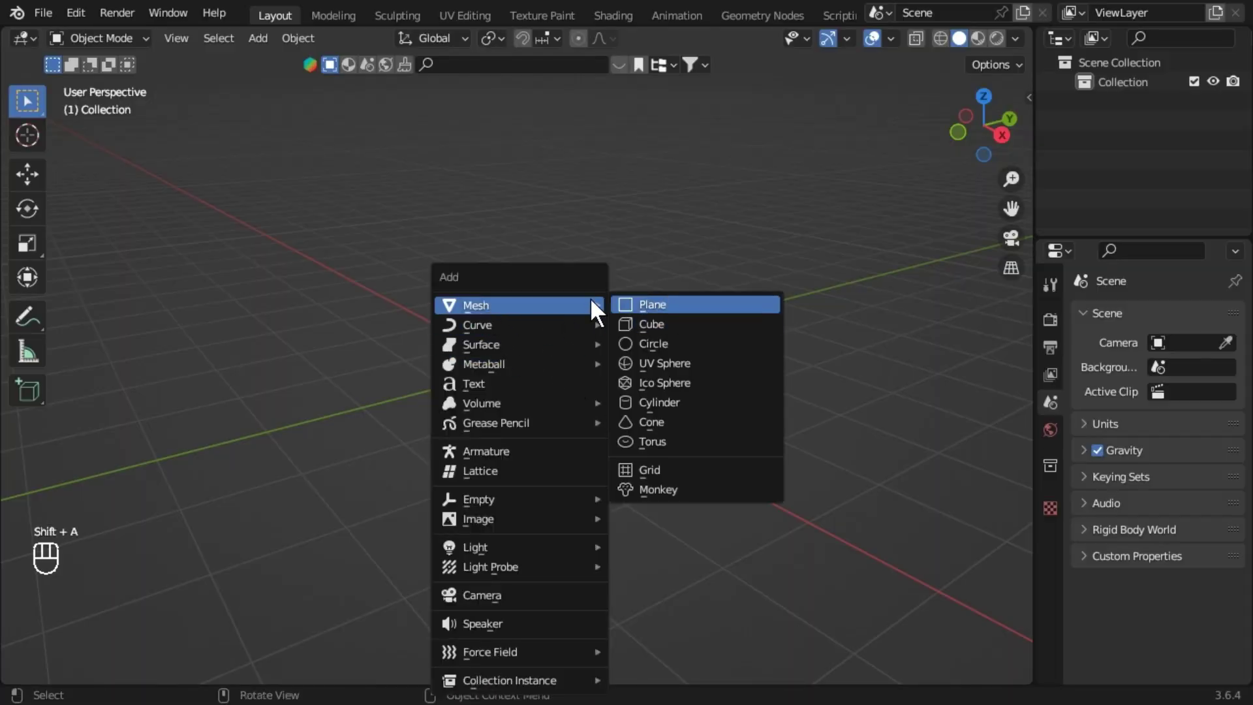
Add a Bezier circle curve and a plane mesh to the empty scene.
key("shift+a")
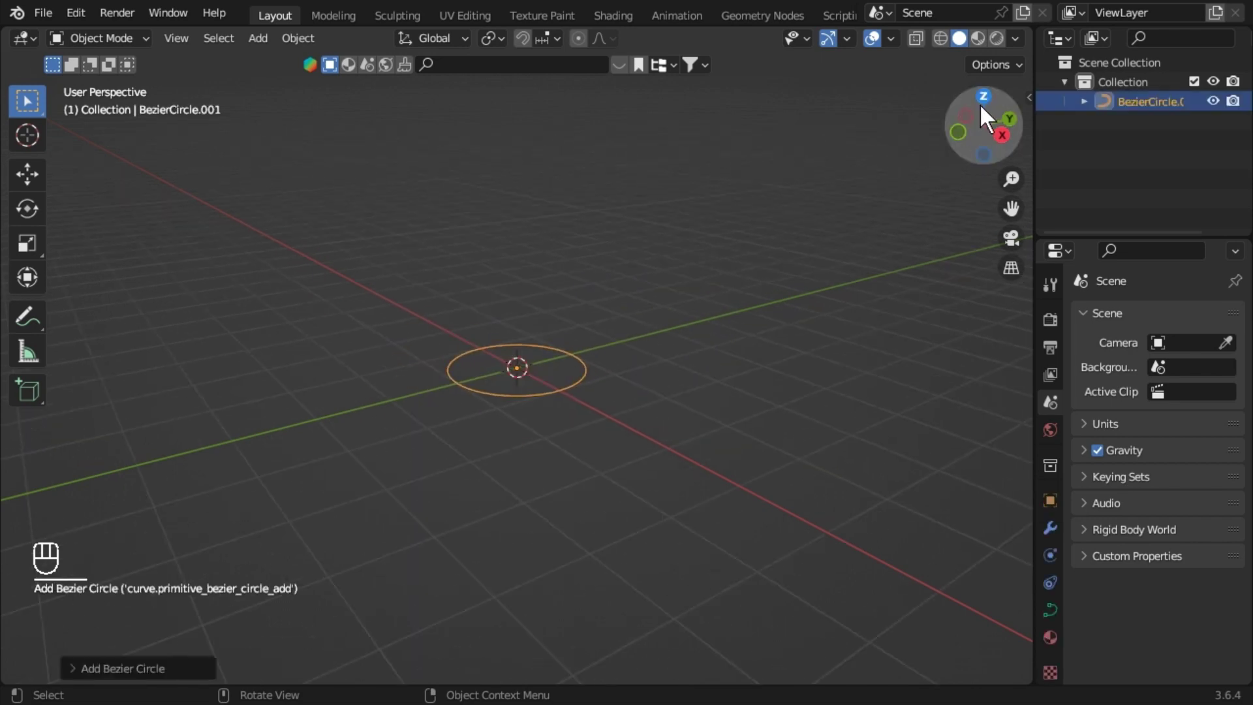
type("add")
key("g")
key("y")
left_click(489, 686)
Give the Bezier circle a round bevel of depth 0.075 m with resolution lowered to 10.
left_click(637, 188)
left_click_drag(554, 338, 574, 354)
key("shift+a")
left_click_drag(351, 494, 389, 451)
left_click_drag(389, 455, 345, 477)
type("add")
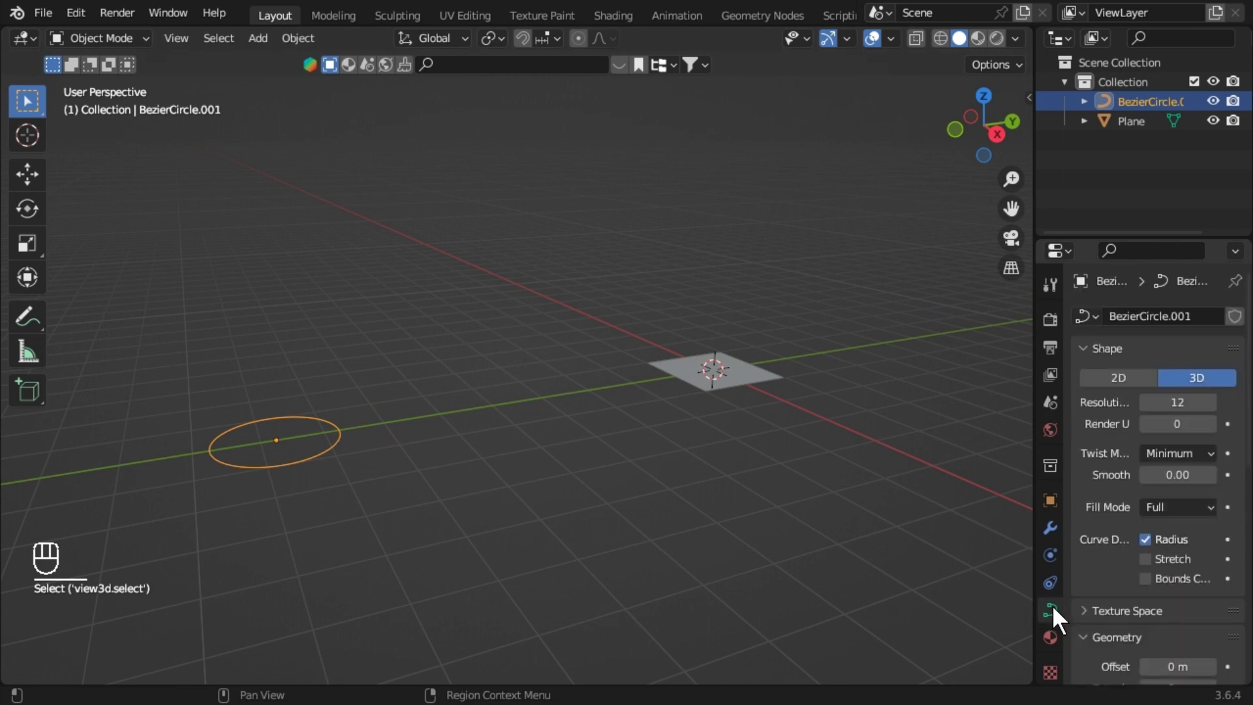
type("Sele")
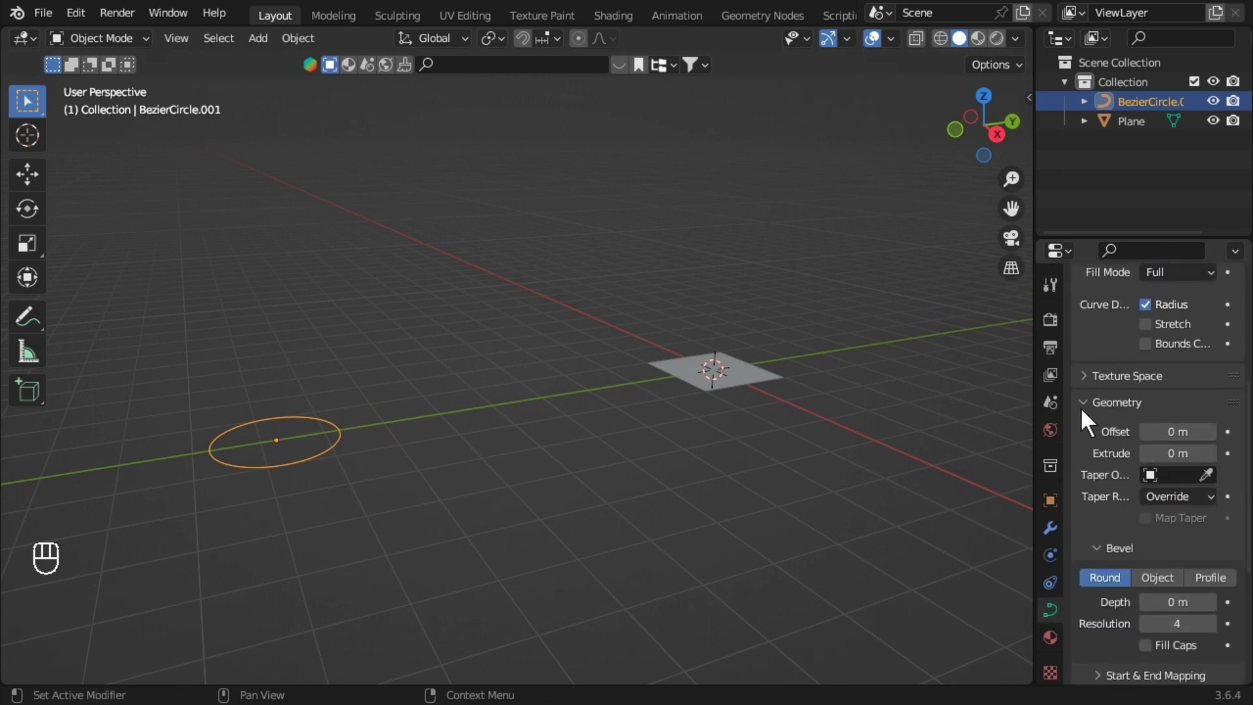
left_click(1089, 421)
left_click(1093, 460)
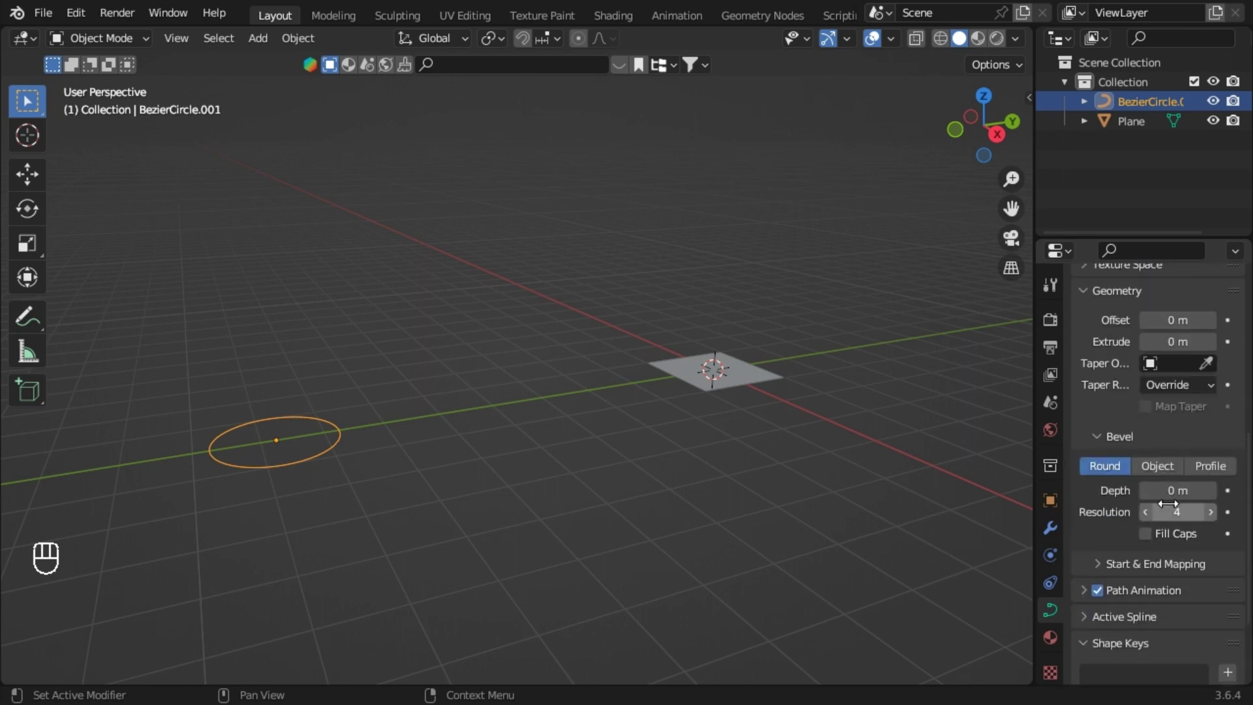
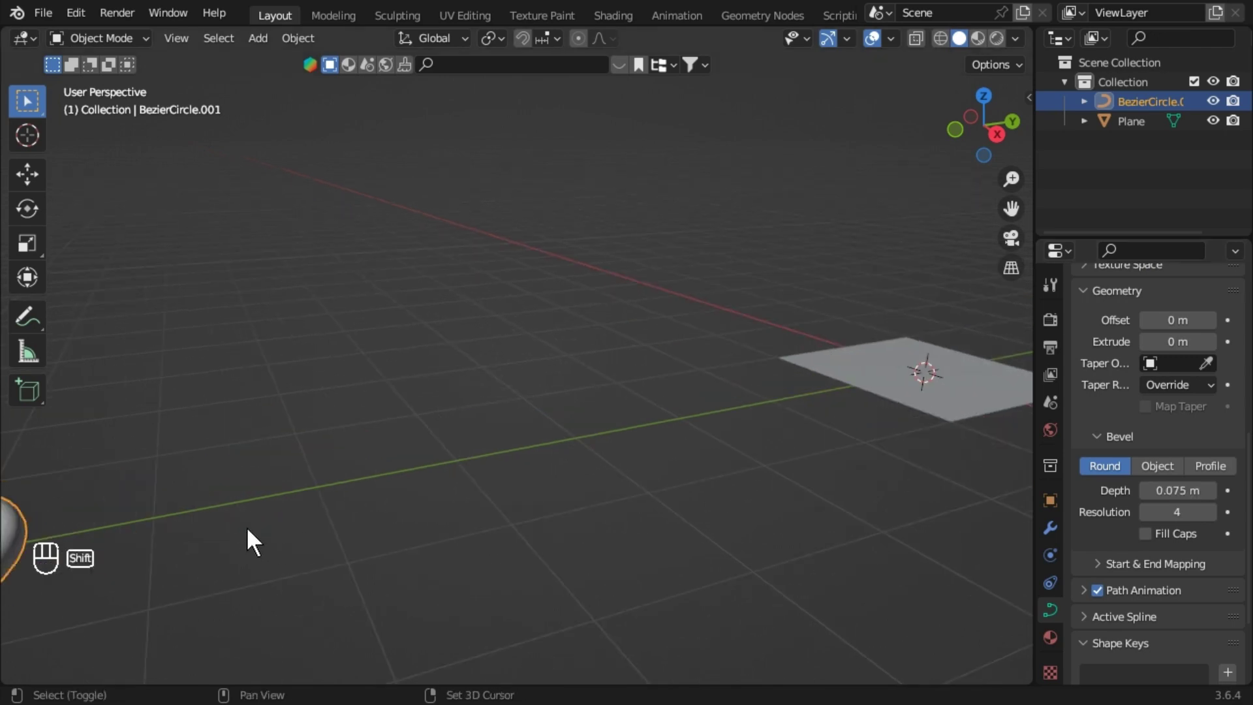
left_click_drag(377, 525, 493, 489)
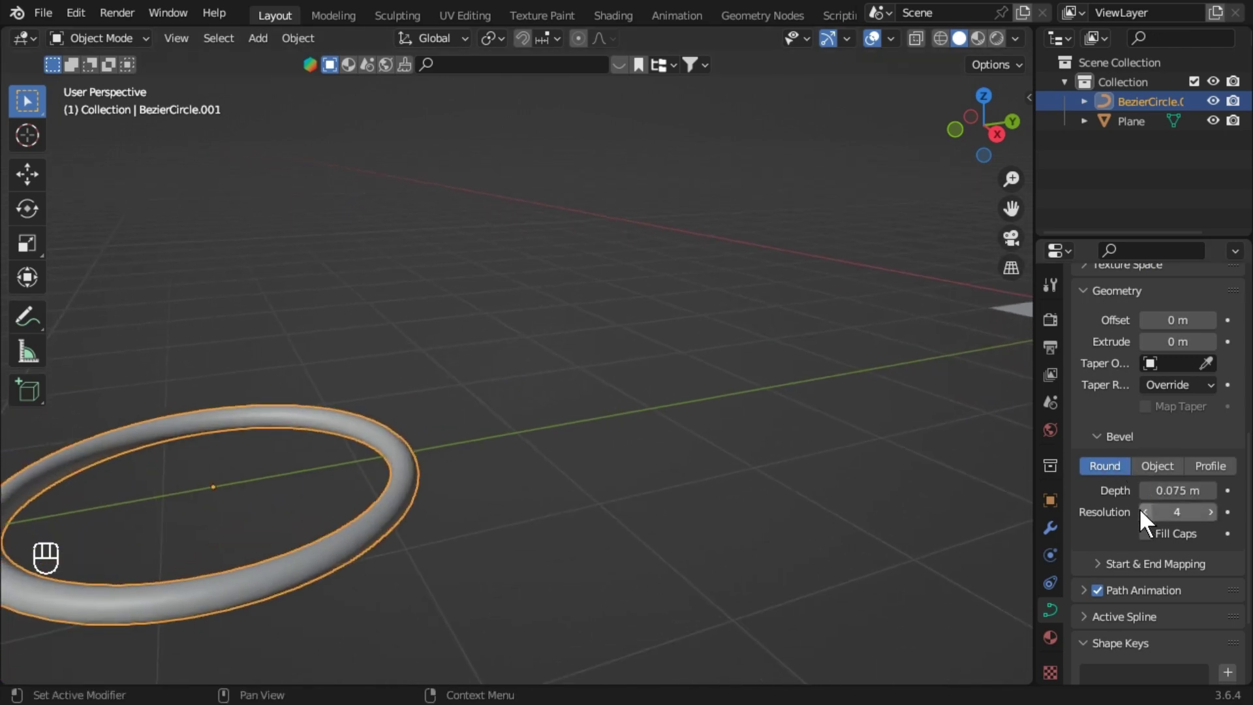
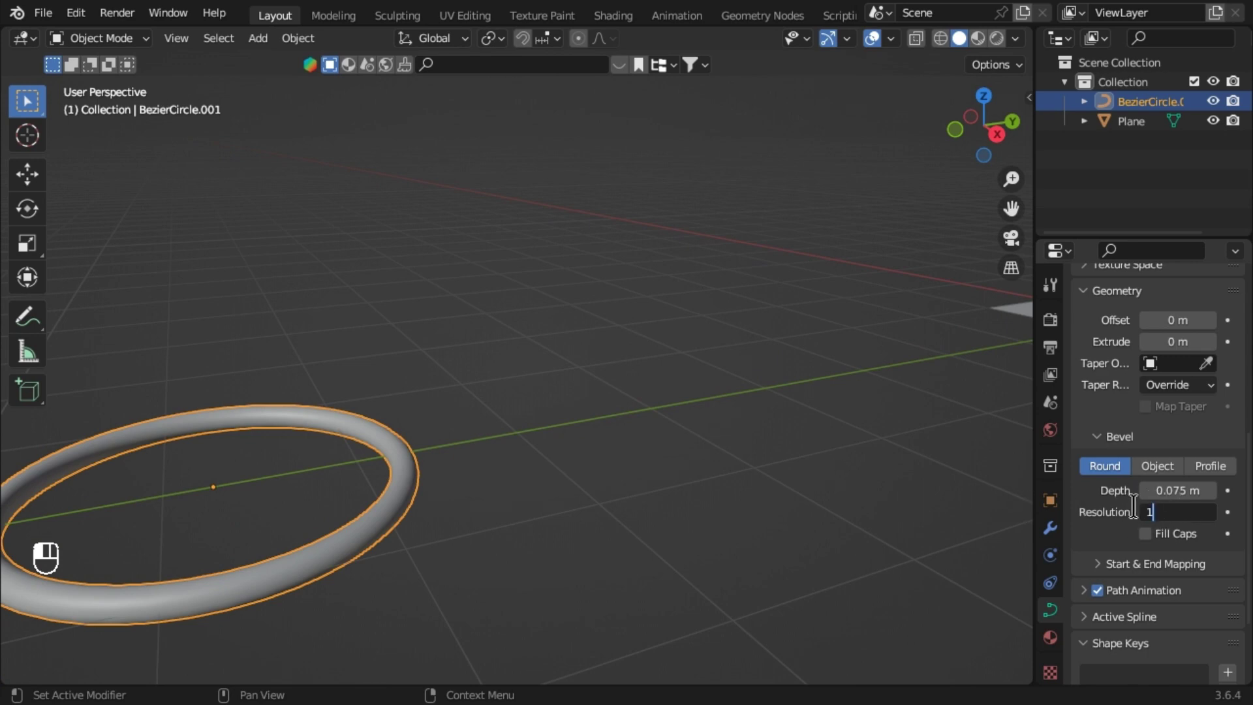
middle_click(677, 455)
left_click_drag(839, 435, 697, 432)
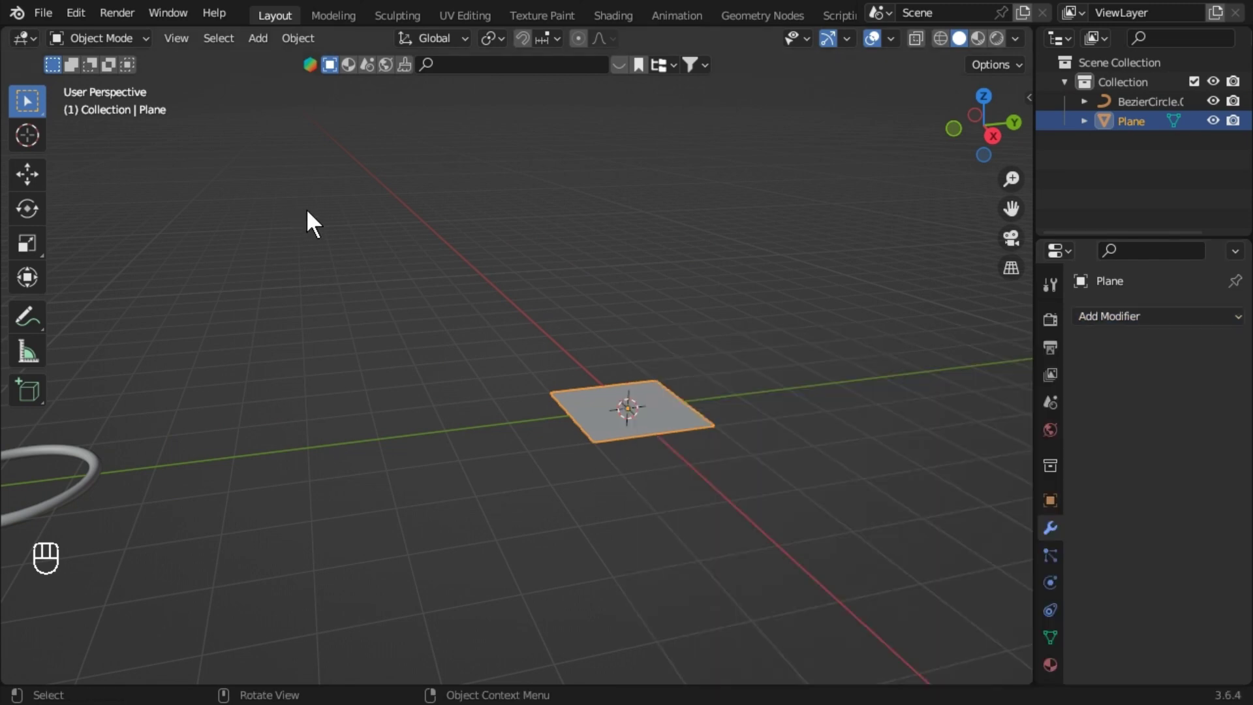
Add a Geometry Nodes modifier with a new node group to the plane.
left_click(828, 484)
left_click_drag(1171, 330, 879, 519)
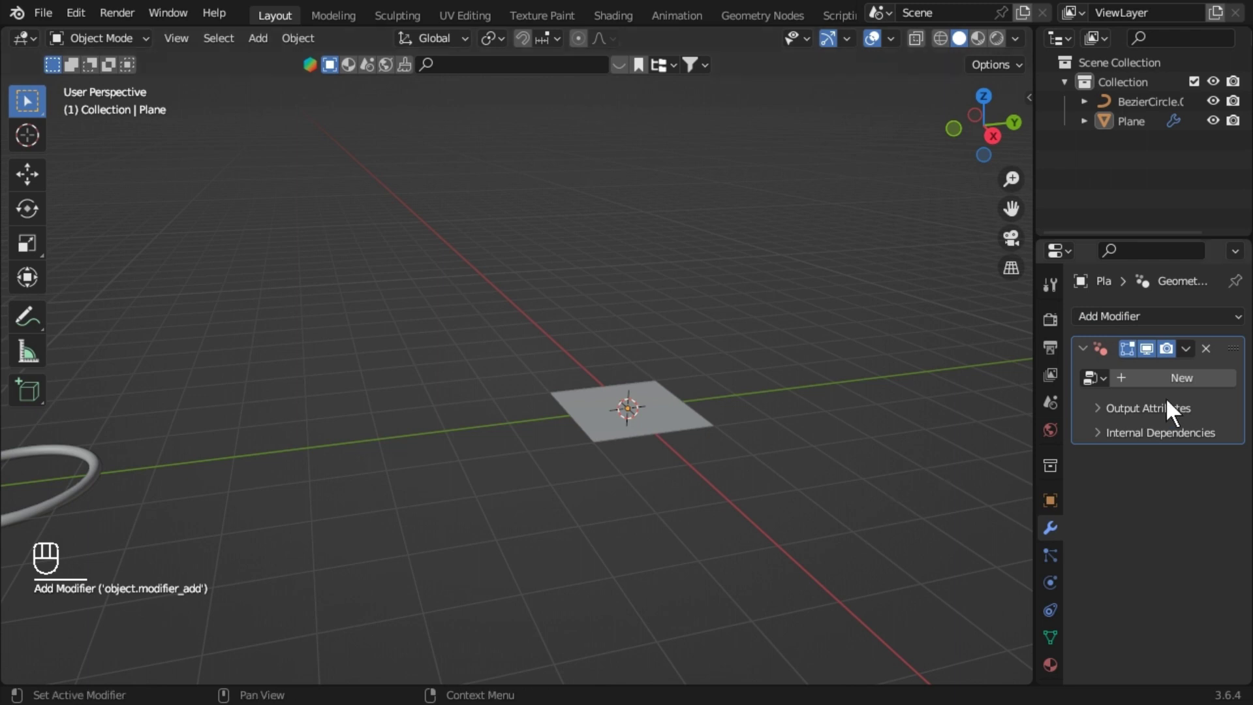
left_click_drag(1183, 388, 546, 465)
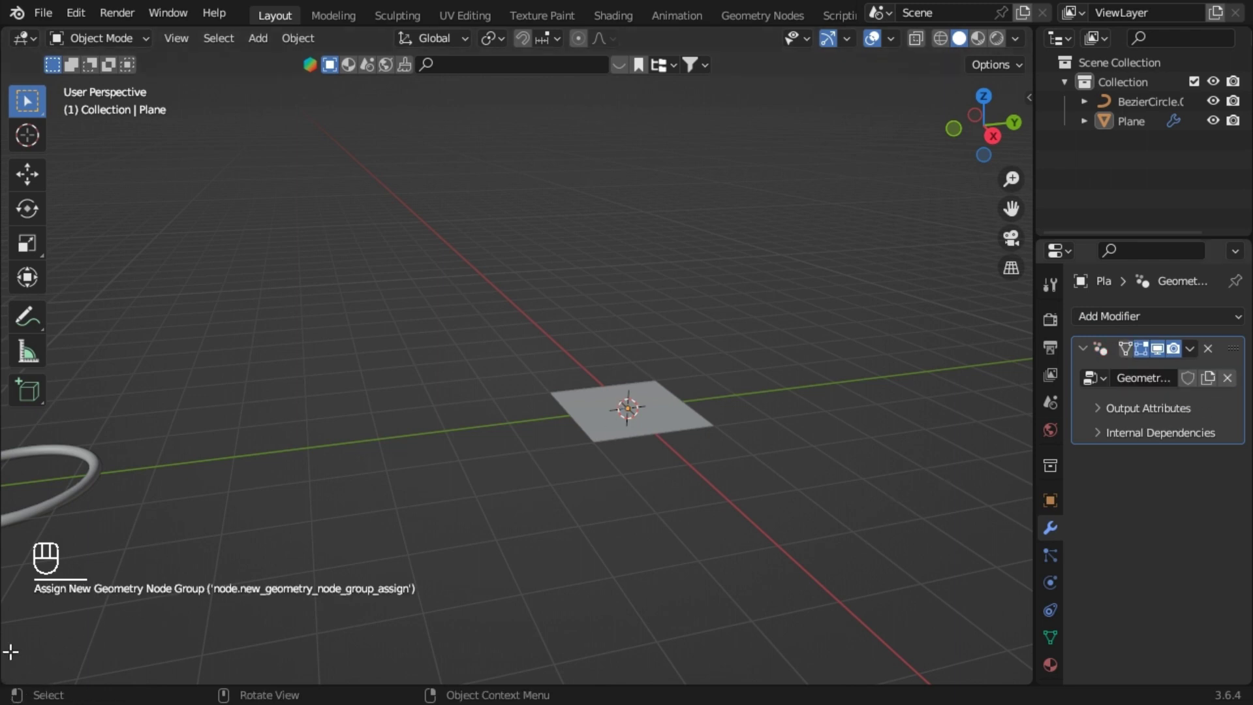
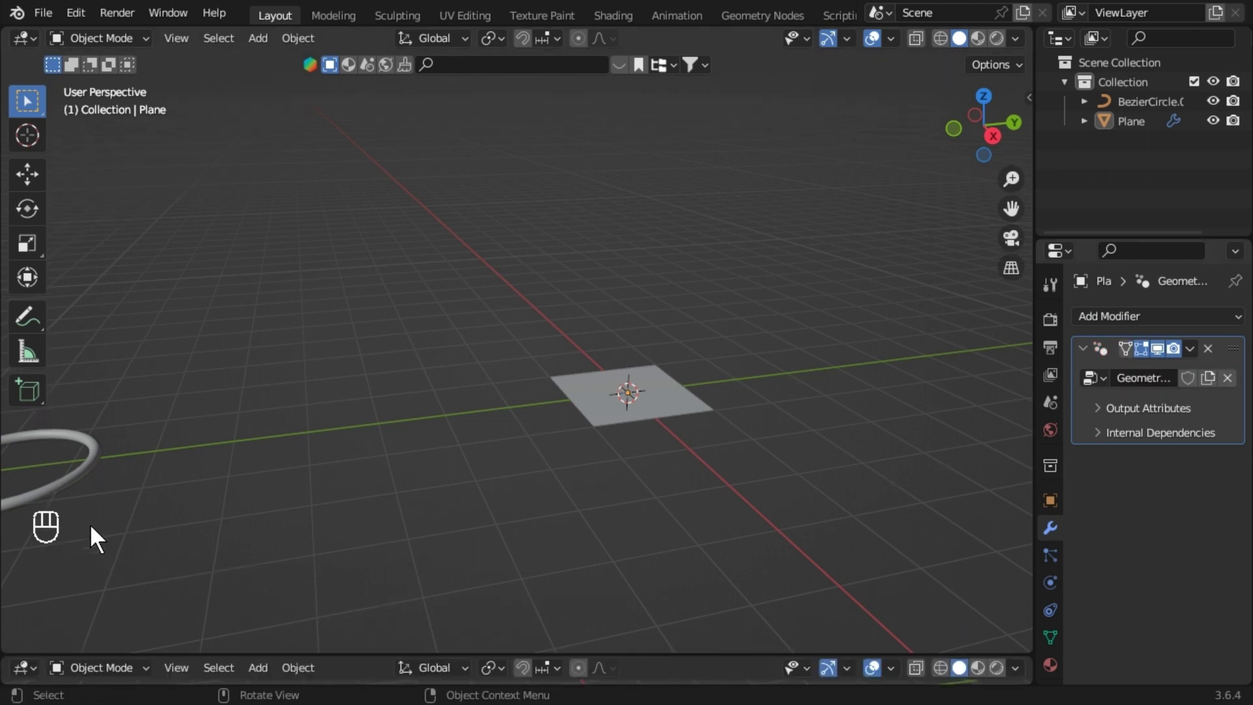
Split the viewport and make the lower area a Geometry Node Editor.
left_click(79, 653)
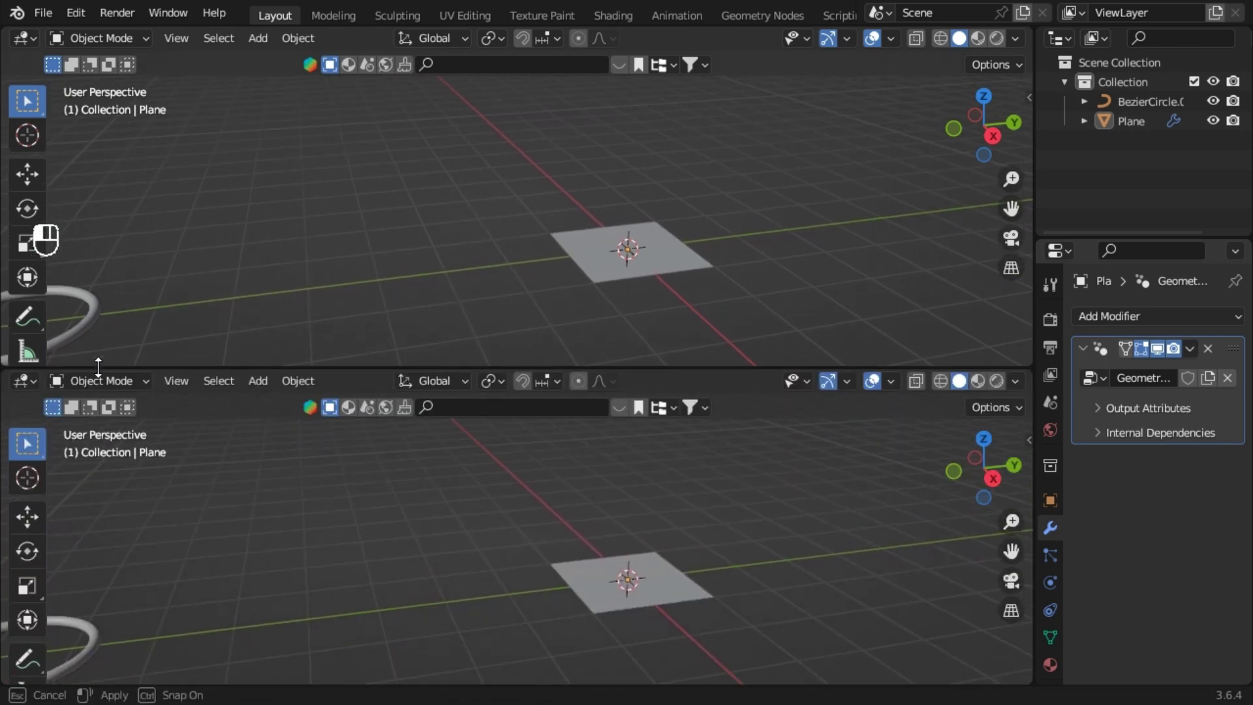
left_click(110, 341)
left_click(25, 374)
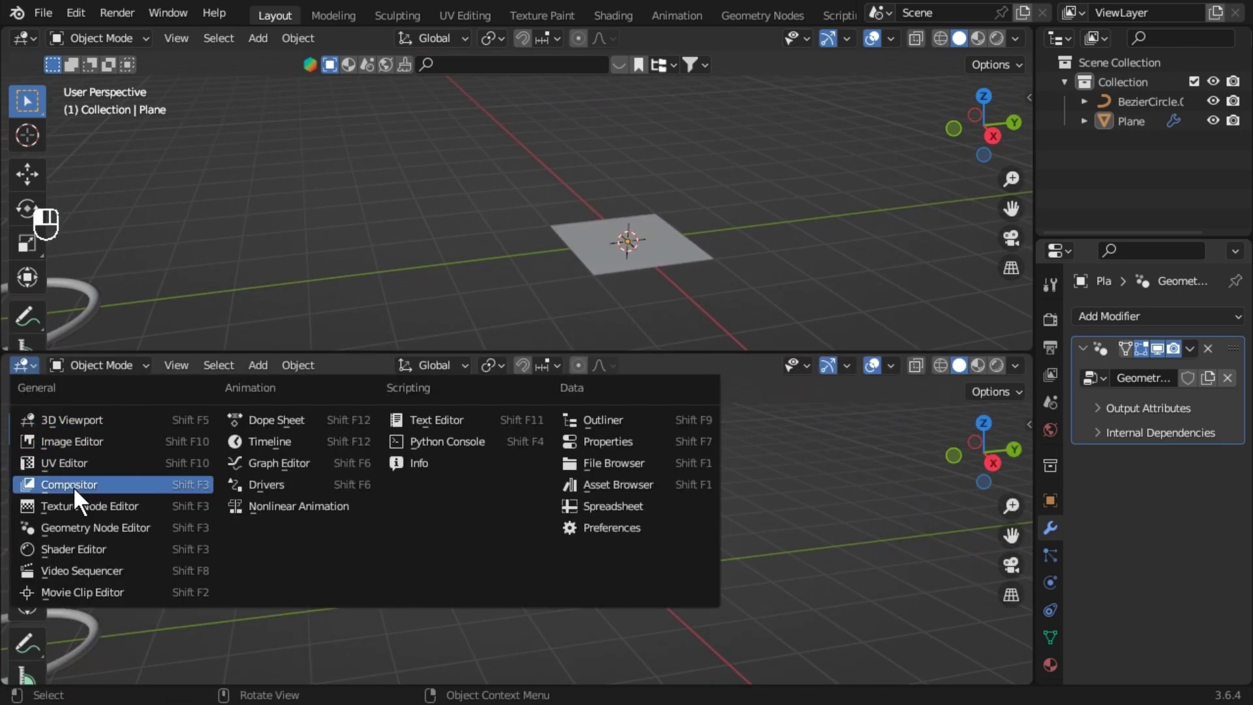
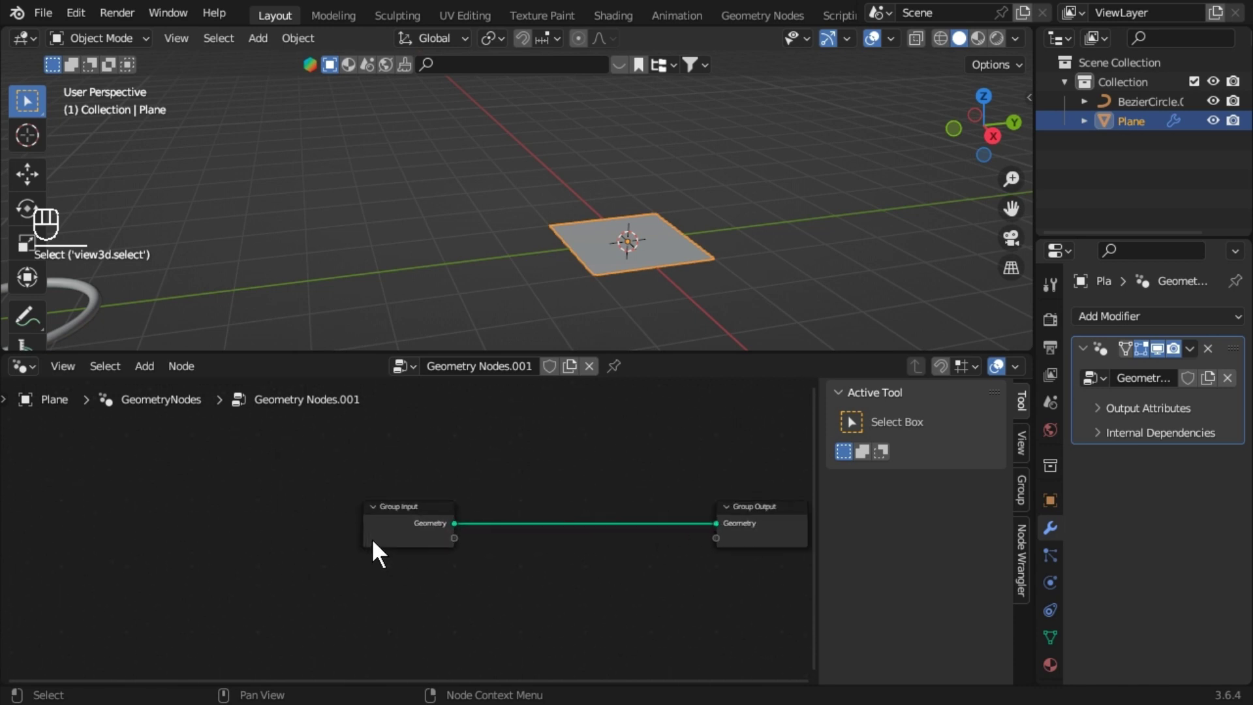
Remove Group Input and add a Mesh Line with Count 30 and Offset Z 0.11 m.
key("n")
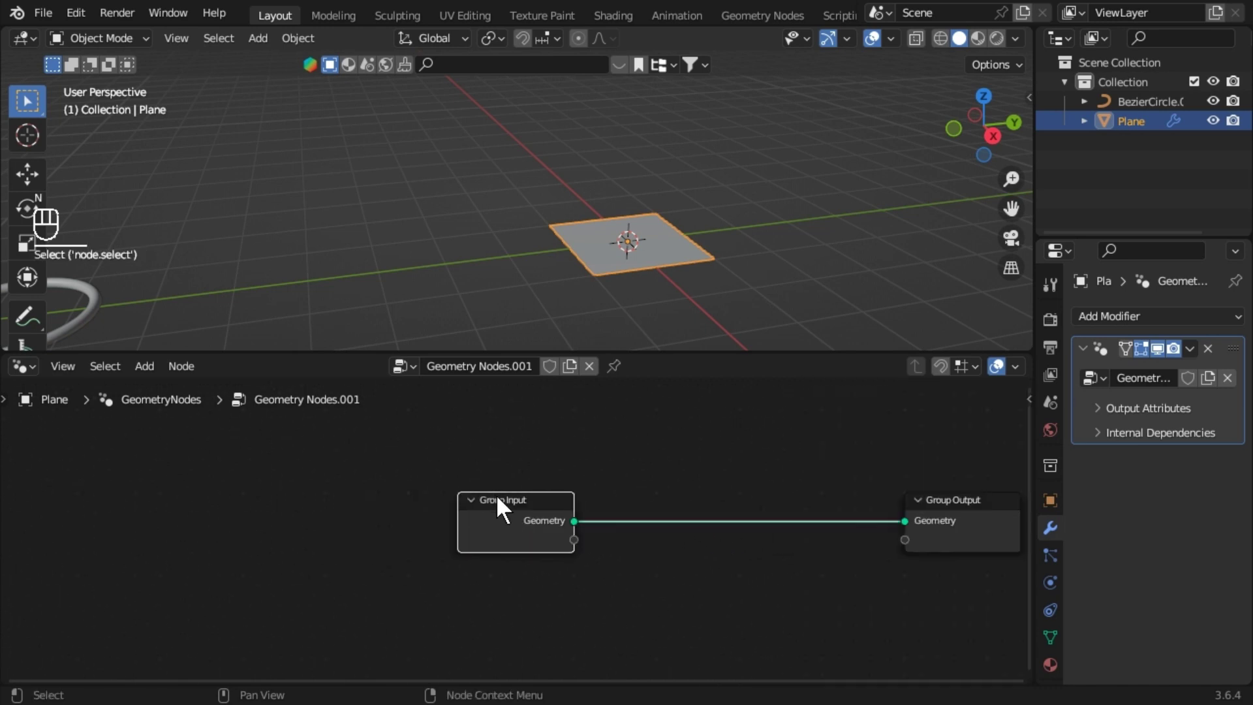
key("x")
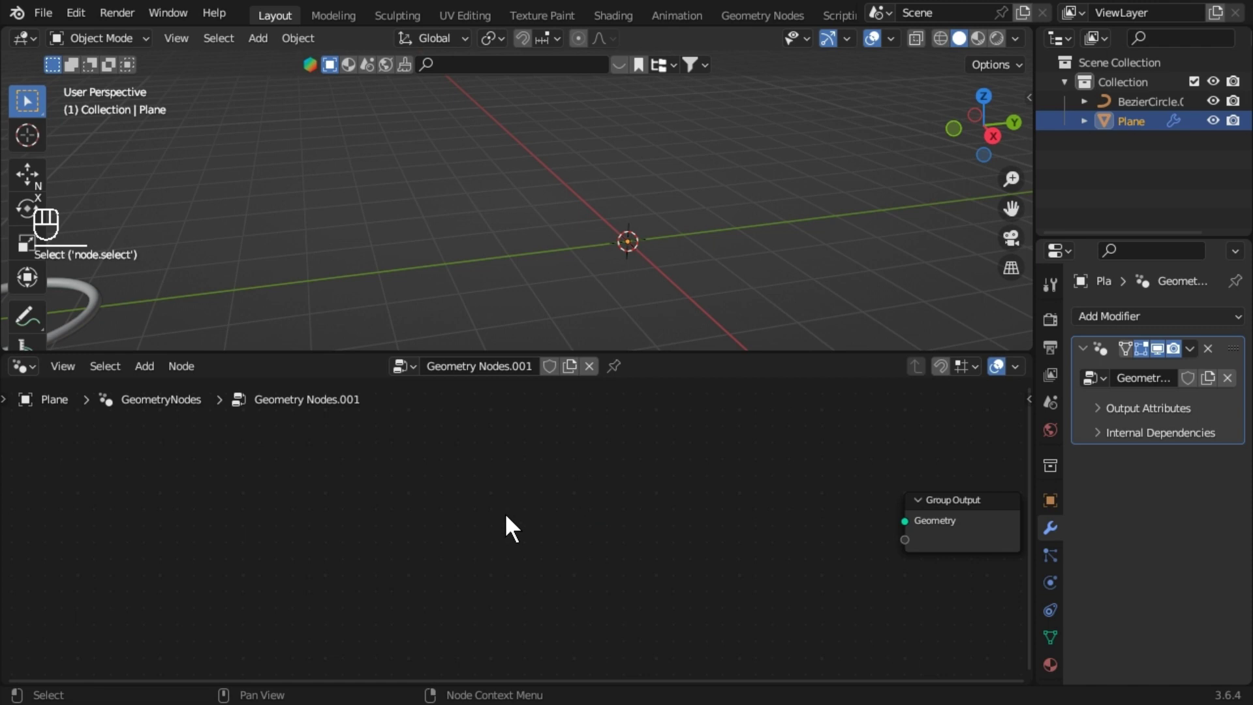
key("shift+a")
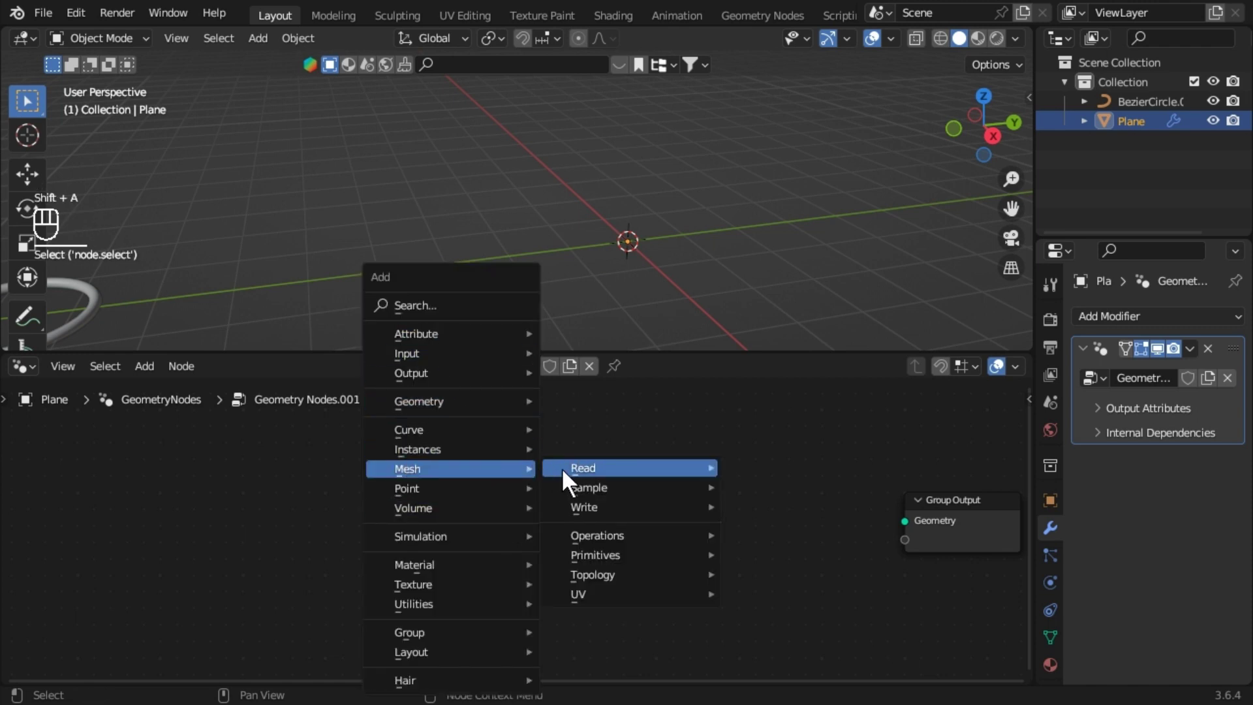
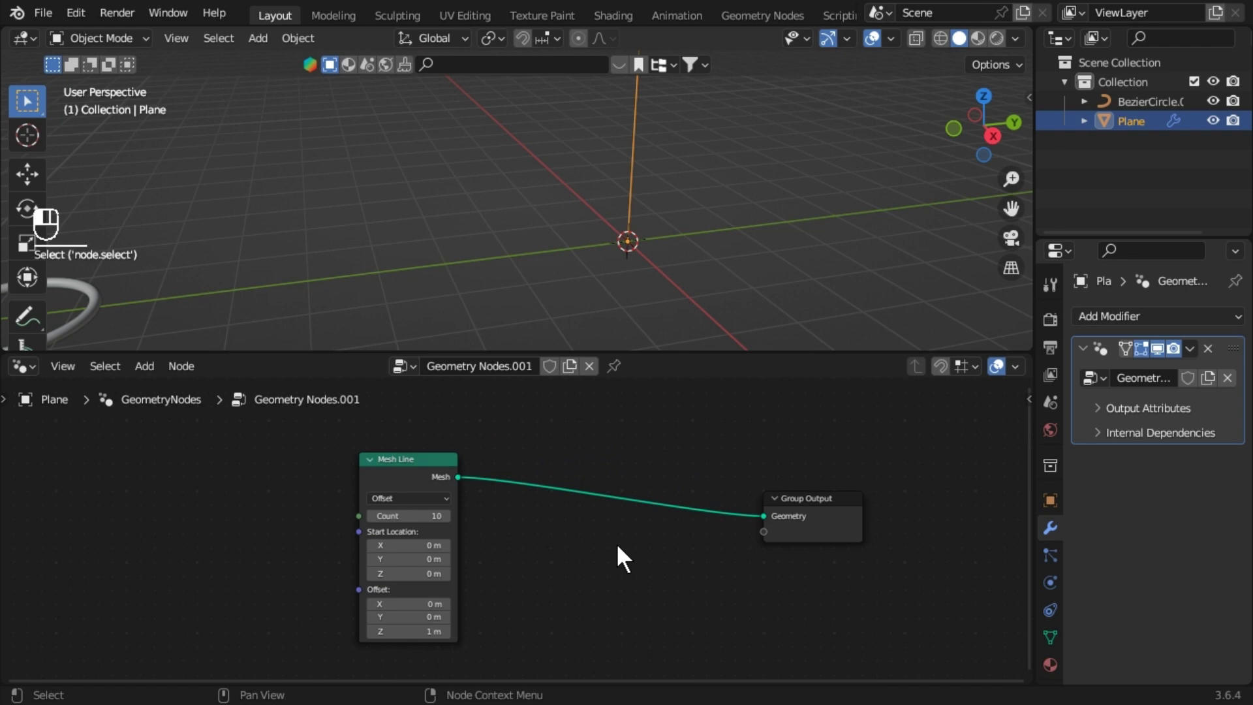
Instance the BezierCircle via Object Info on the line's points, stacking a ring column.
key("shift+a")
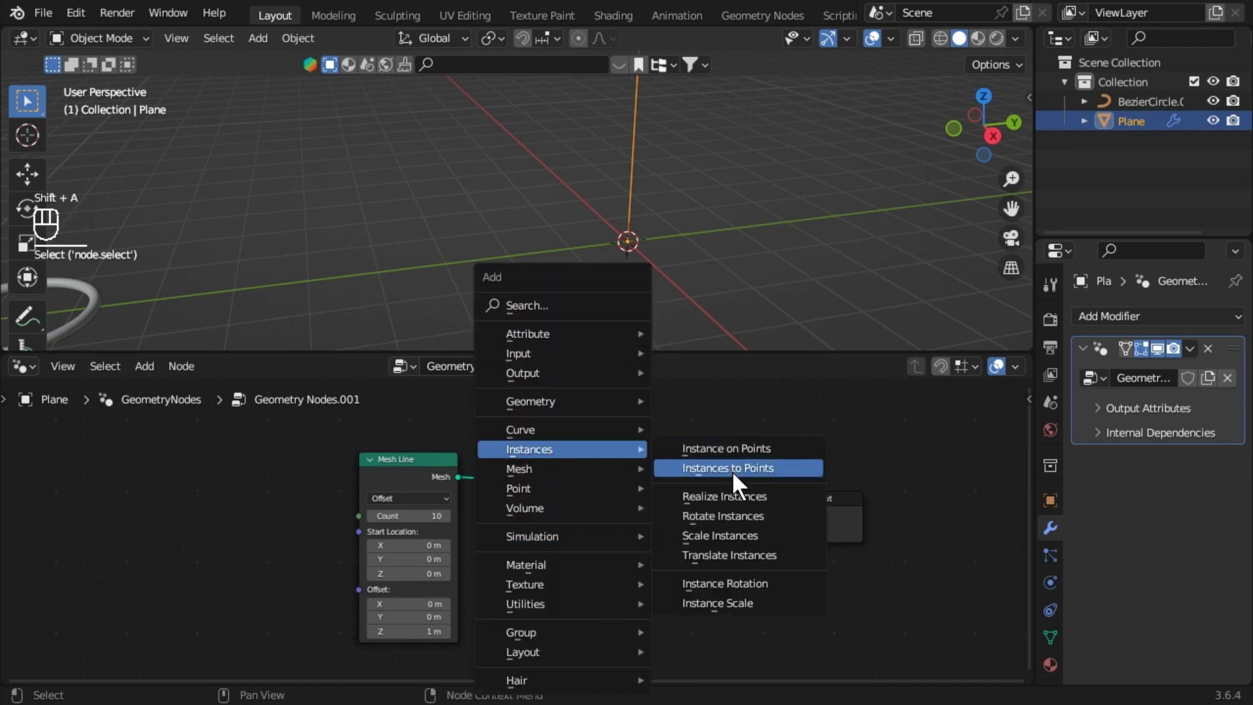
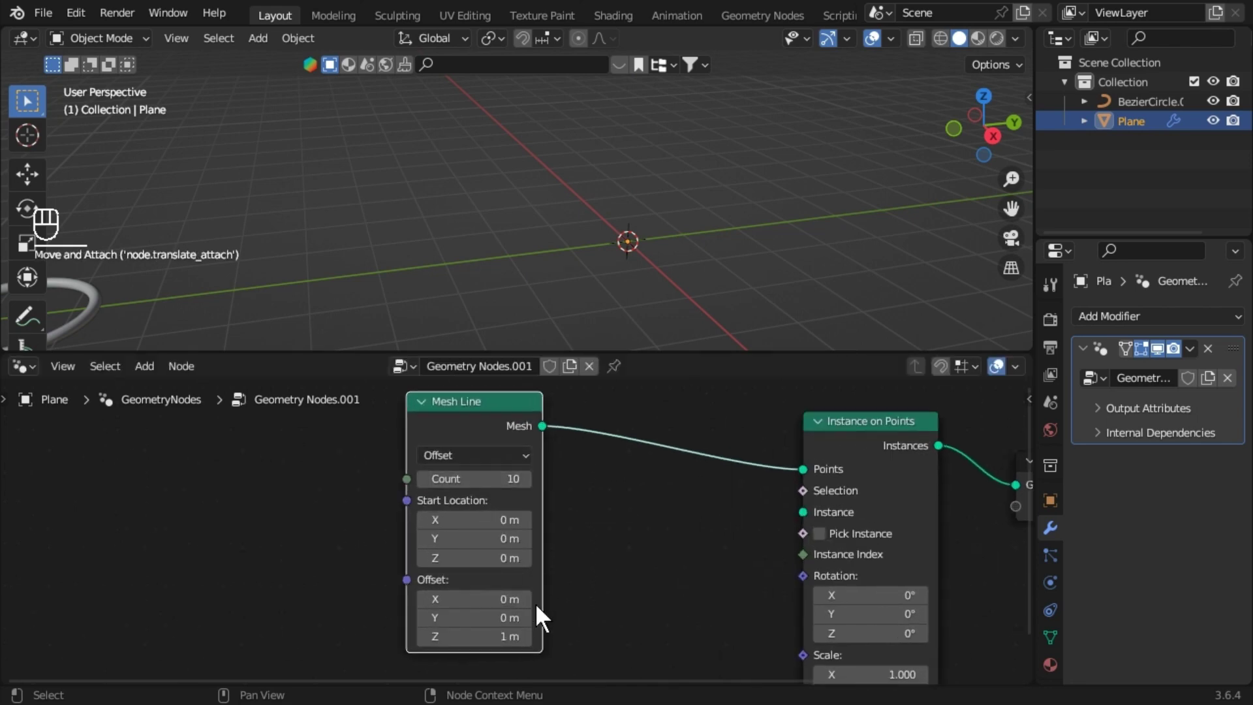
type("mov")
left_click_drag(1151, 109, 1059, 185)
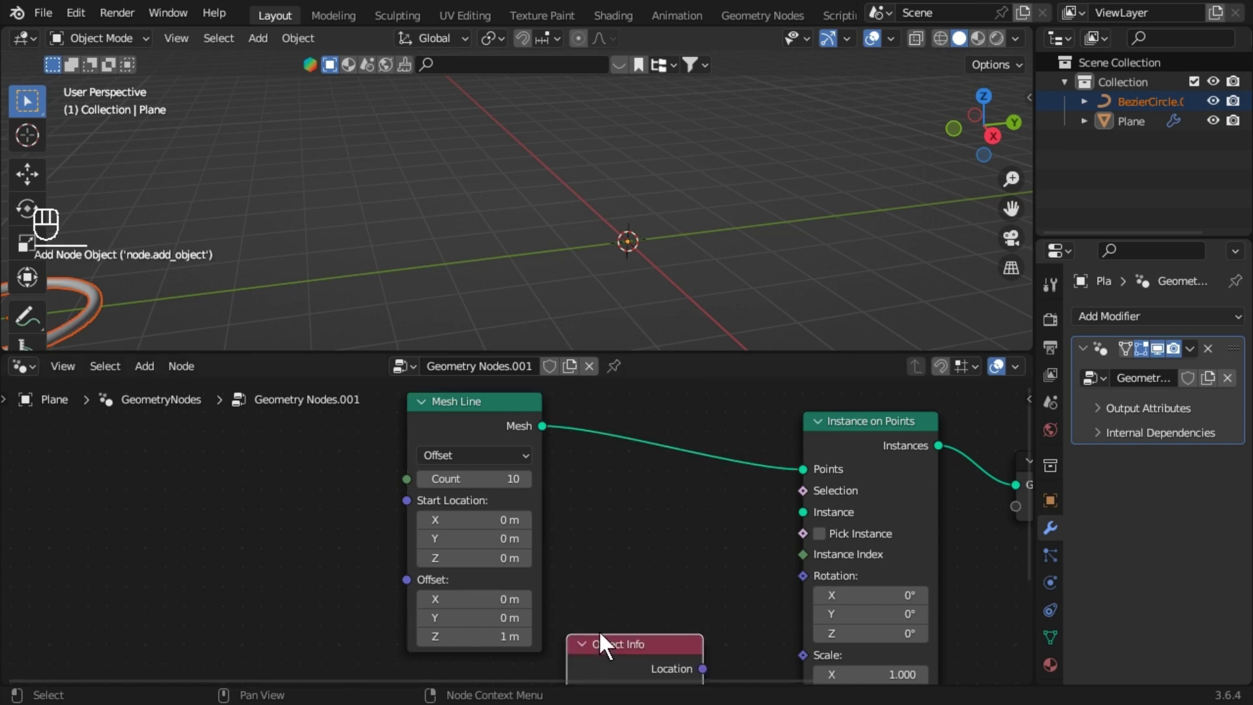
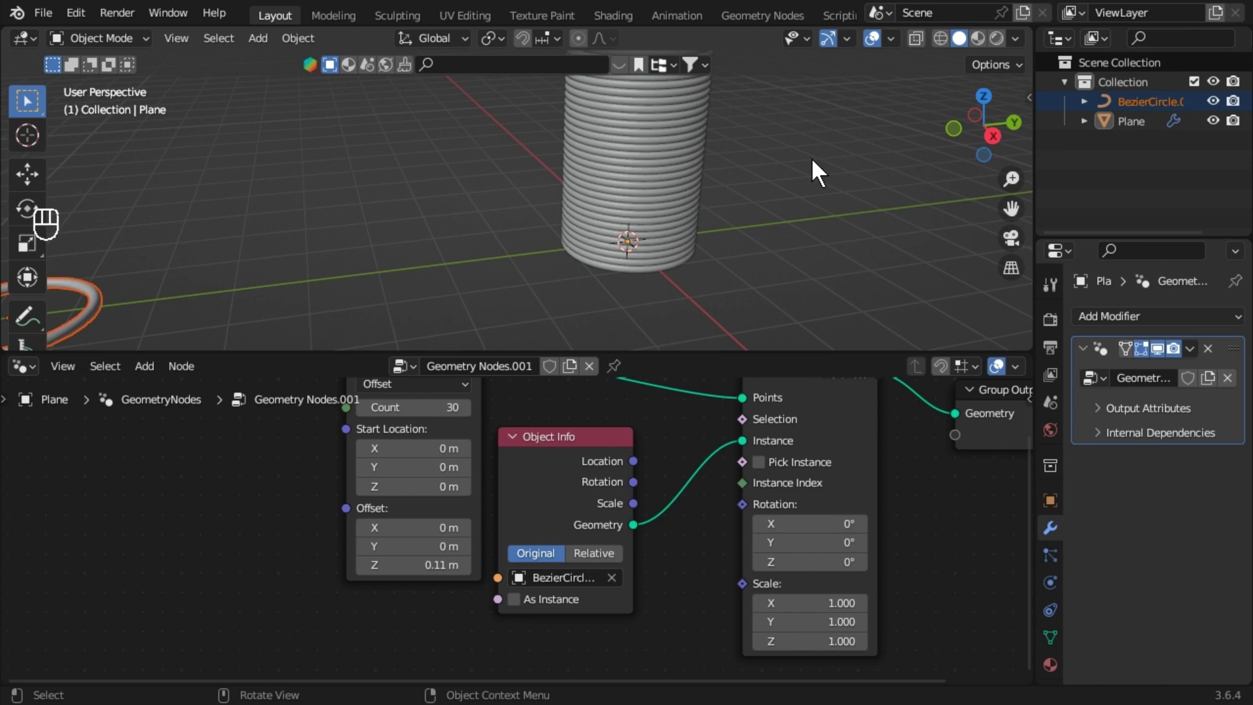
left_click_drag(820, 173, 717, 224)
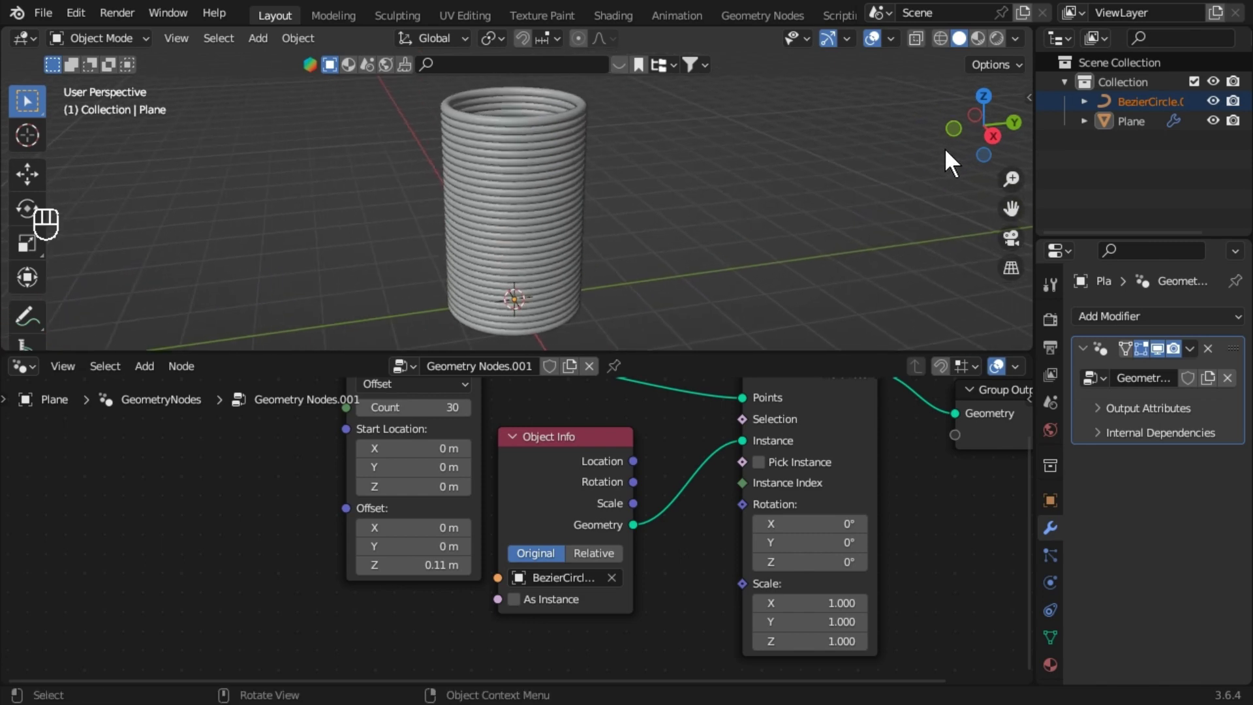
middle_click(995, 144)
middle_click(673, 228)
left_click_drag(675, 211, 660, 269)
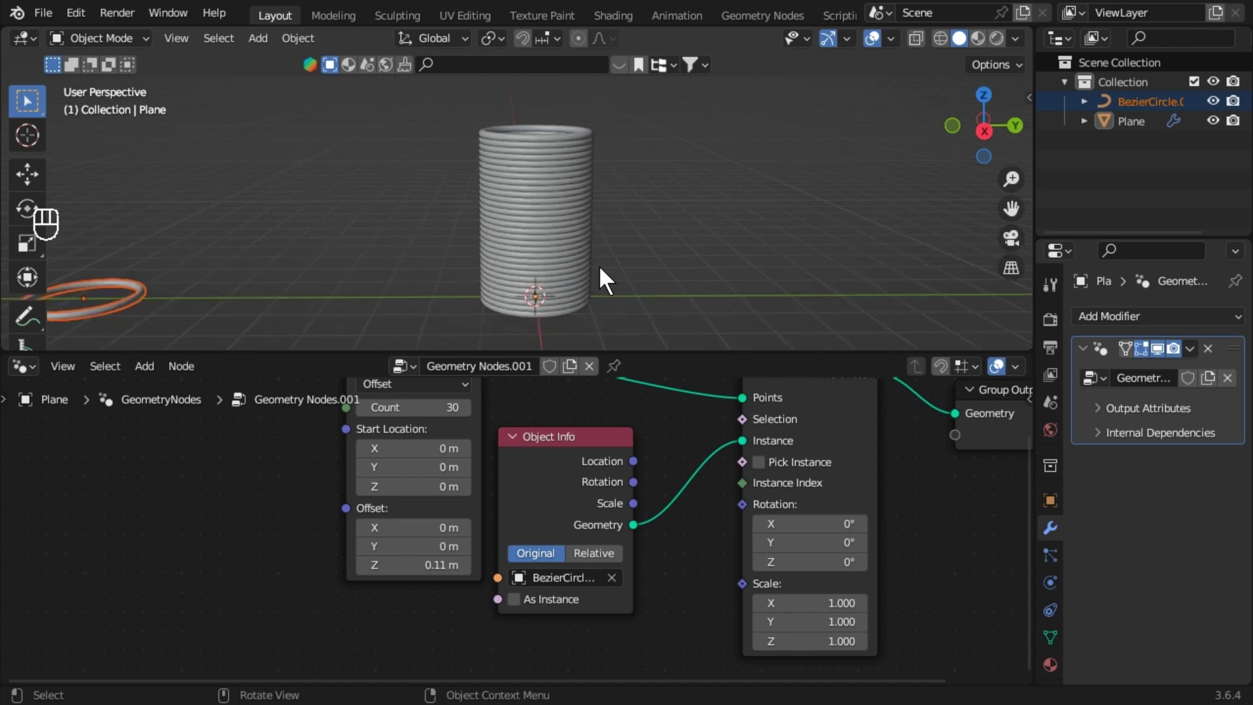
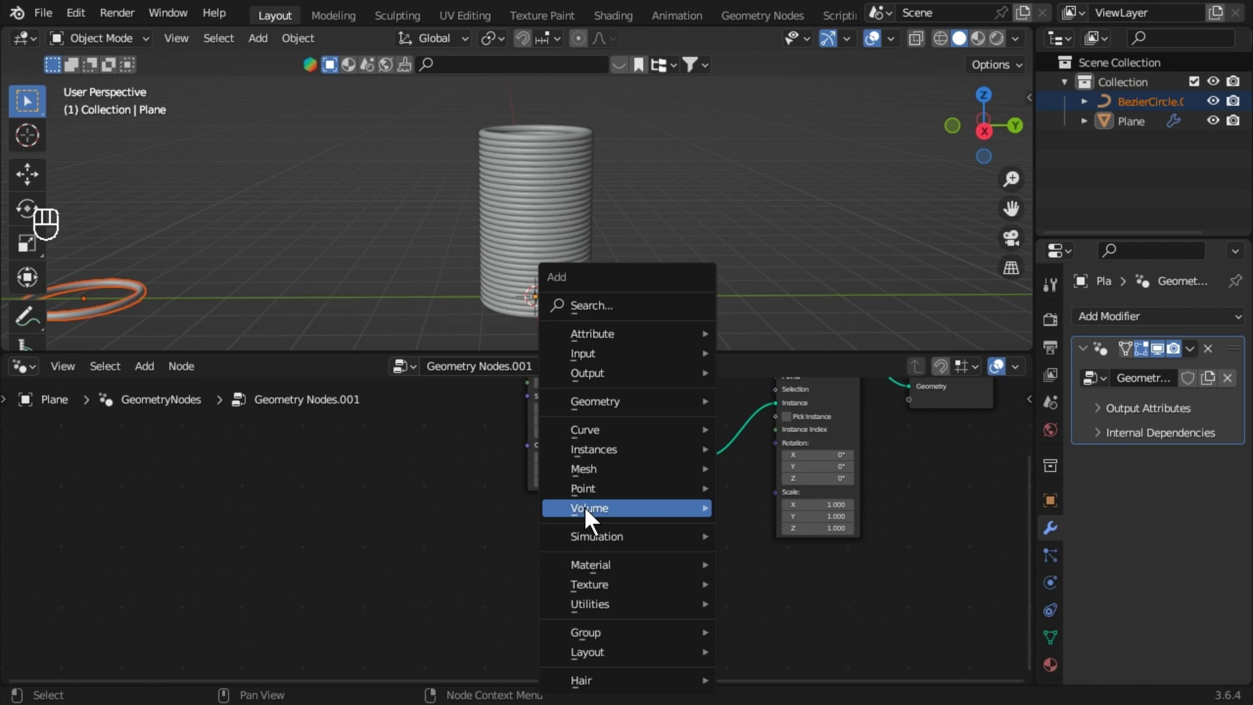
Drive ring scale with a Map Range (To Max 0.65) and set line start Z to -0.88 m.
key("shift+a")
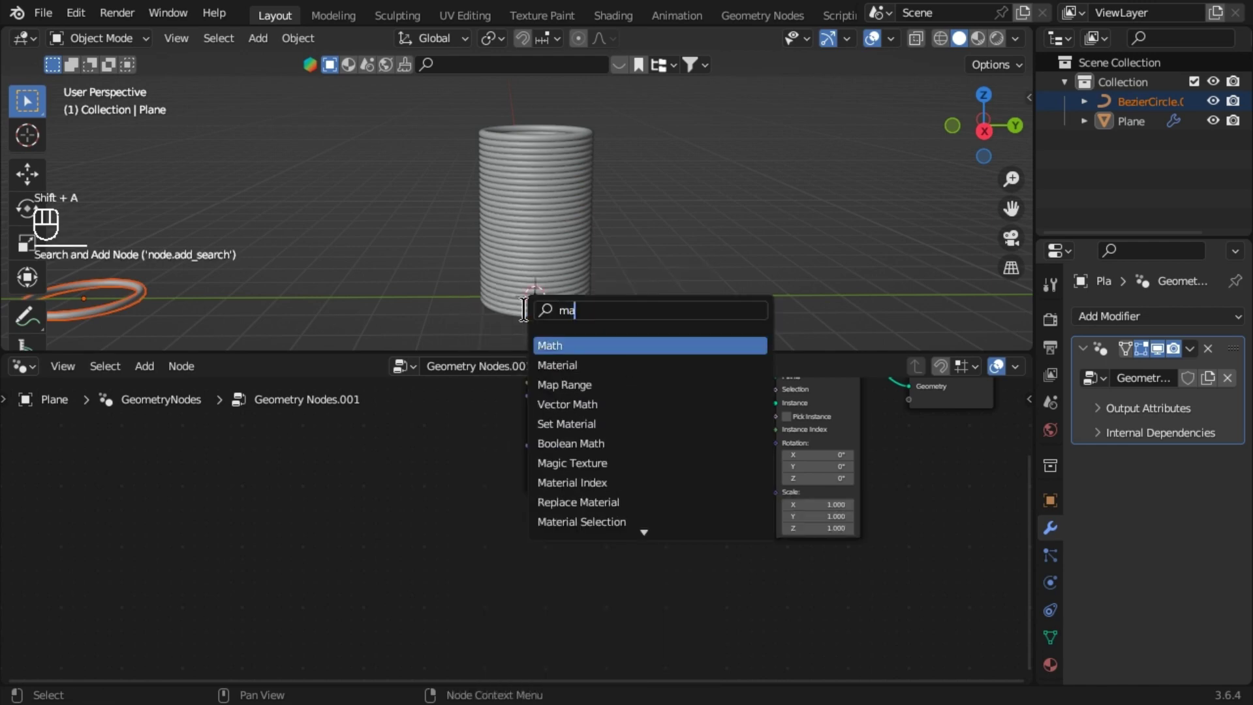
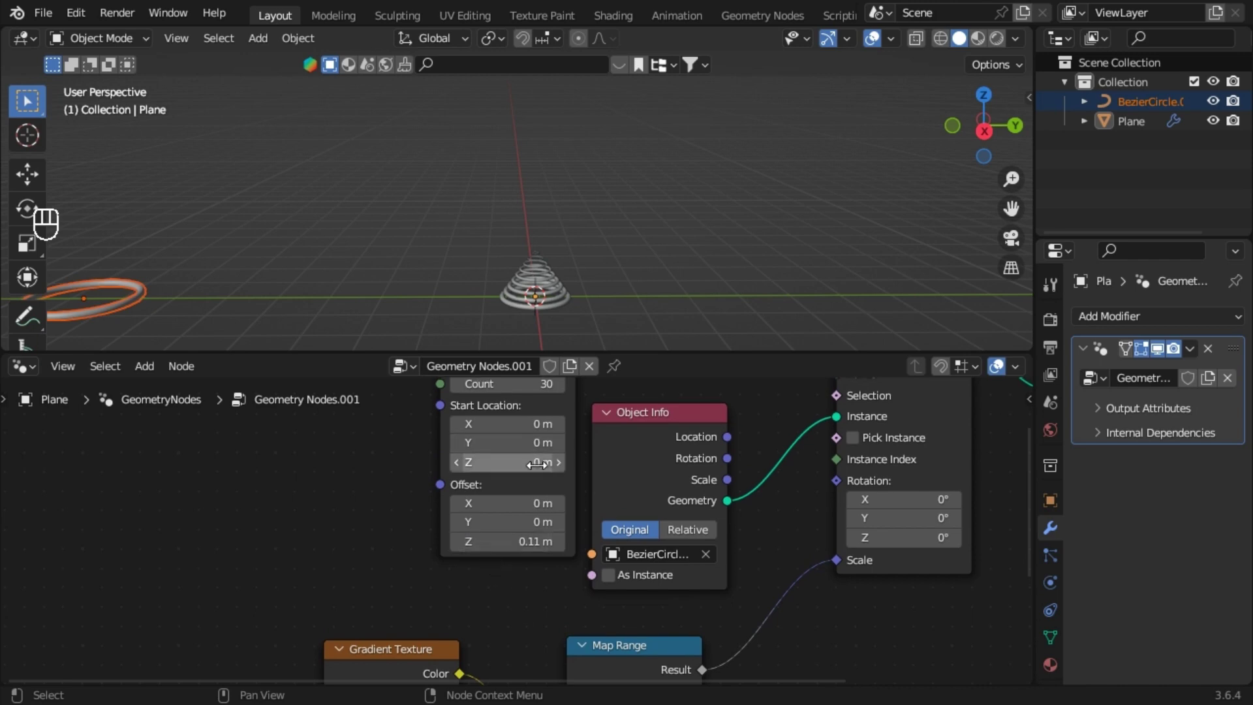
left_click(539, 458)
left_click(370, 463)
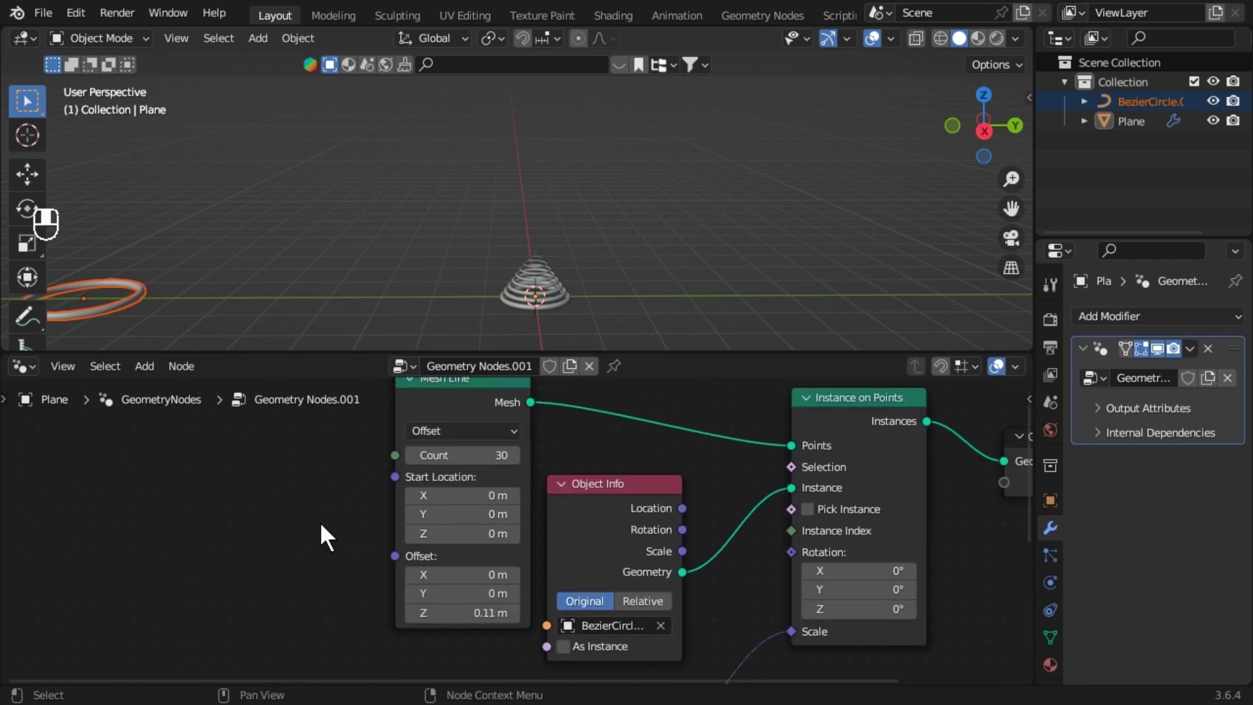
left_click(482, 530)
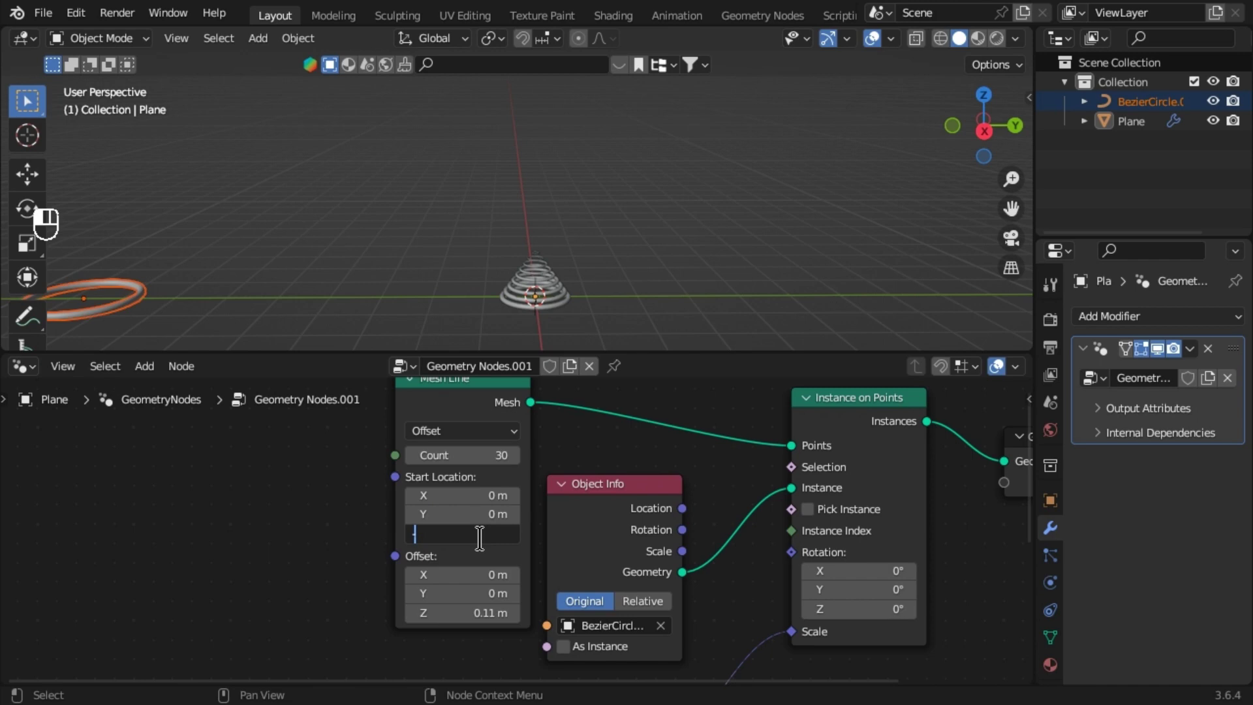
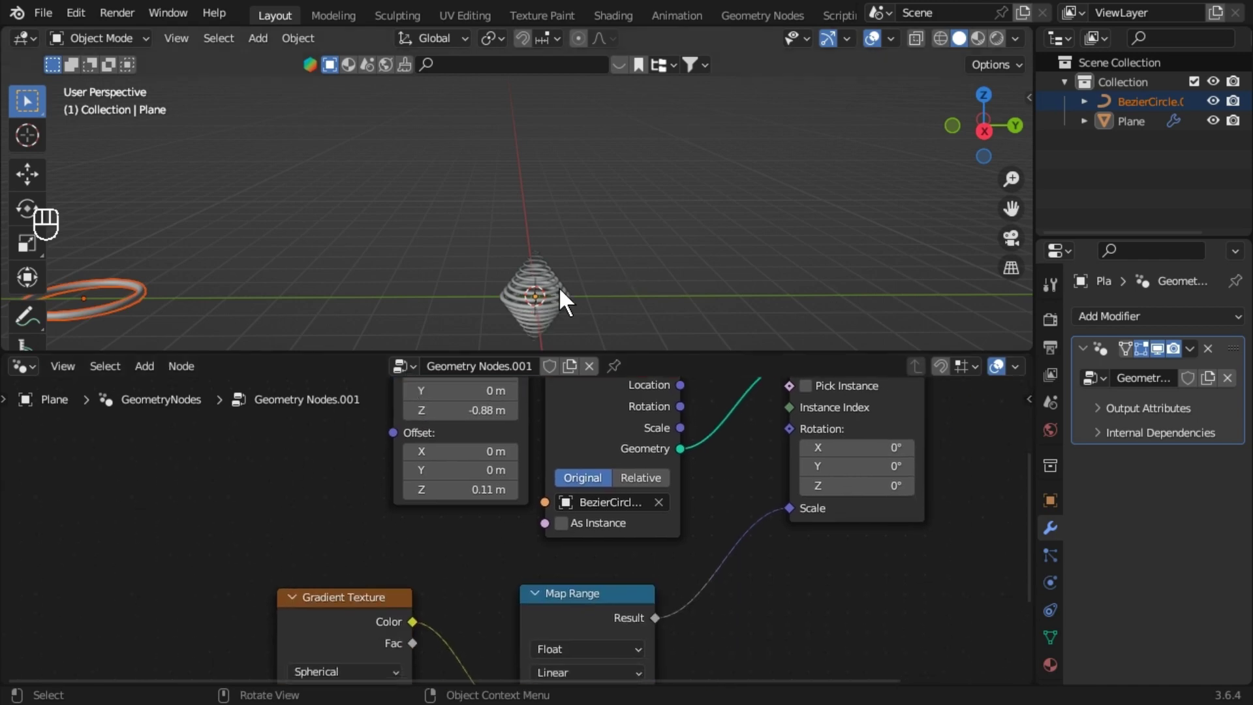
Rotate the Plane's ring spindle about -54° so it leans diagonally.
left_click_drag(576, 304, 554, 297)
middle_click(563, 314)
left_click_drag(588, 287, 598, 248)
left_click_drag(586, 271, 568, 269)
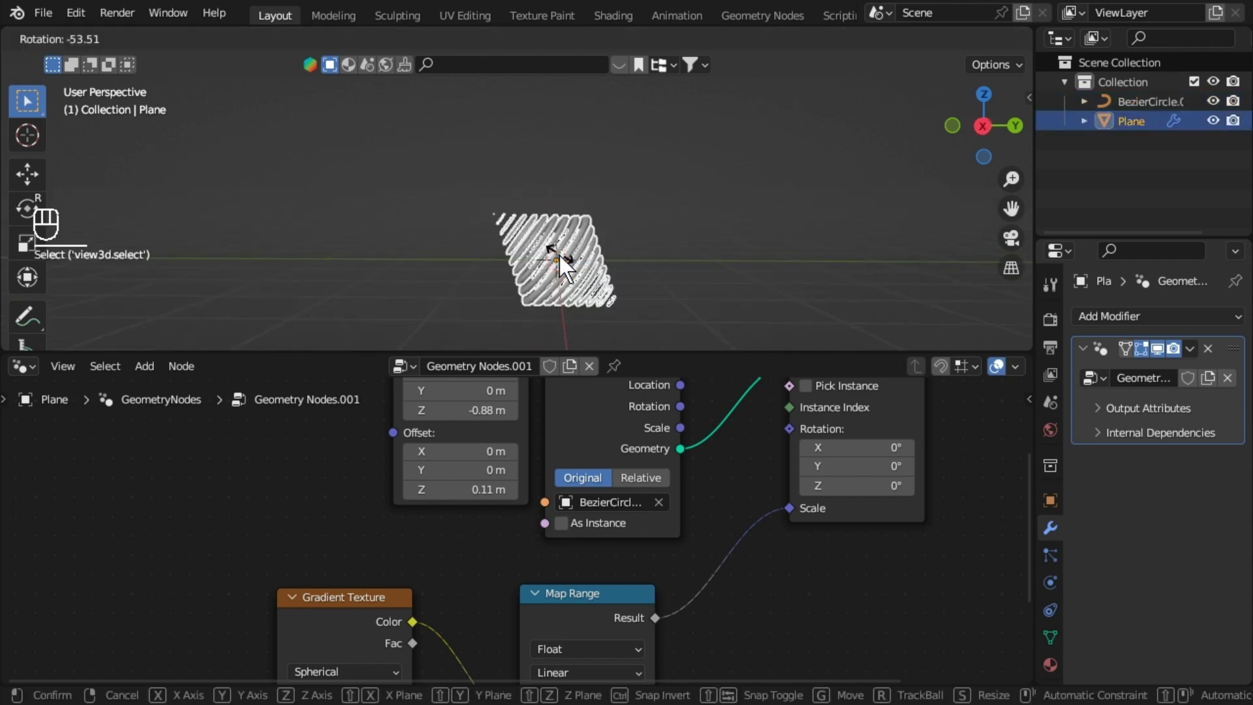
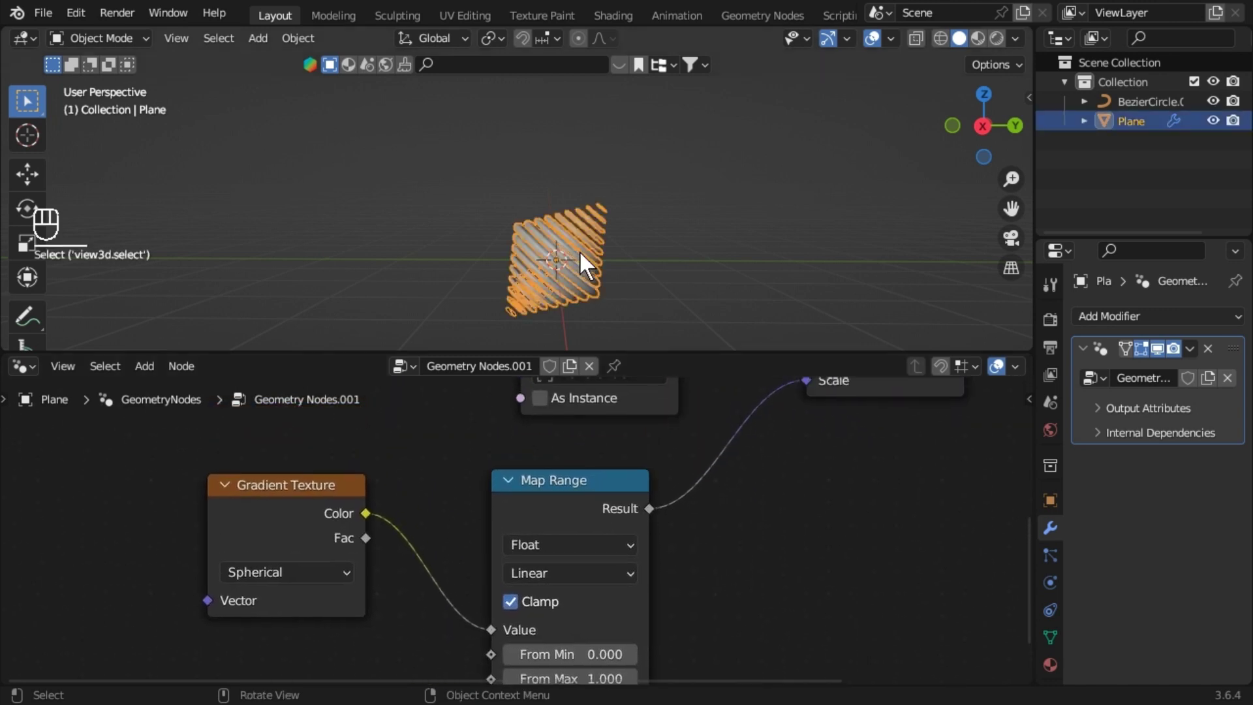
key("r")
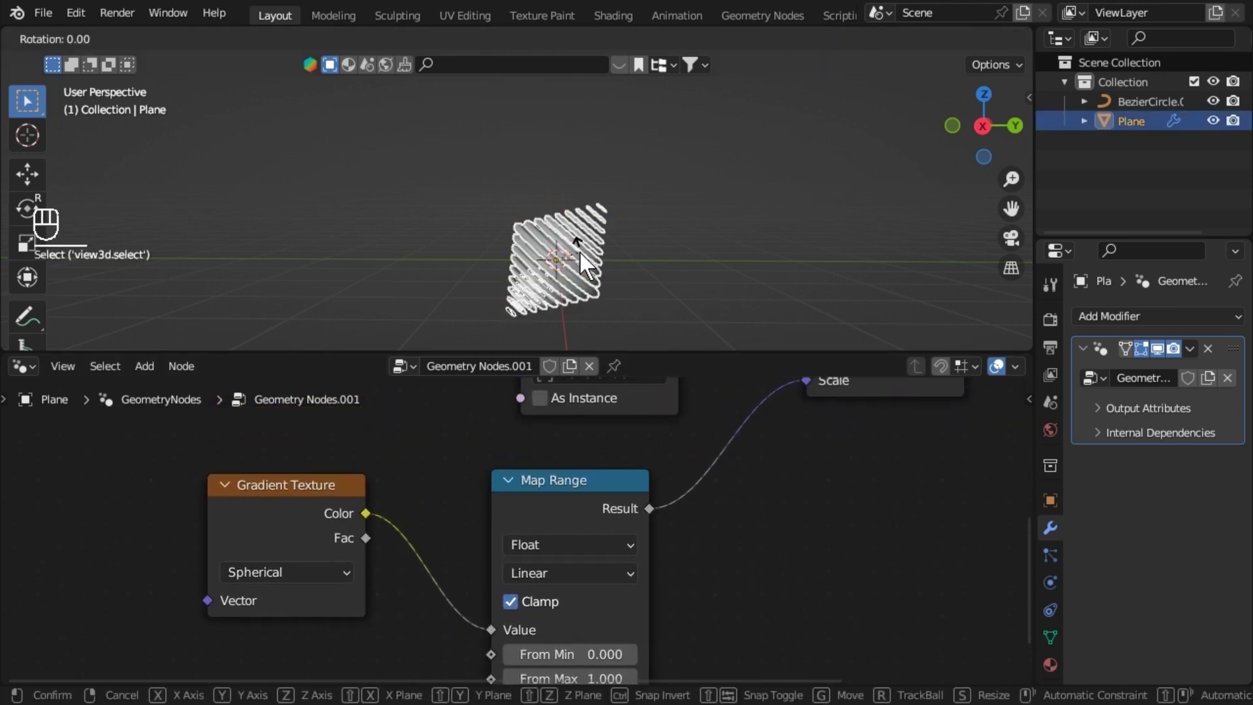
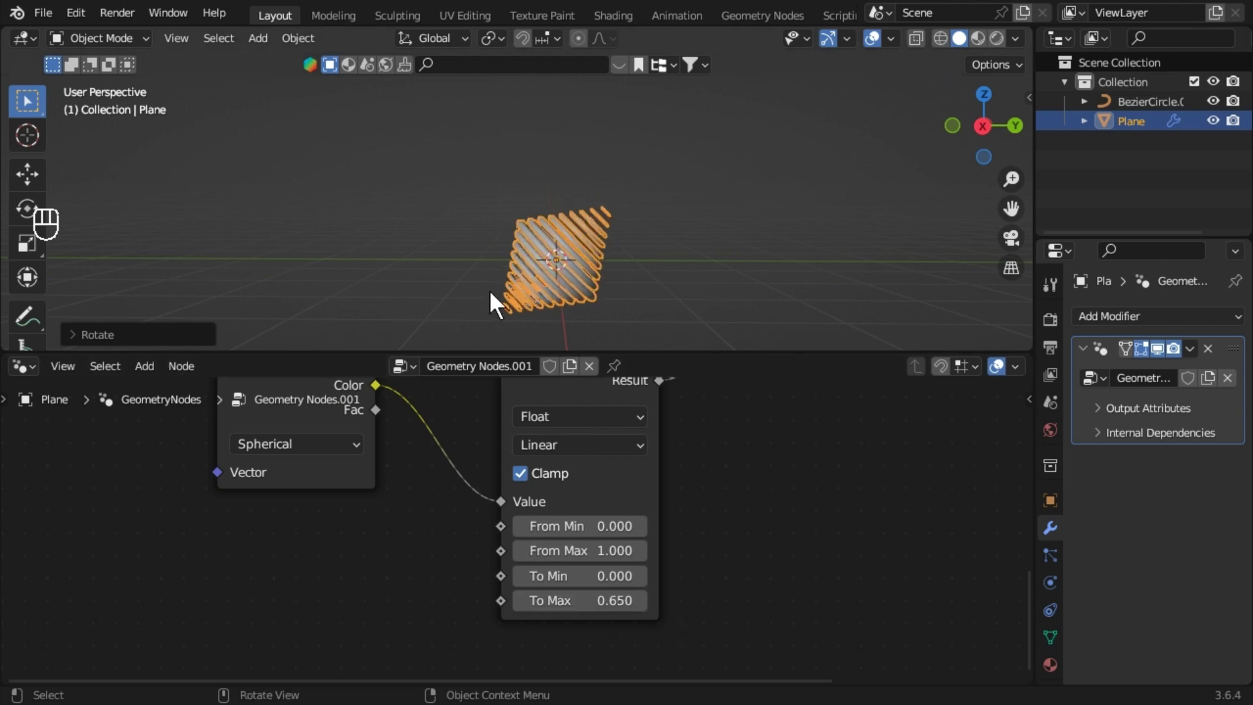
left_click(771, 465)
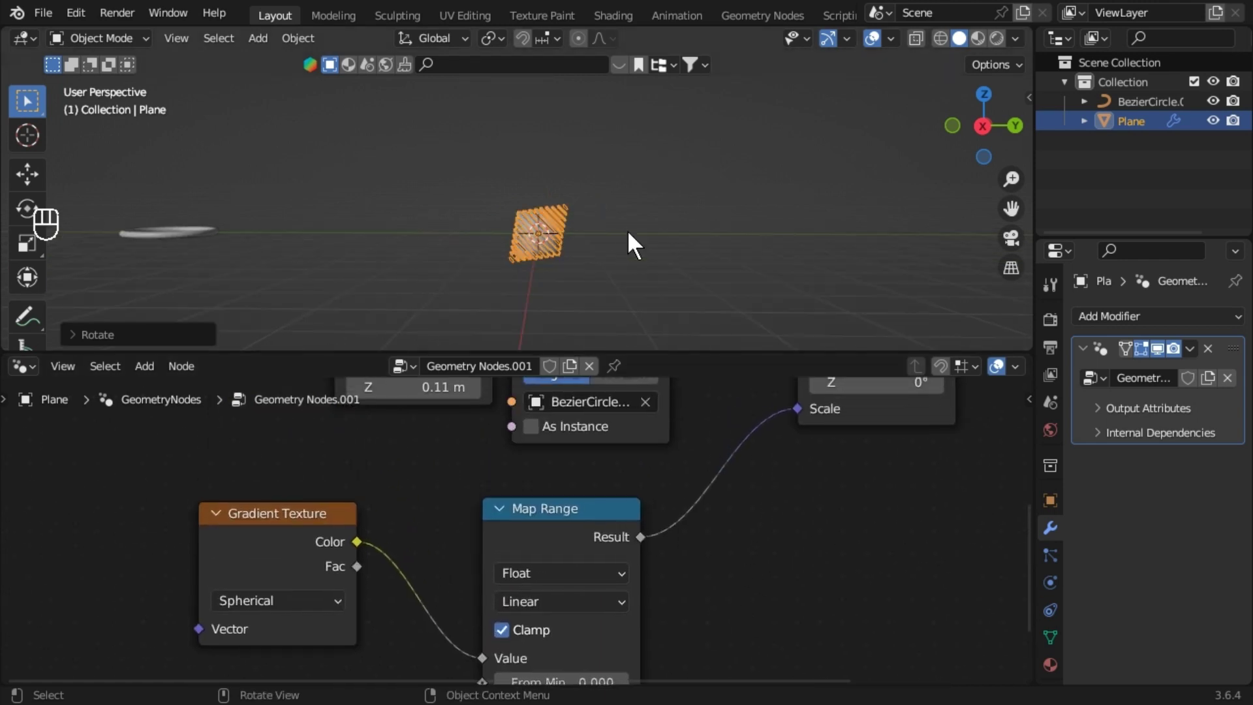
left_click_drag(713, 287, 705, 321)
right_click(1063, 544)
left_click_drag(1184, 334, 1048, 571)
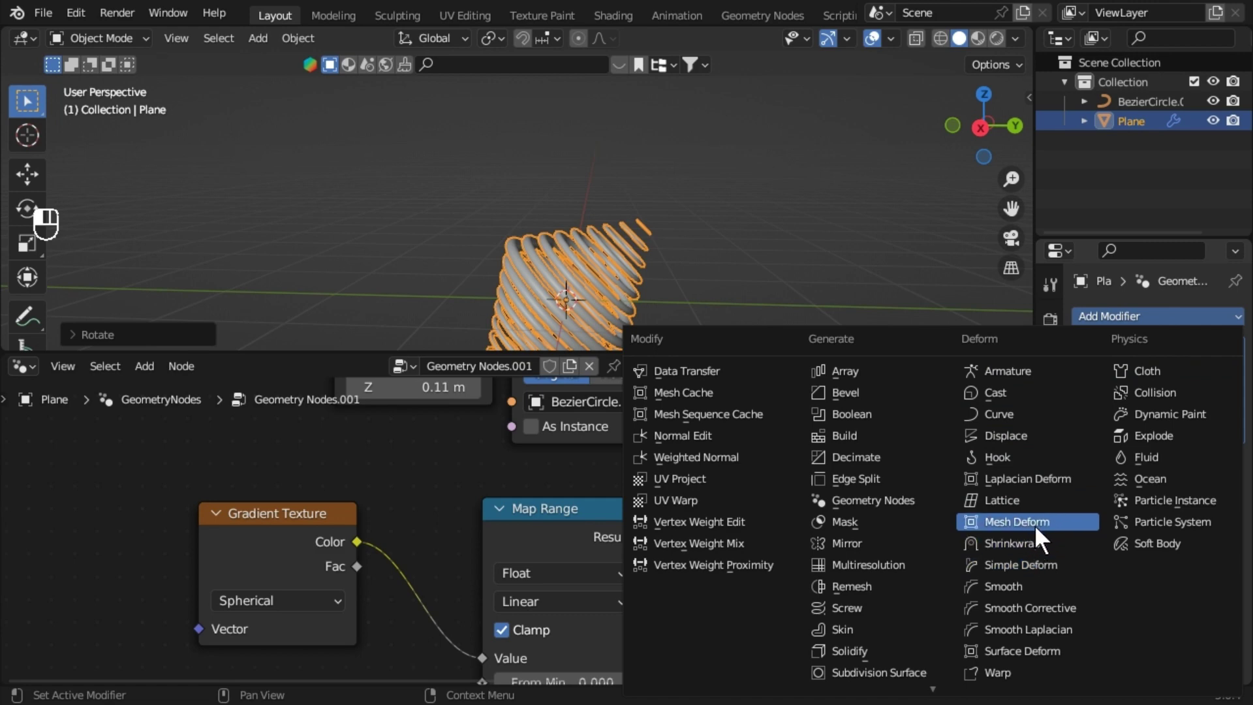
left_click(1056, 581)
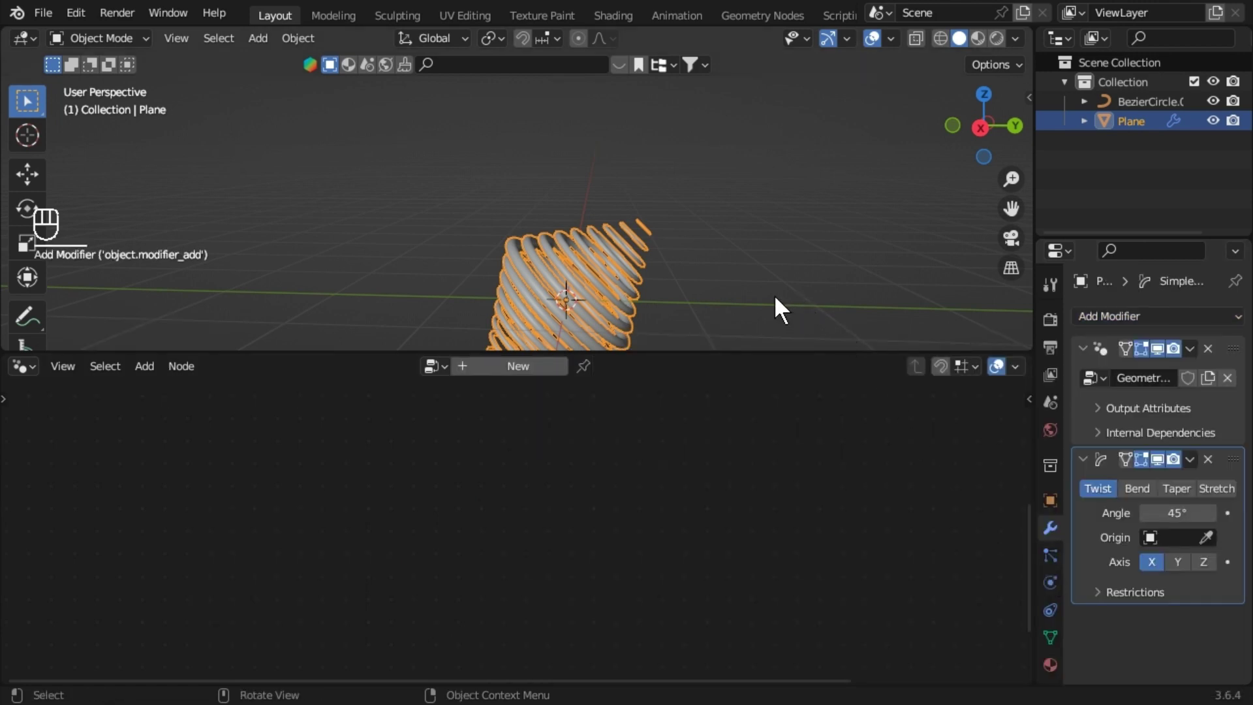
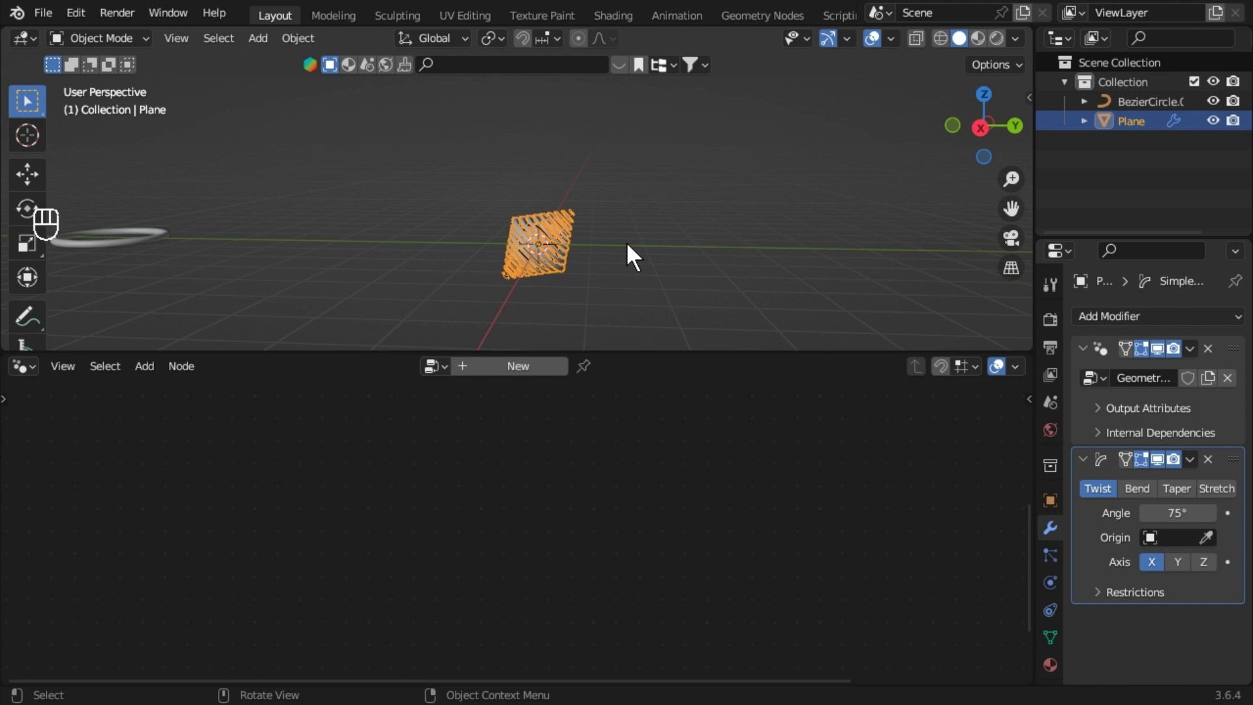
left_click_drag(709, 310, 638, 321)
left_click(639, 322)
left_click_drag(651, 321, 673, 322)
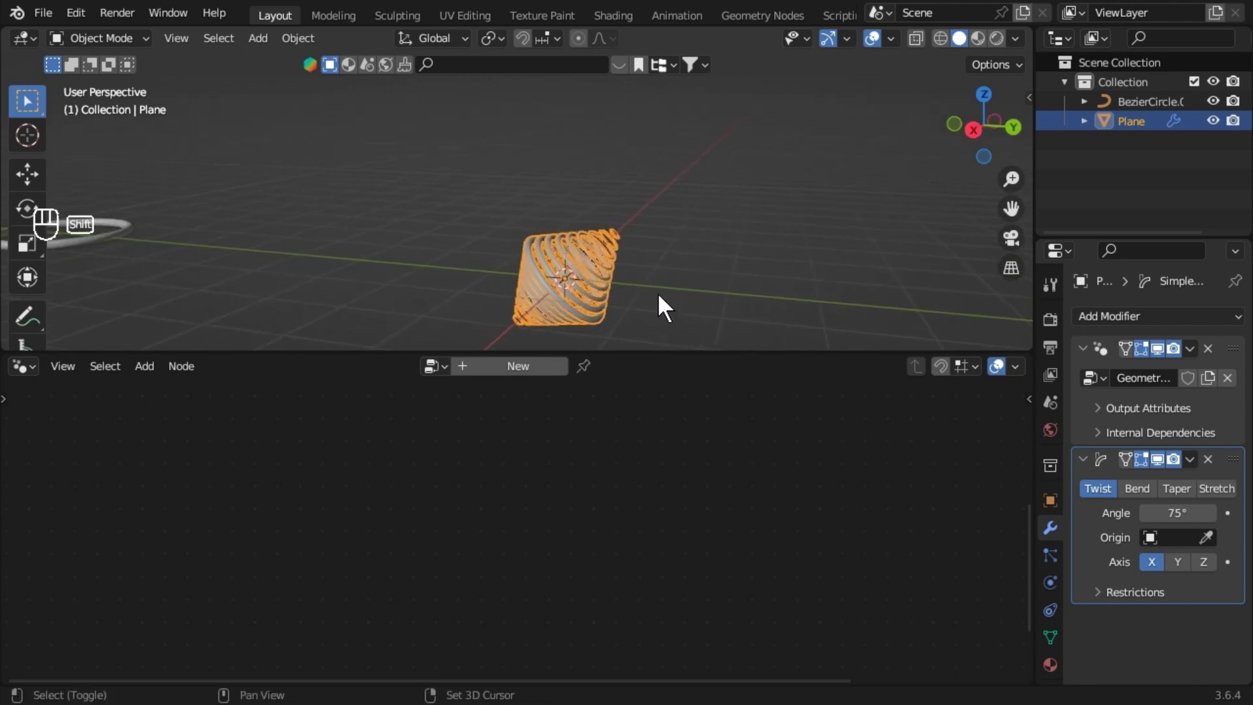
middle_click(704, 308)
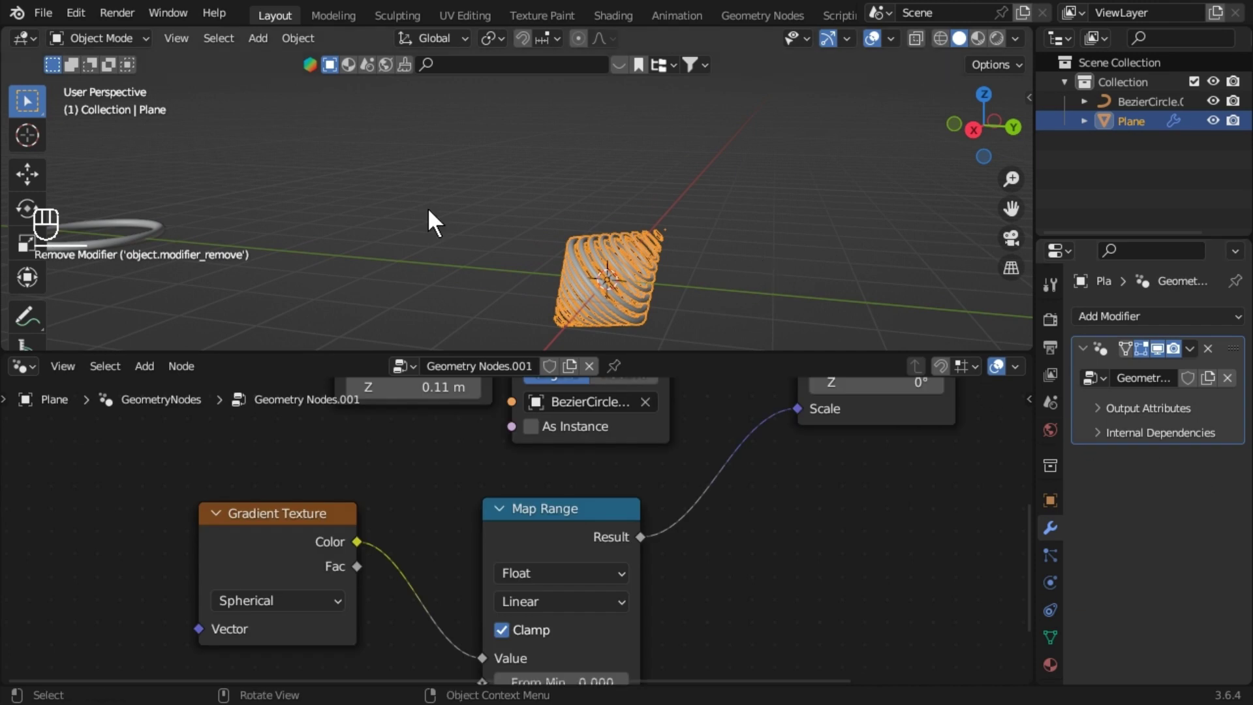
Select BezierCircle.001 in the Outliner and duplicate it as BezierCircle.002.
left_click(160, 236)
left_click_drag(266, 254, 194, 246)
left_click(180, 247)
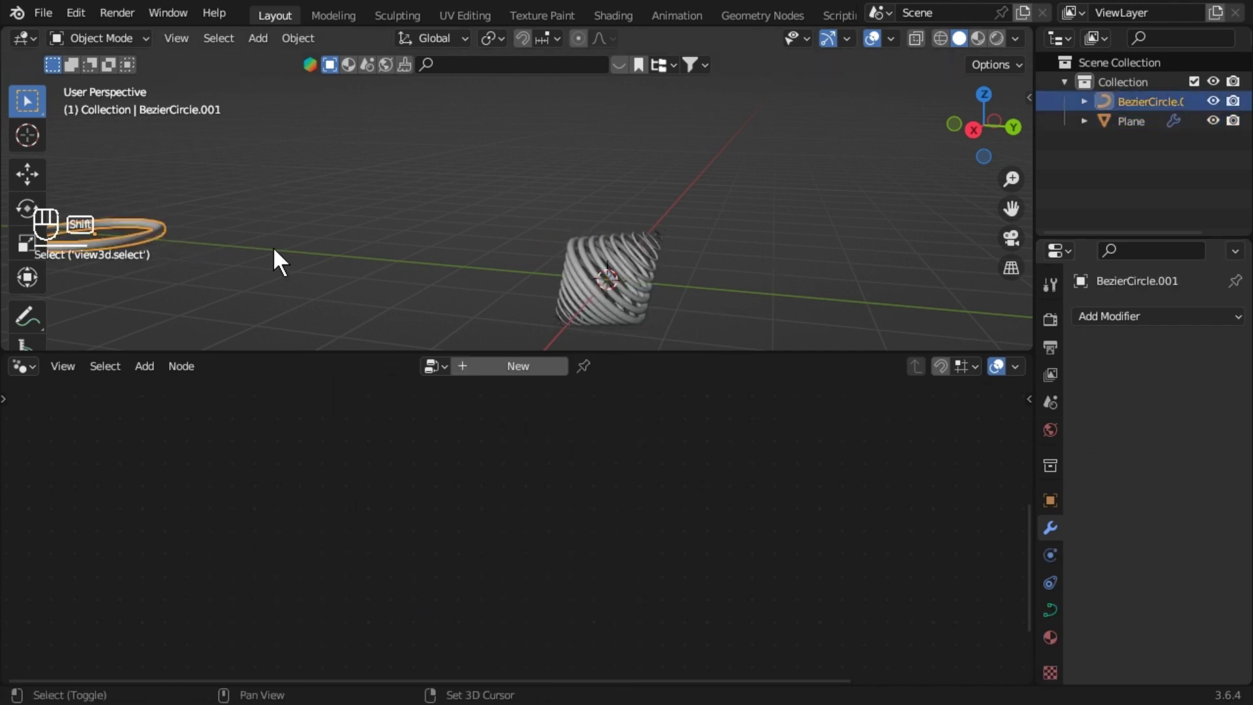
key("shift+d")
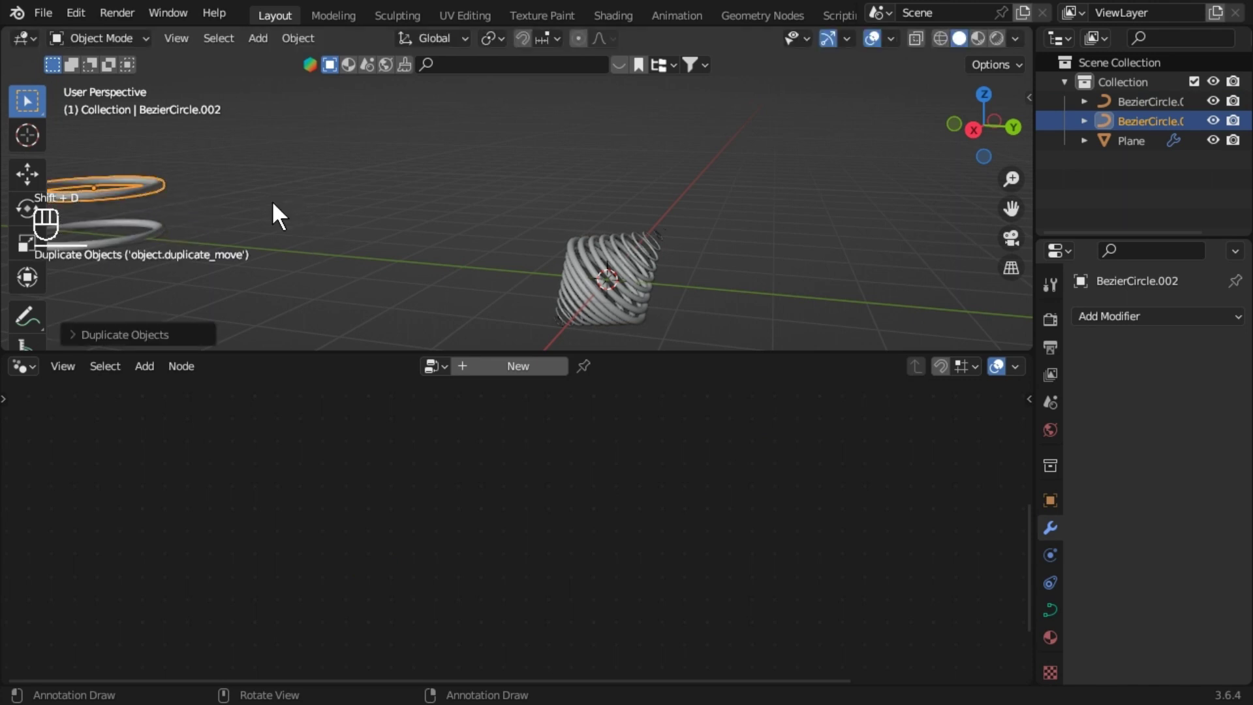
Convert BezierCircle.001 to a mesh, then test and remove a 75° Simple Deform twist.
left_click(160, 239)
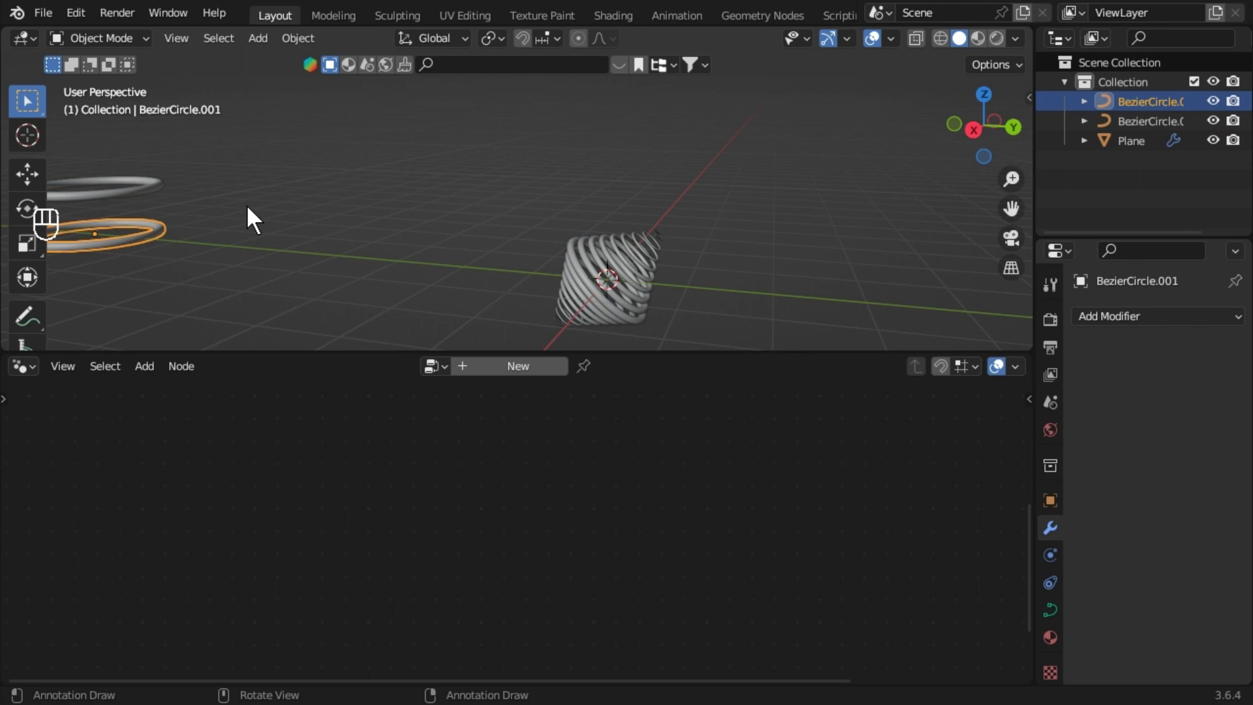
left_click_drag(316, 389, 63, 280)
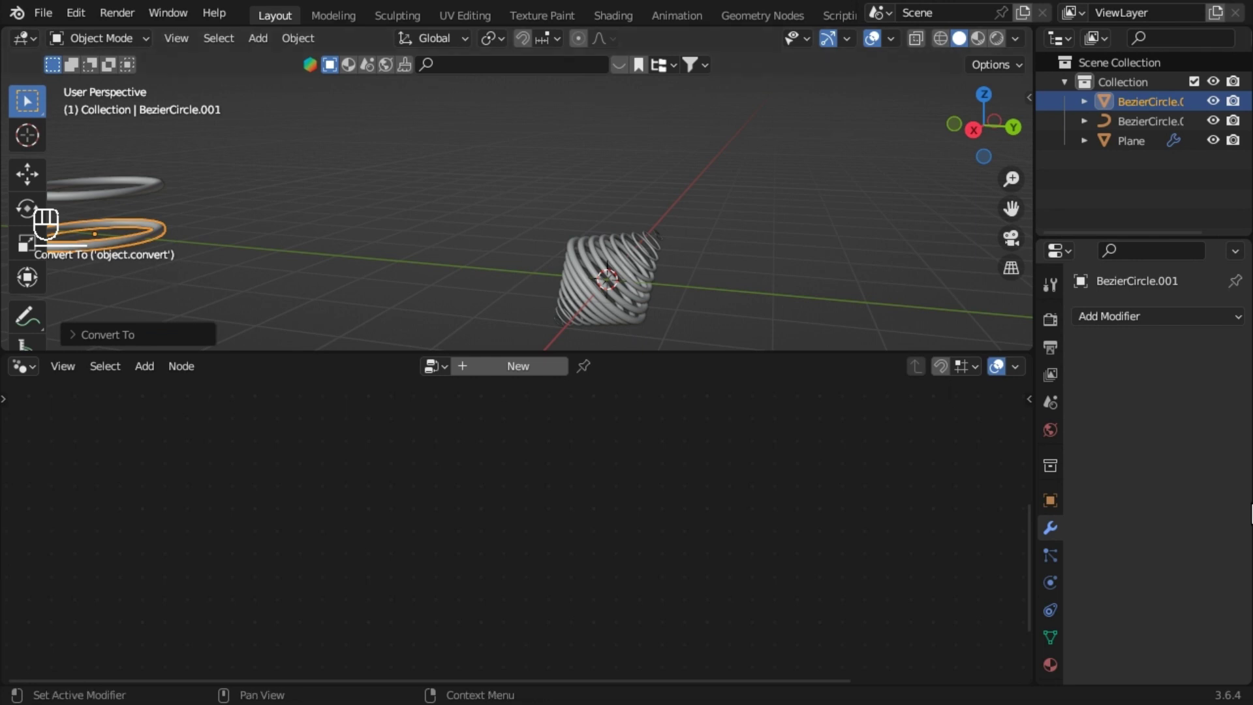
left_click_drag(1108, 329, 1077, 404)
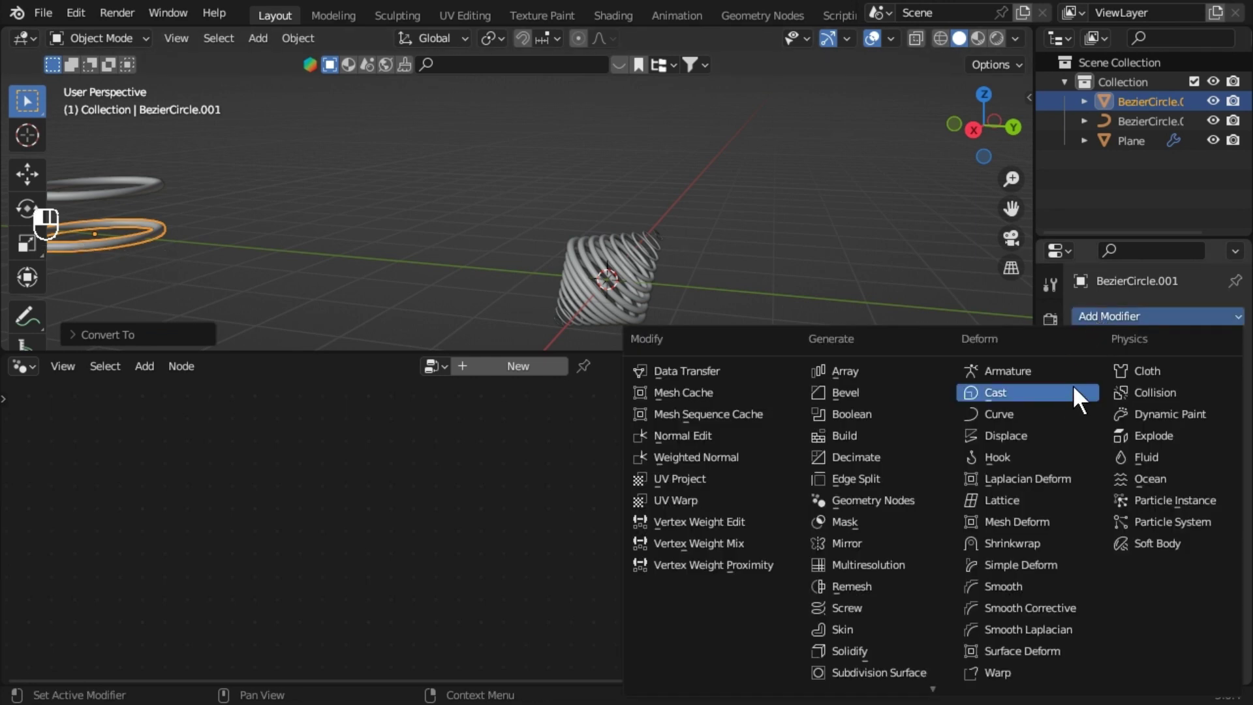
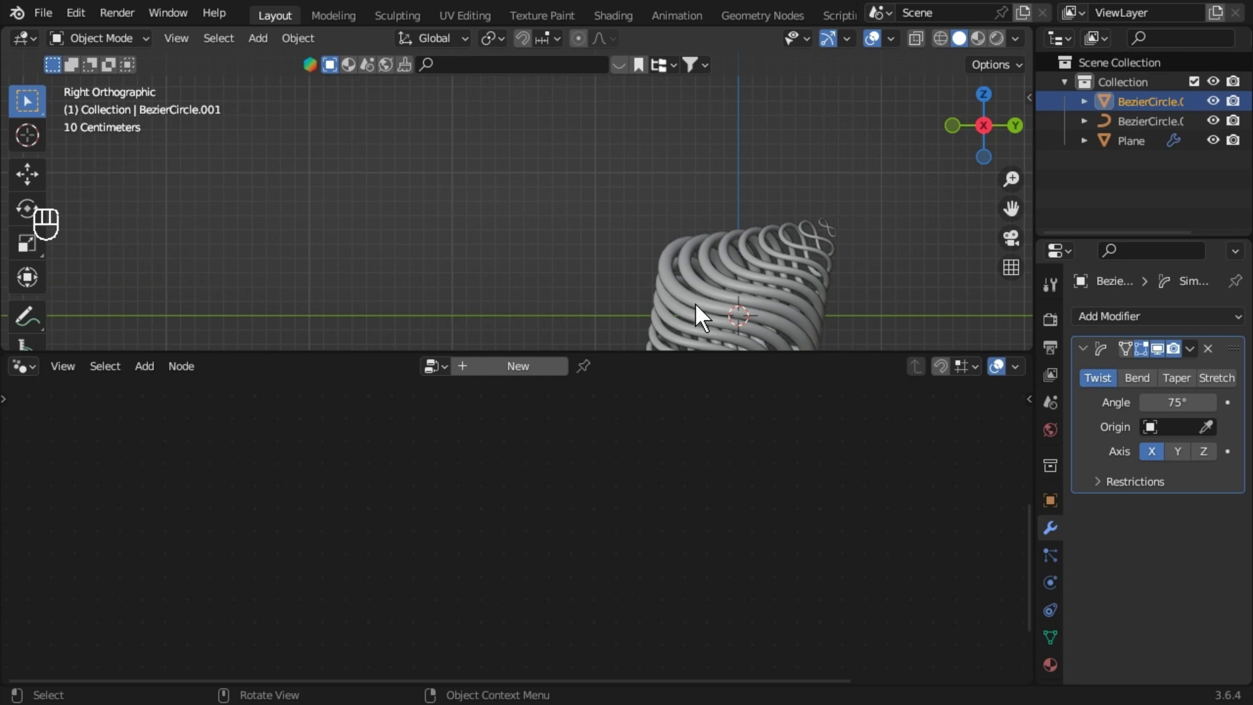
left_click_drag(773, 257, 748, 205)
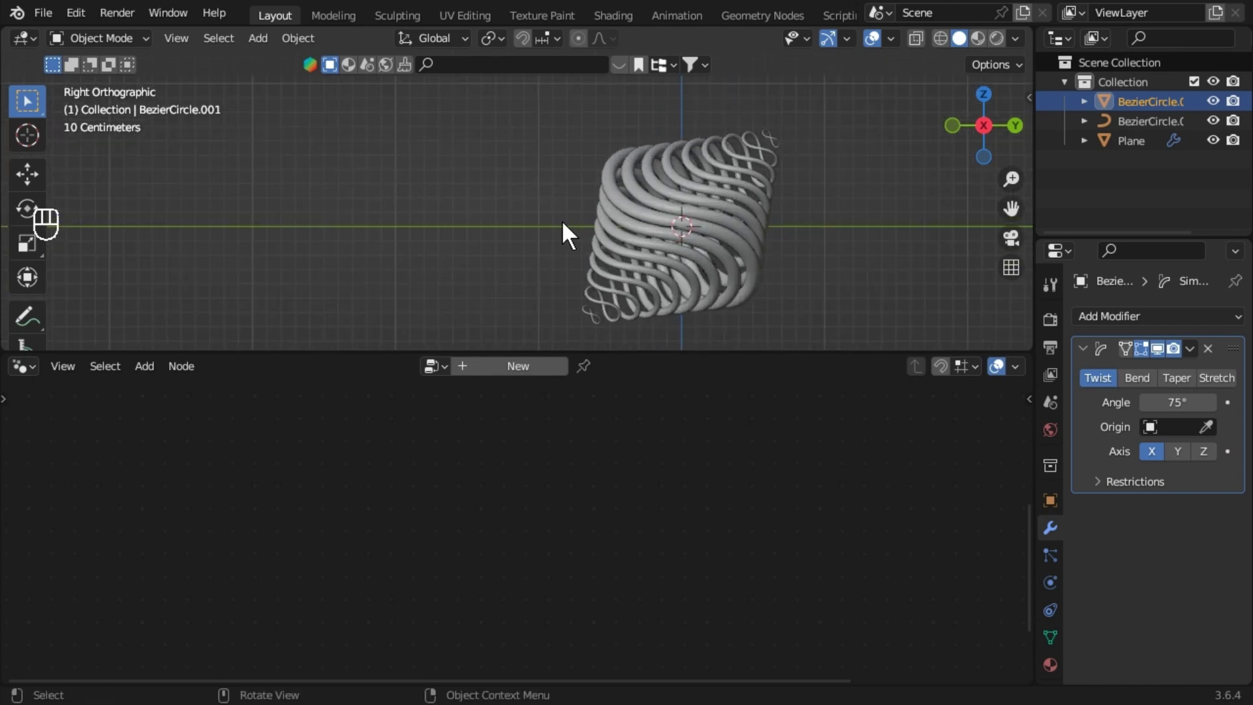
left_click_drag(590, 224, 783, 251)
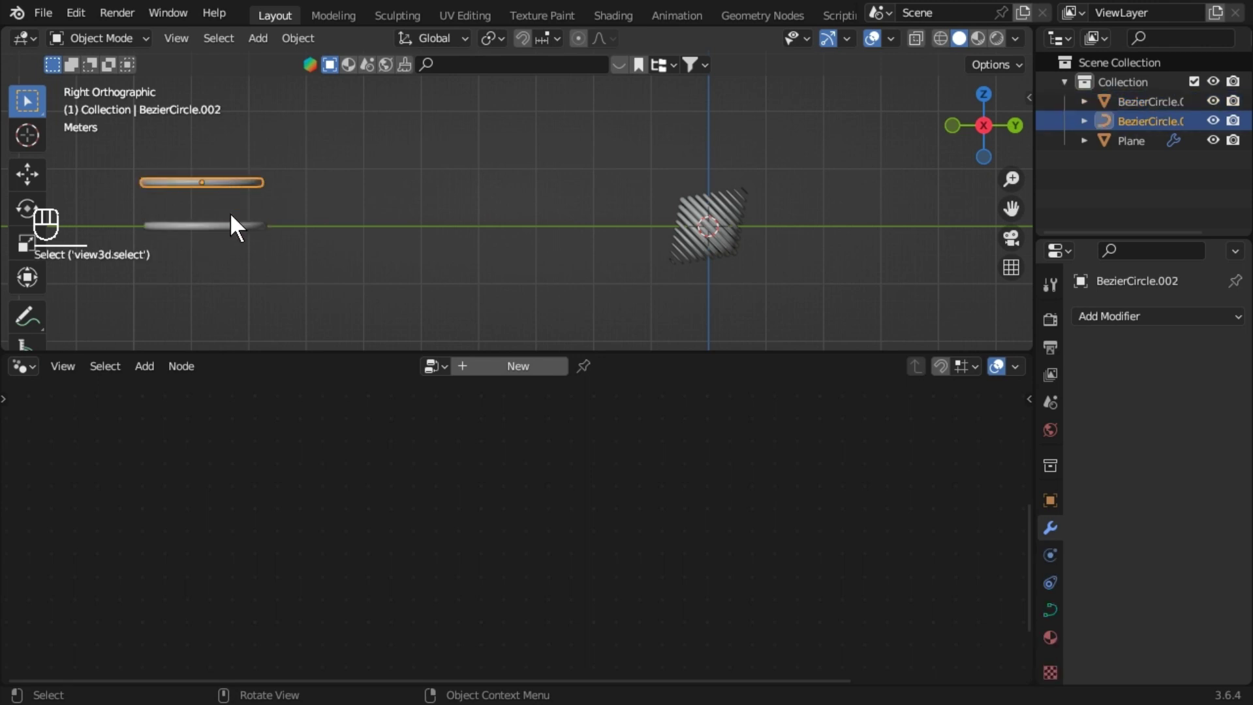
Delete BezierCircle.002 and add Realize Instances before the Plane's Group Output.
left_click(217, 201)
key("x")
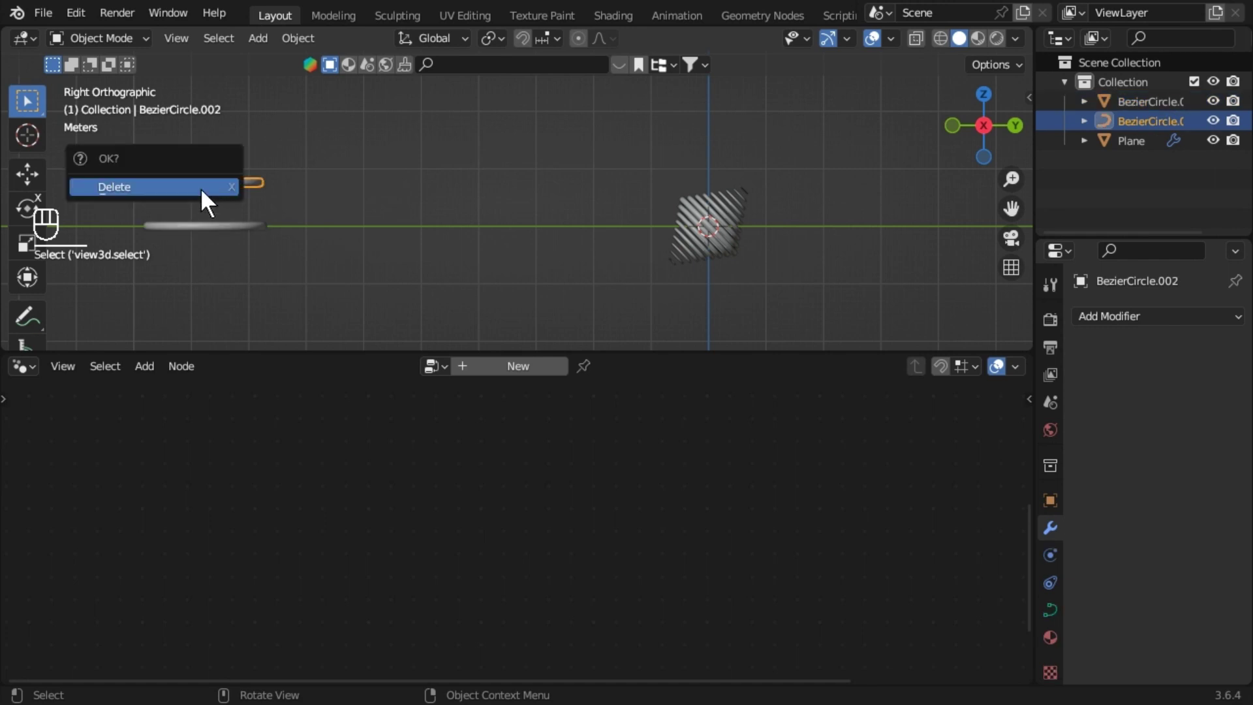
left_click_drag(222, 239, 434, 275)
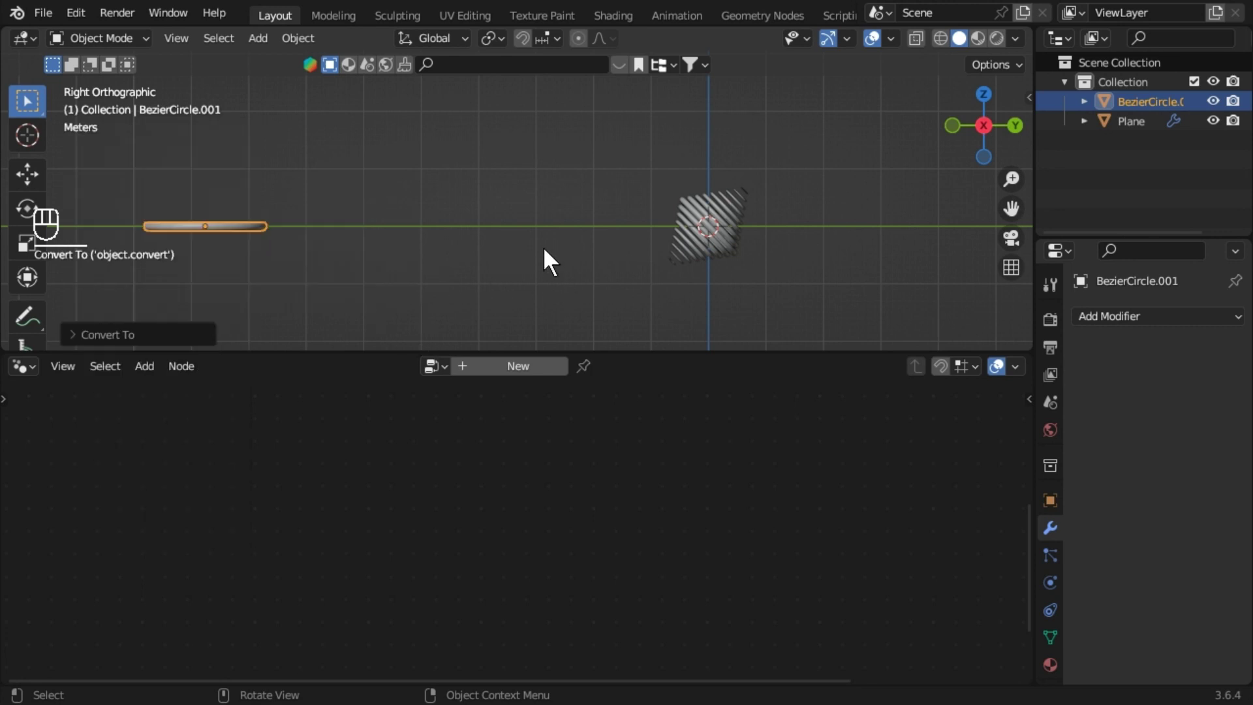
left_click(190, 232)
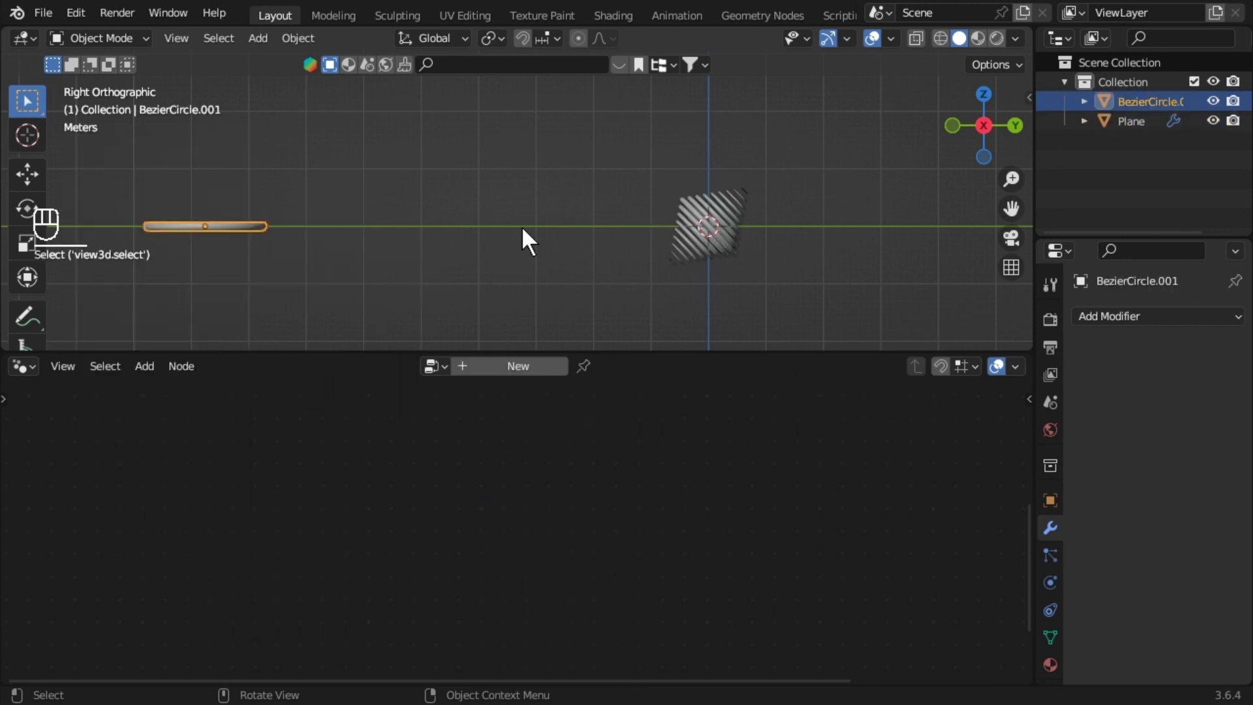
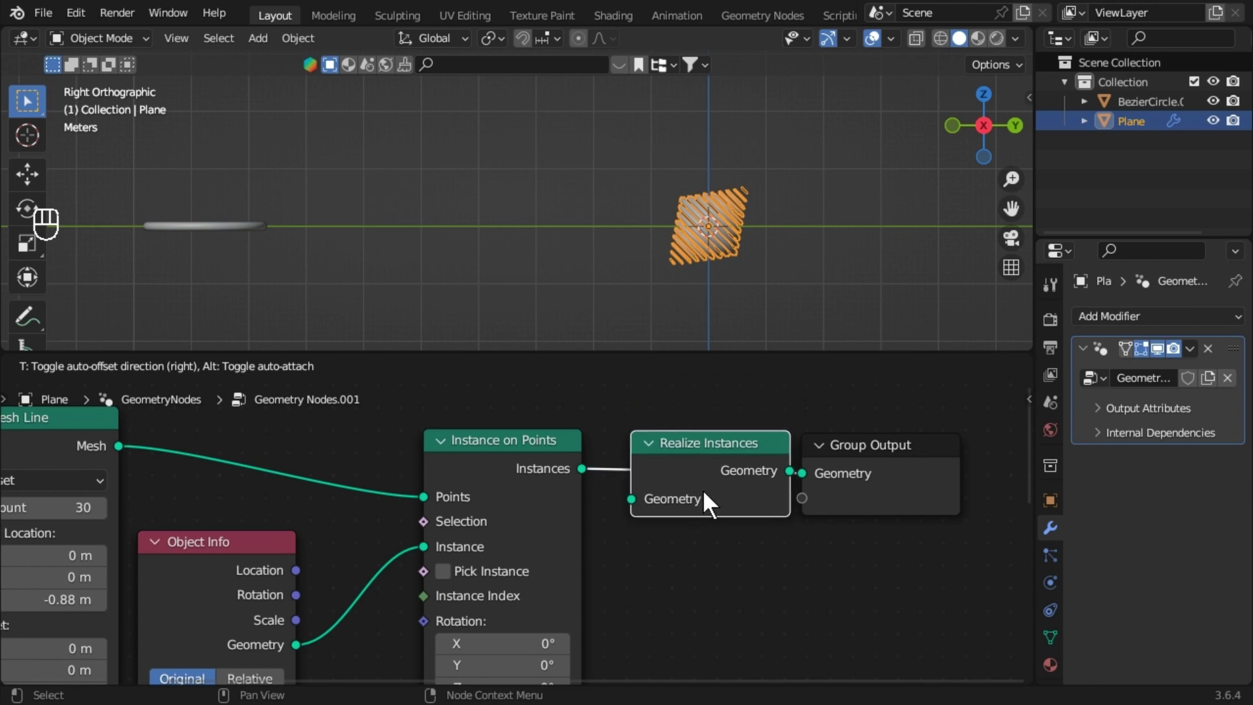
Add a Simple Deform Twist of 75° to the Plane, swirling the ring spindle.
left_click(711, 462)
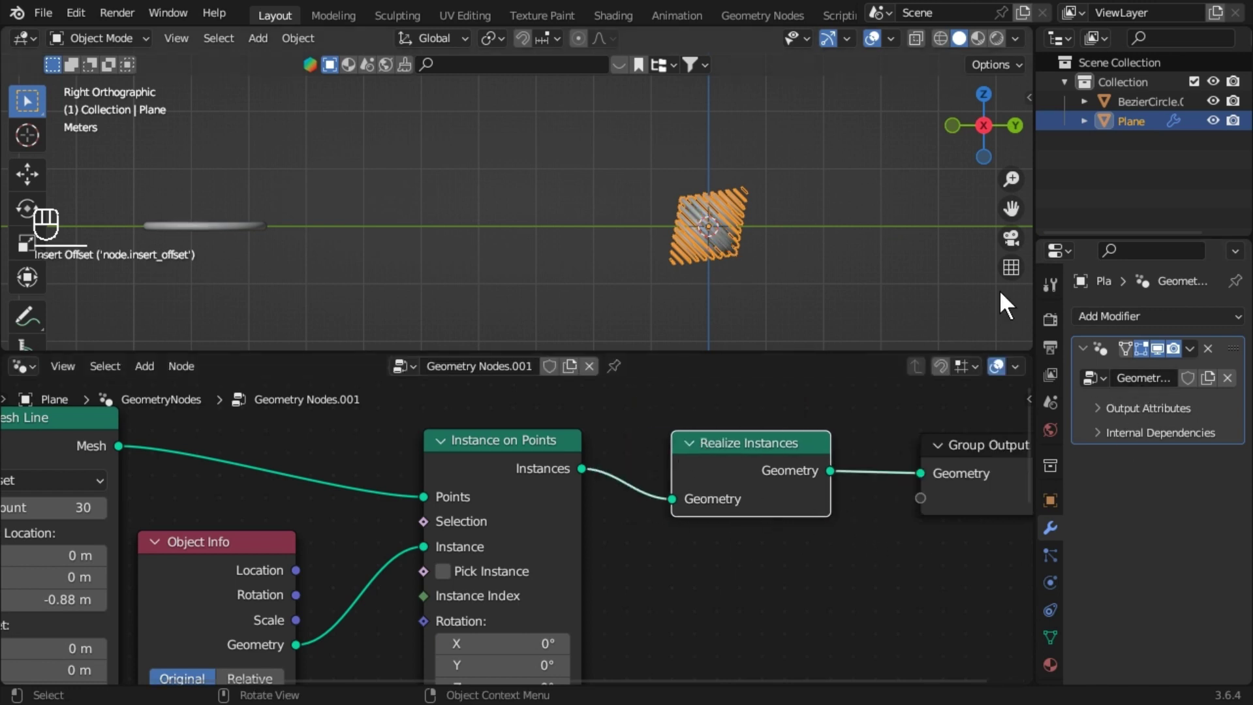
left_click_drag(1096, 327, 1032, 572)
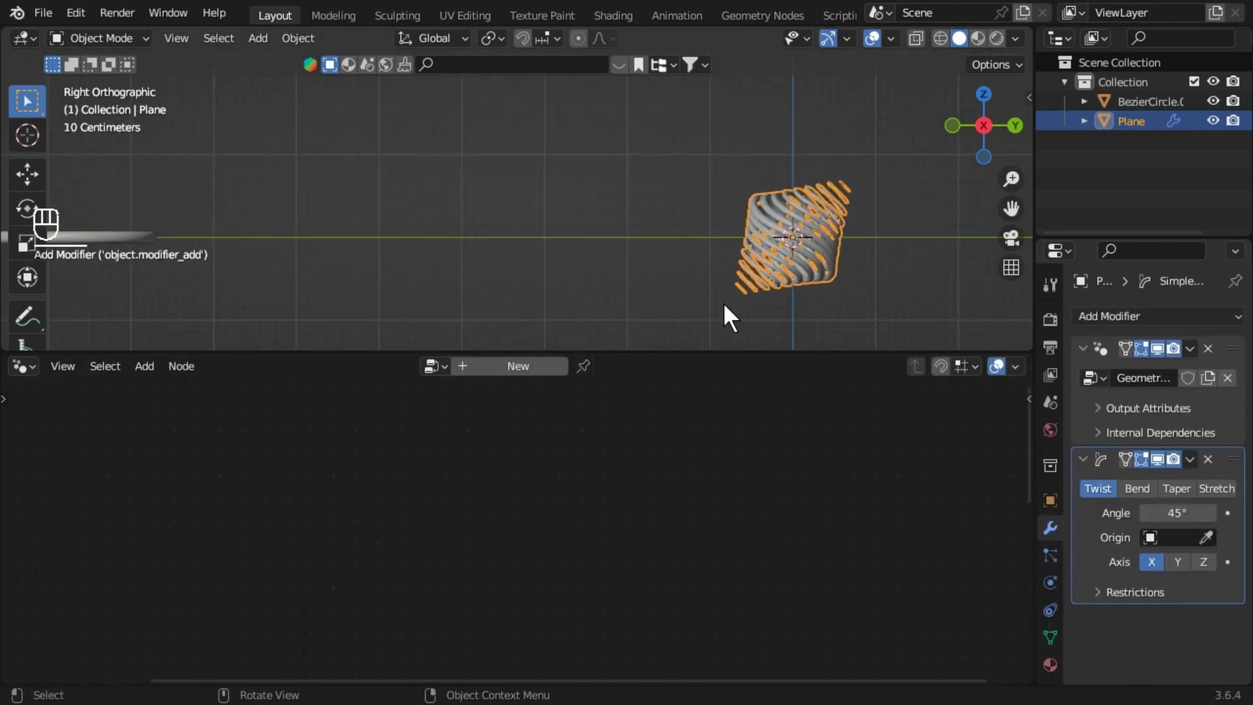
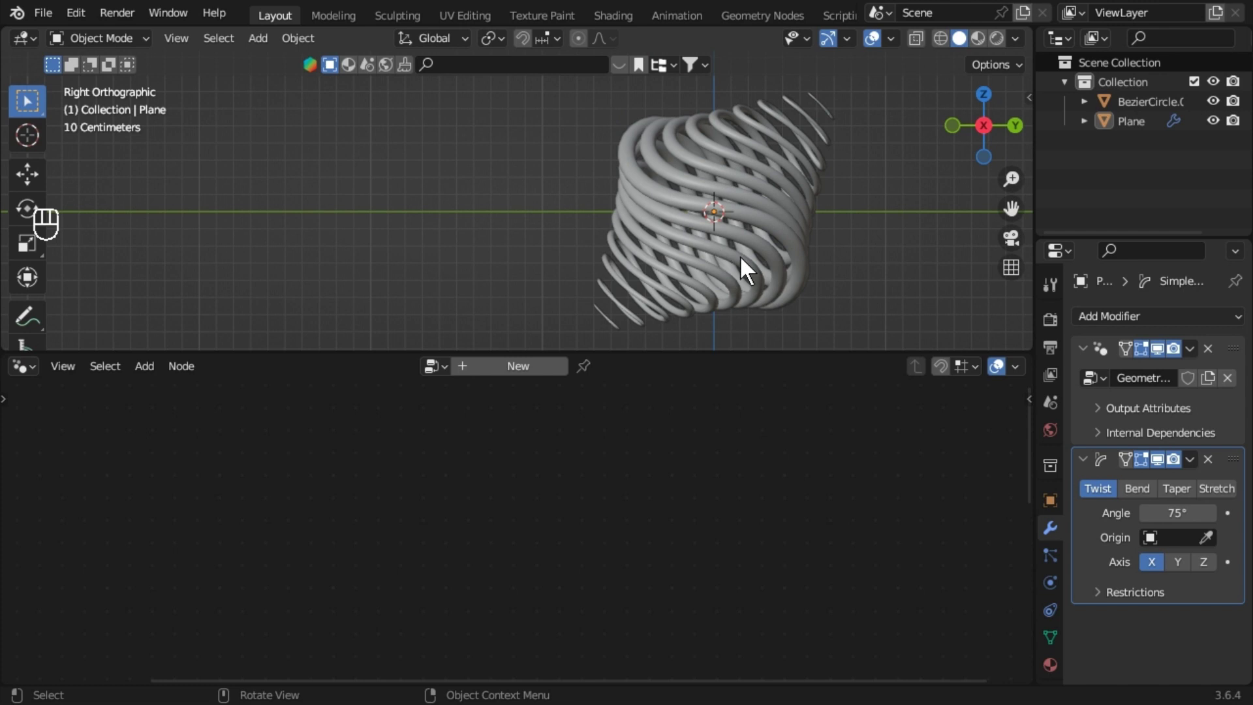
left_click_drag(849, 263, 646, 261)
left_click_drag(646, 261, 893, 285)
middle_click(389, 225)
left_click(389, 269)
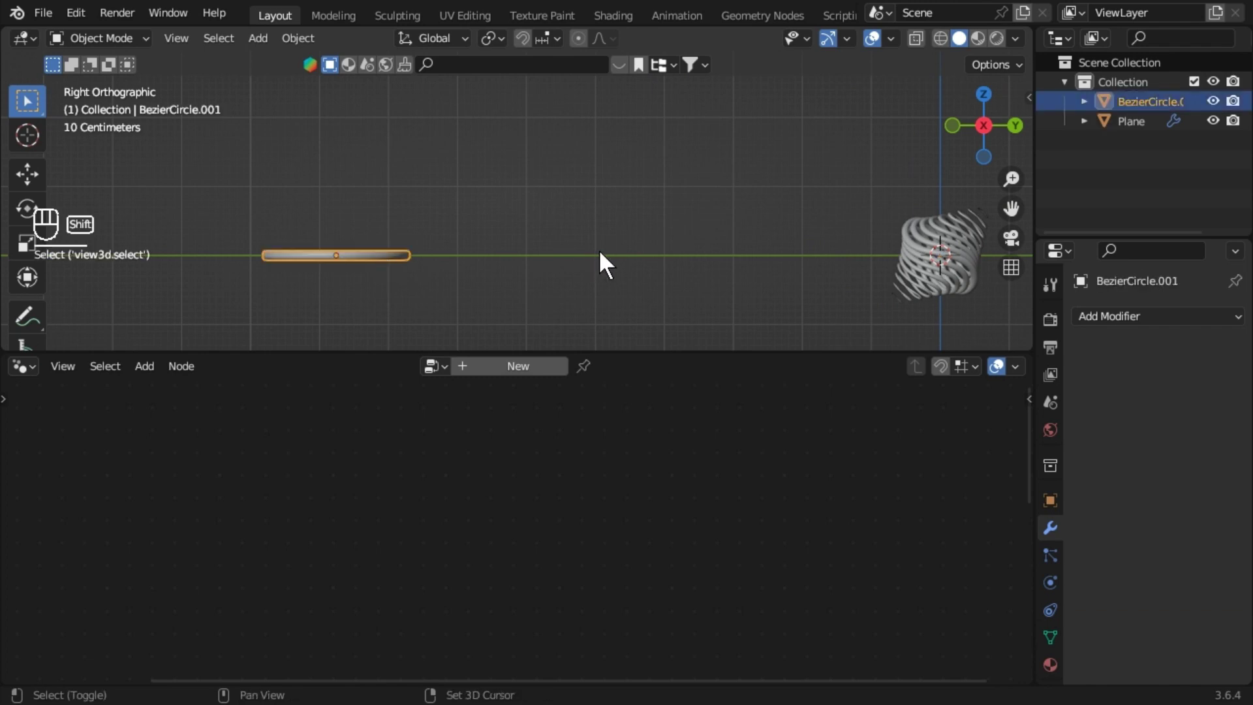
Duplicate the ring curve in place and rename the copy 'disp' in the Outliner.
key("shift+d")
left_click(605, 212)
left_click(413, 263)
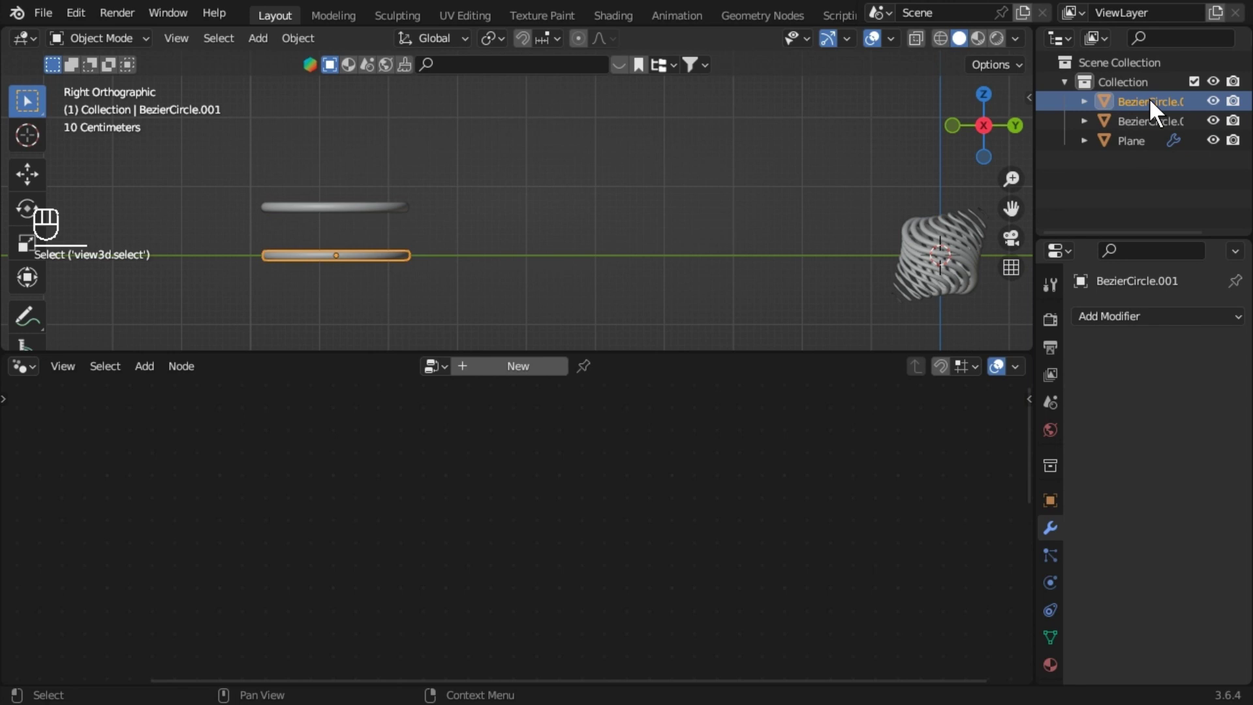
left_click_drag(1152, 91, 741, 175)
left_click_drag(741, 175, 1145, 329)
left_click_drag(1145, 329, 872, 473)
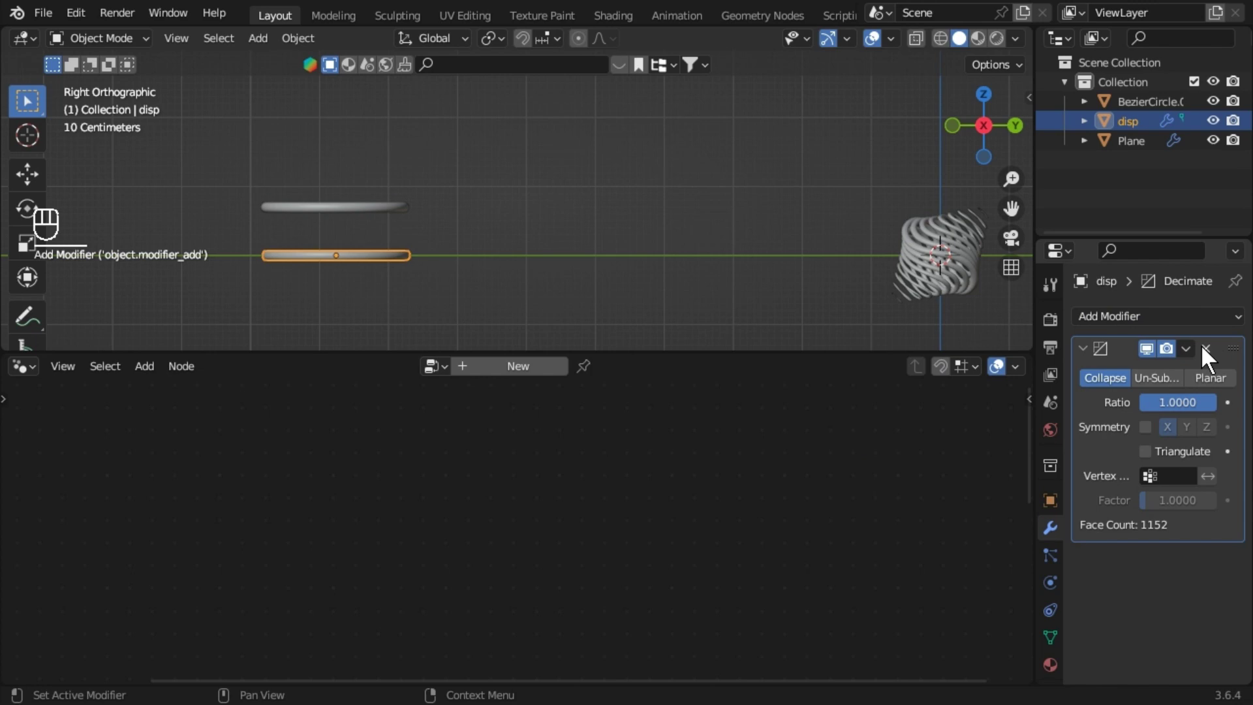
Give disp a Displace modifier at strength 1.0, removing the stray Decimate.
left_click_drag(1167, 333, 1185, 572)
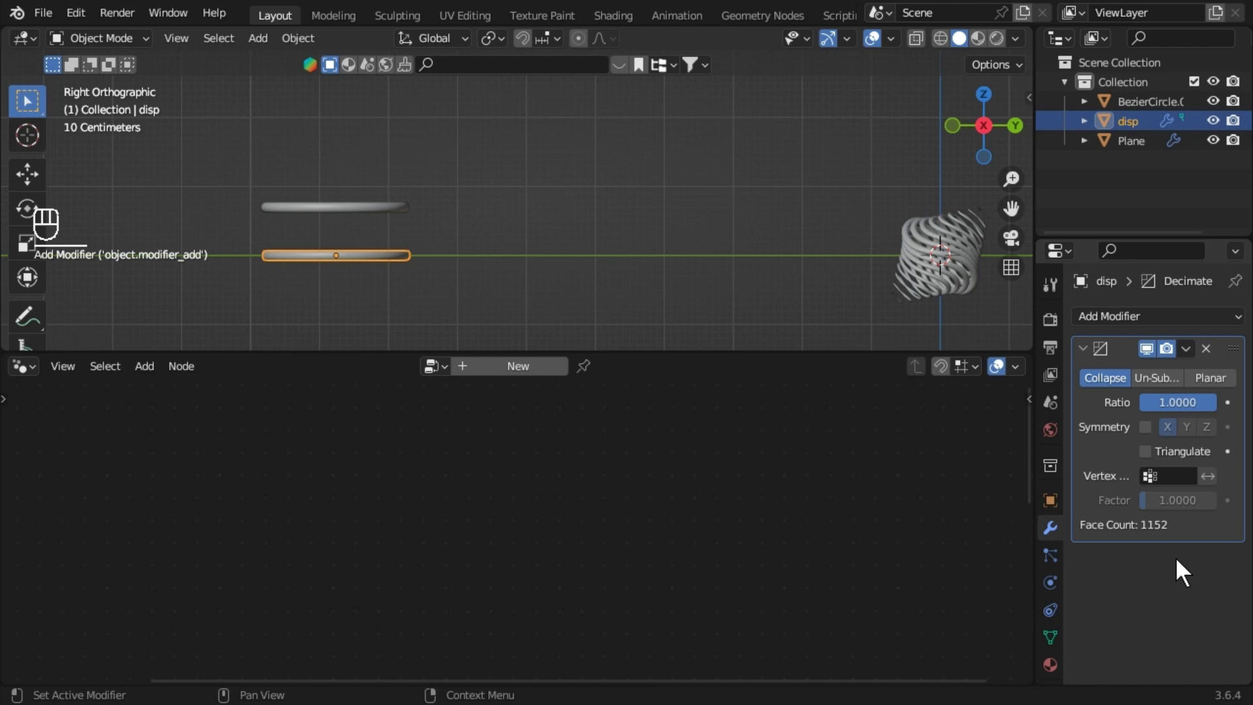
left_click_drag(1167, 555, 1183, 363)
left_click_drag(1144, 334, 989, 341)
left_click_drag(1145, 330, 1014, 441)
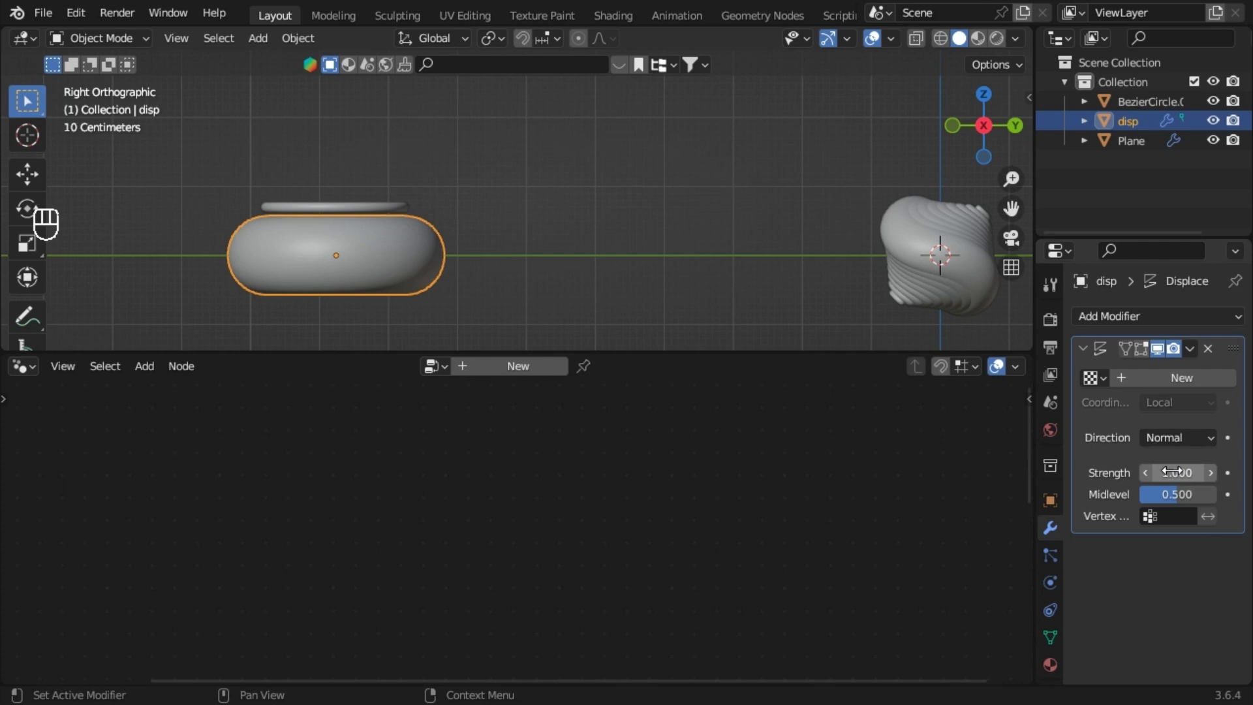
Set disp's Displace strength to 0.12 with midlevel 0.54, then reselect the Plane.
left_click(1178, 479)
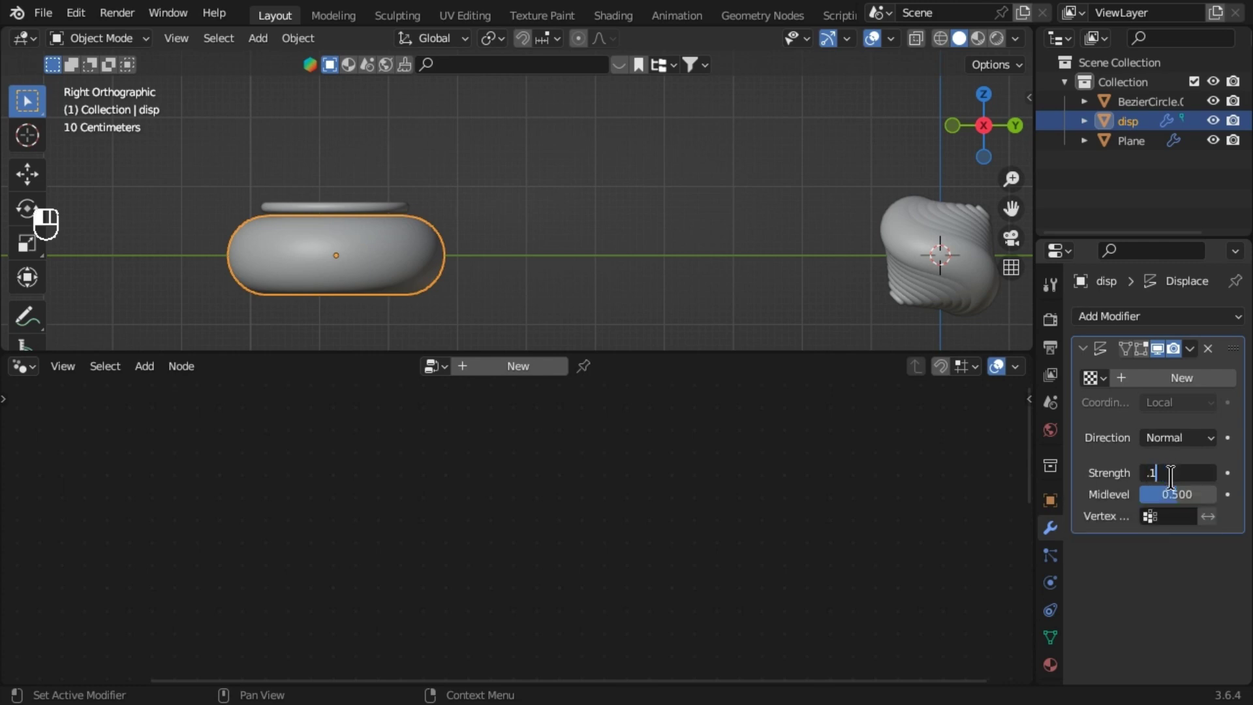
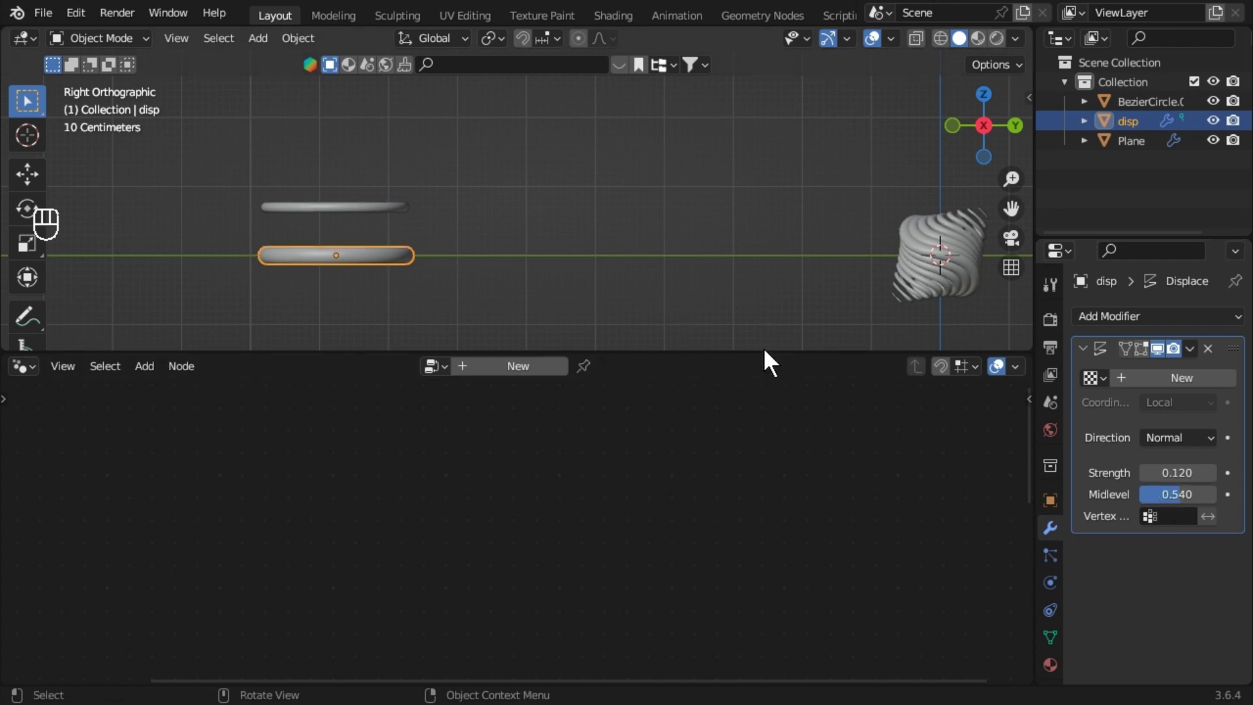
middle_click(769, 288)
left_click_drag(842, 310, 638, 266)
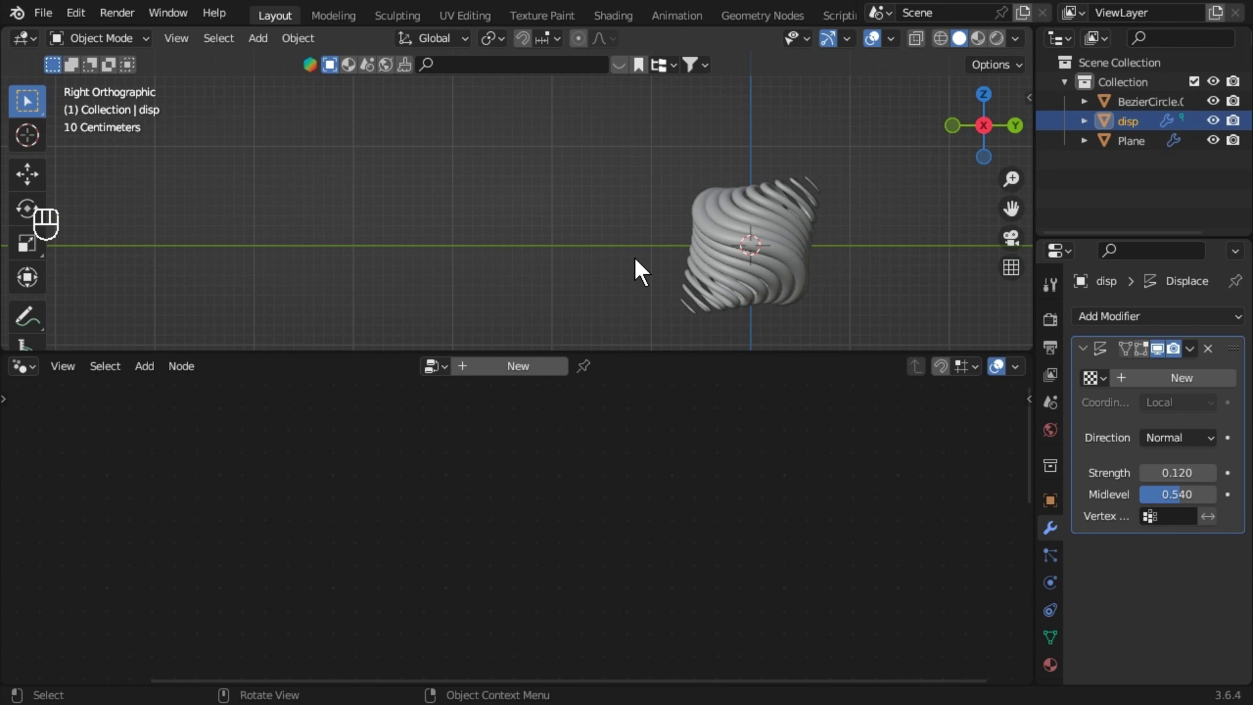
left_click_drag(634, 273, 721, 274)
left_click(860, 268)
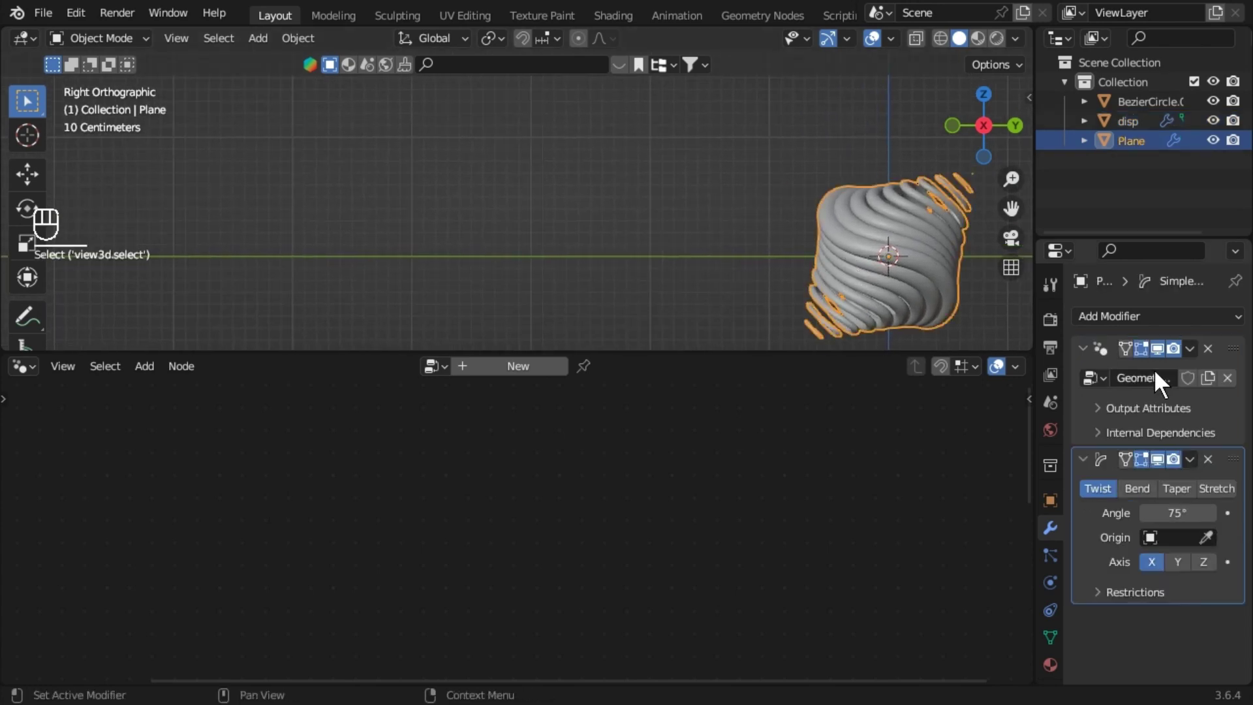
Point the Plane's Object Info node at the disp object for its ring geometry.
left_click(1087, 376)
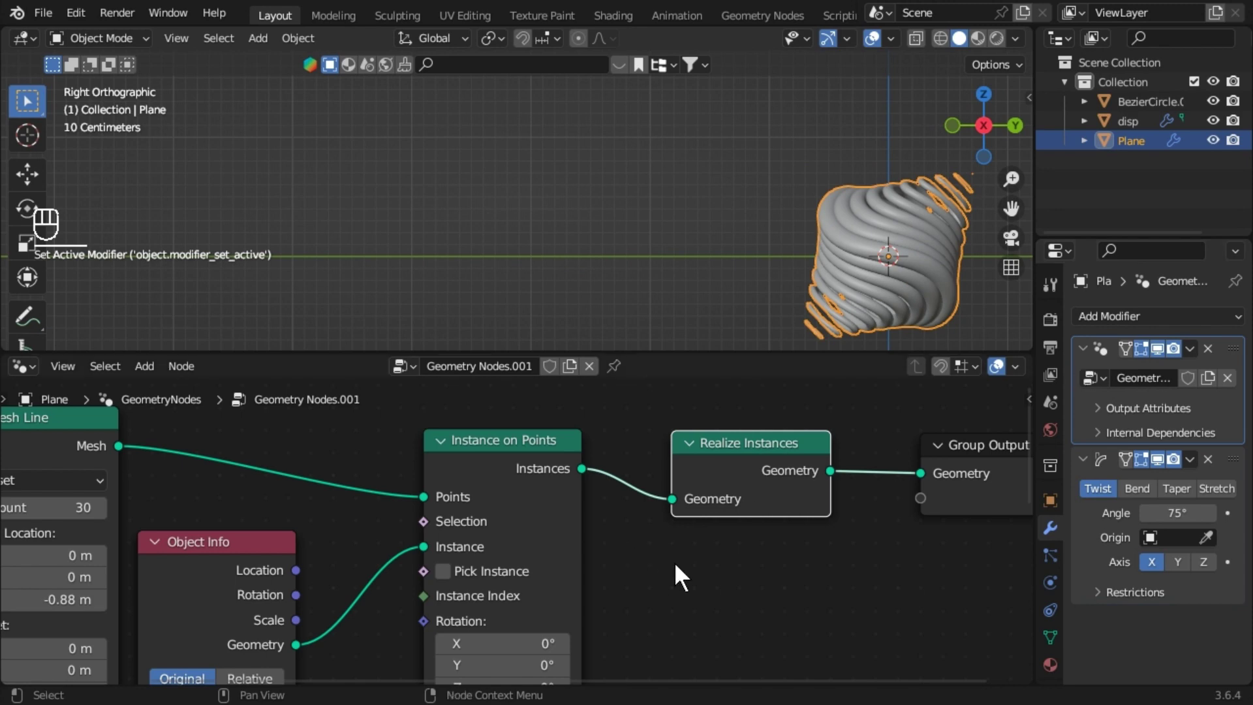
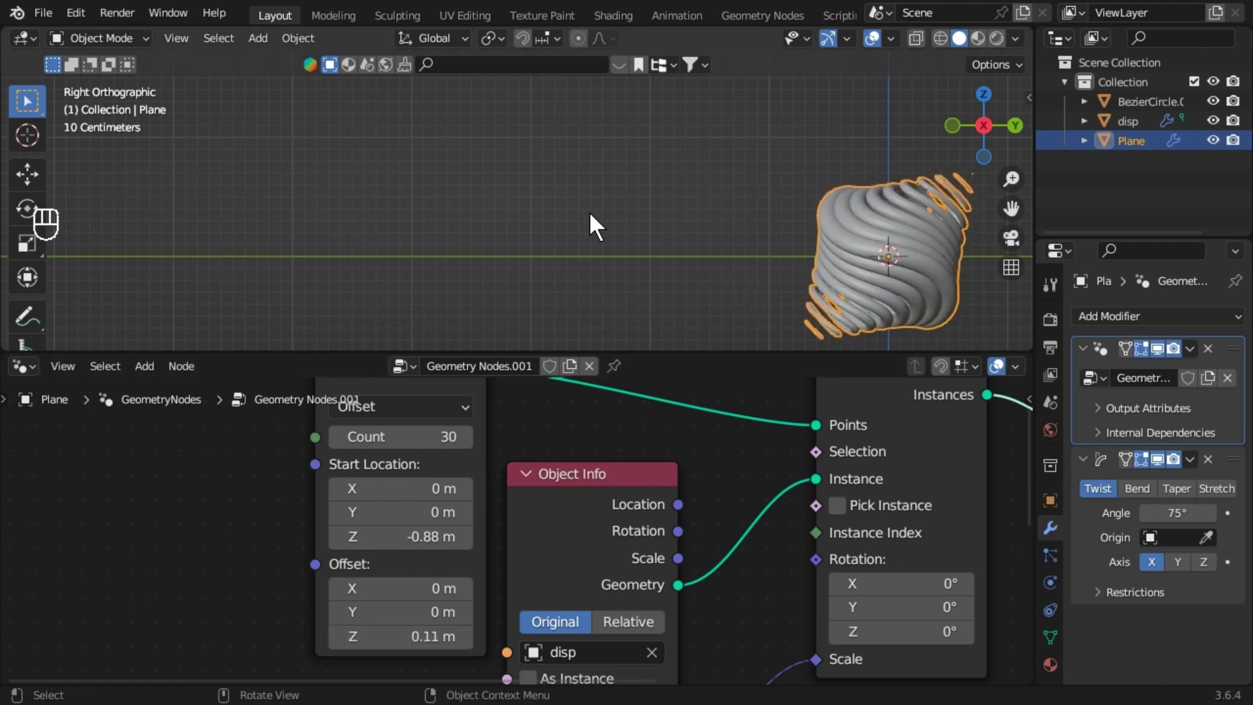
left_click_drag(605, 235, 786, 252)
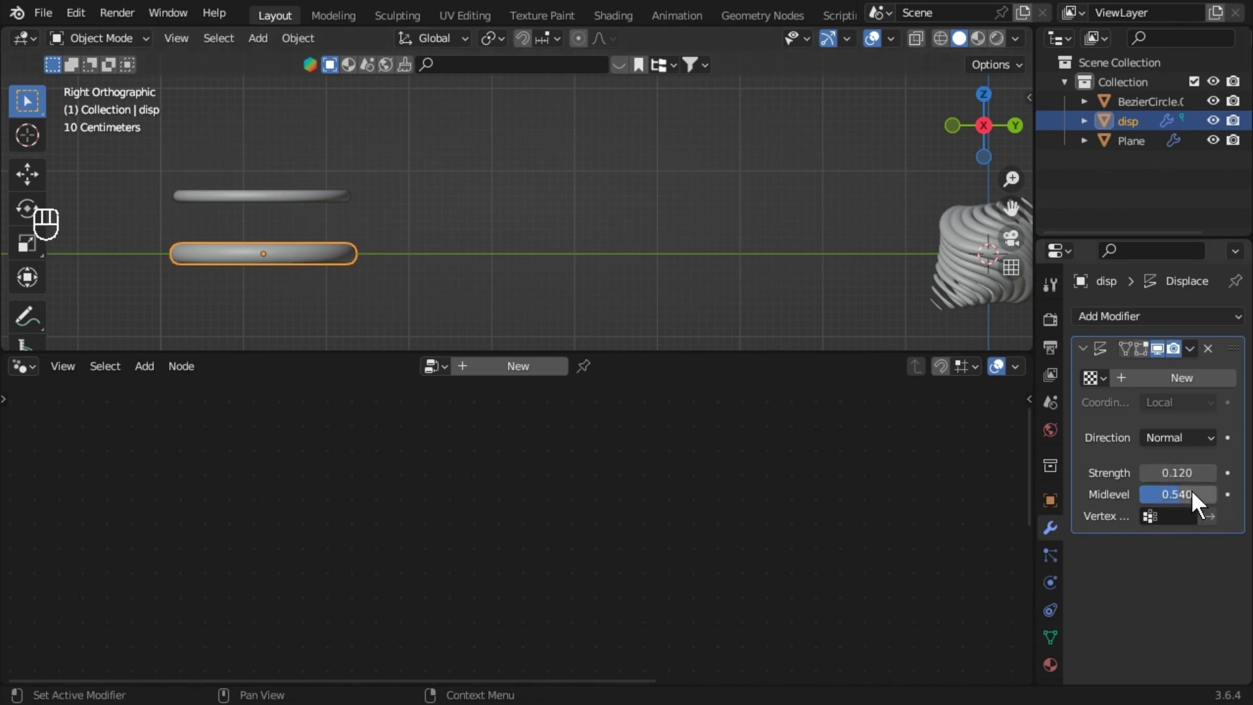
Lower disp's Displace strength to 0.010 and create a new texture in its texture slot.
left_click_drag(797, 318, 864, 369)
left_click_drag(551, 304, 1136, 459)
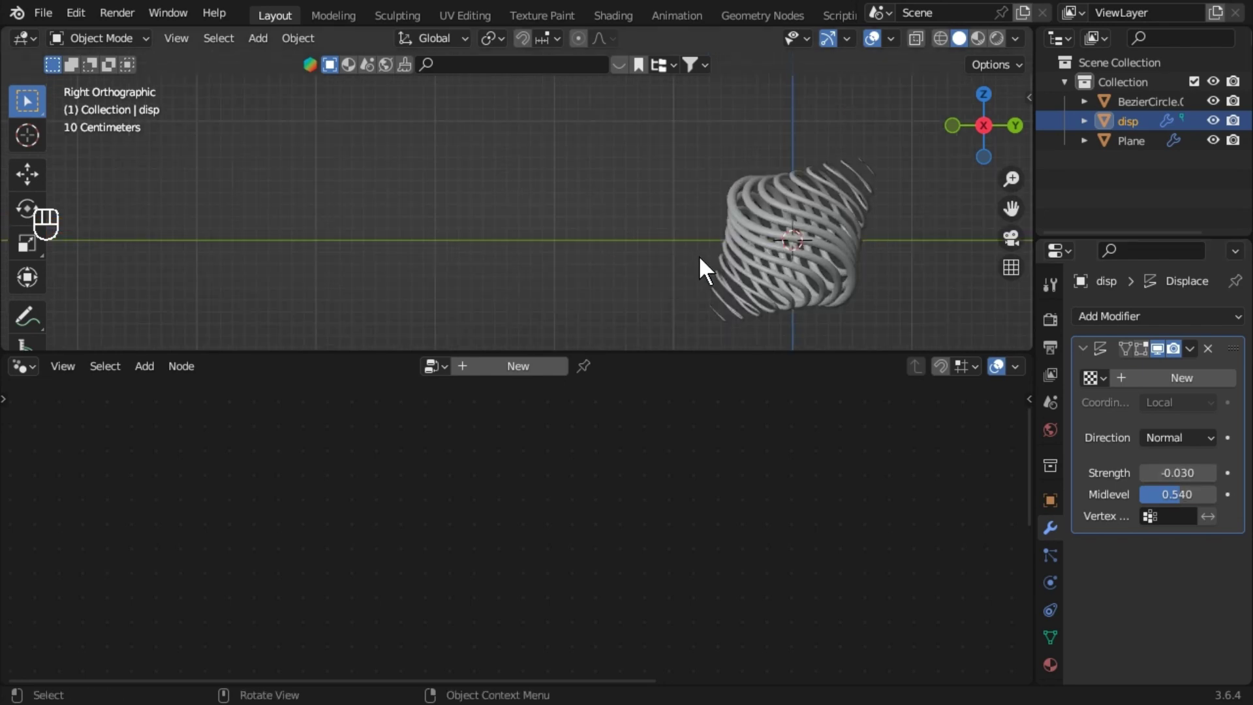
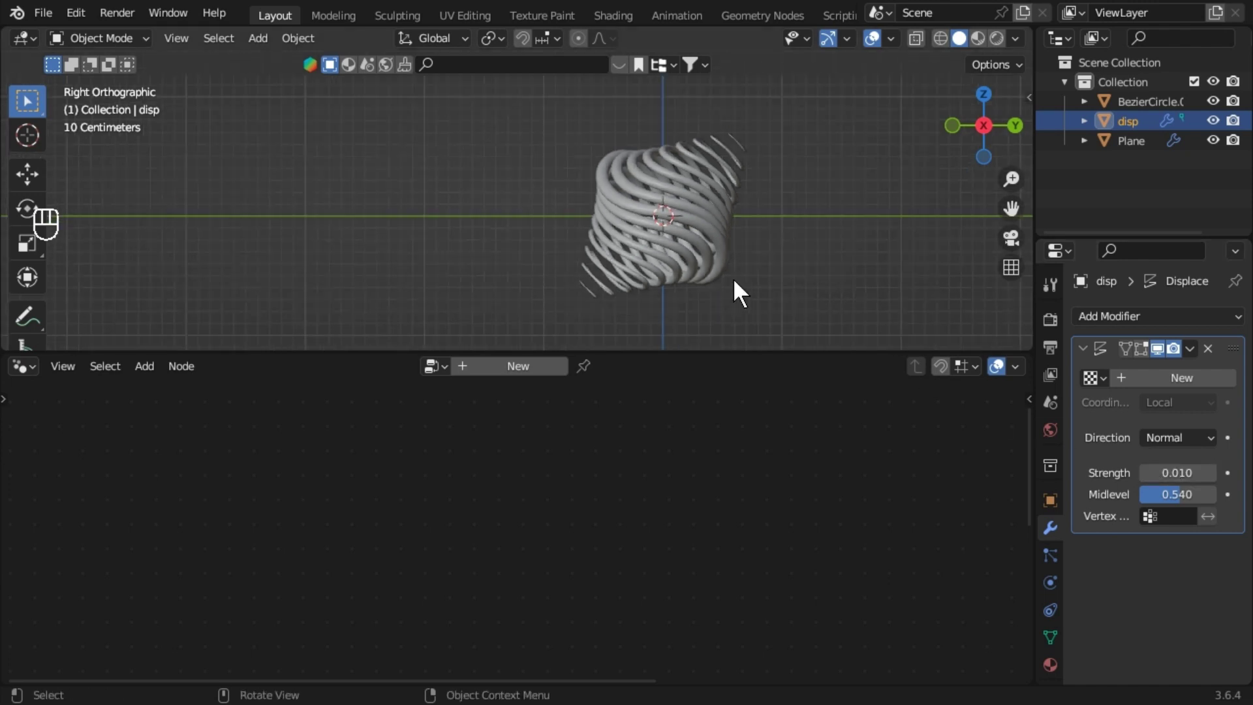
left_click_drag(938, 312, 896, 321)
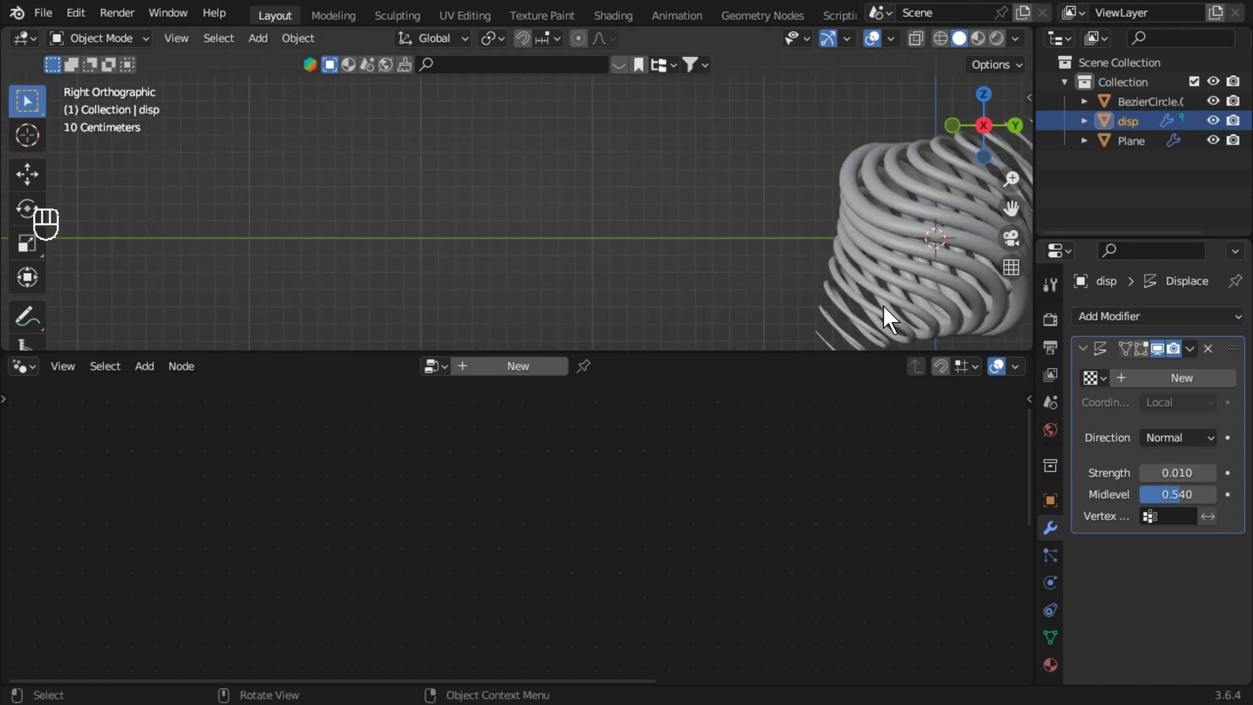
left_click(1181, 393)
left_click_drag(572, 274, 701, 322)
Make the new texture a Magic texture of depth 0 and raise Displace strength to 0.12.
left_click(1237, 380)
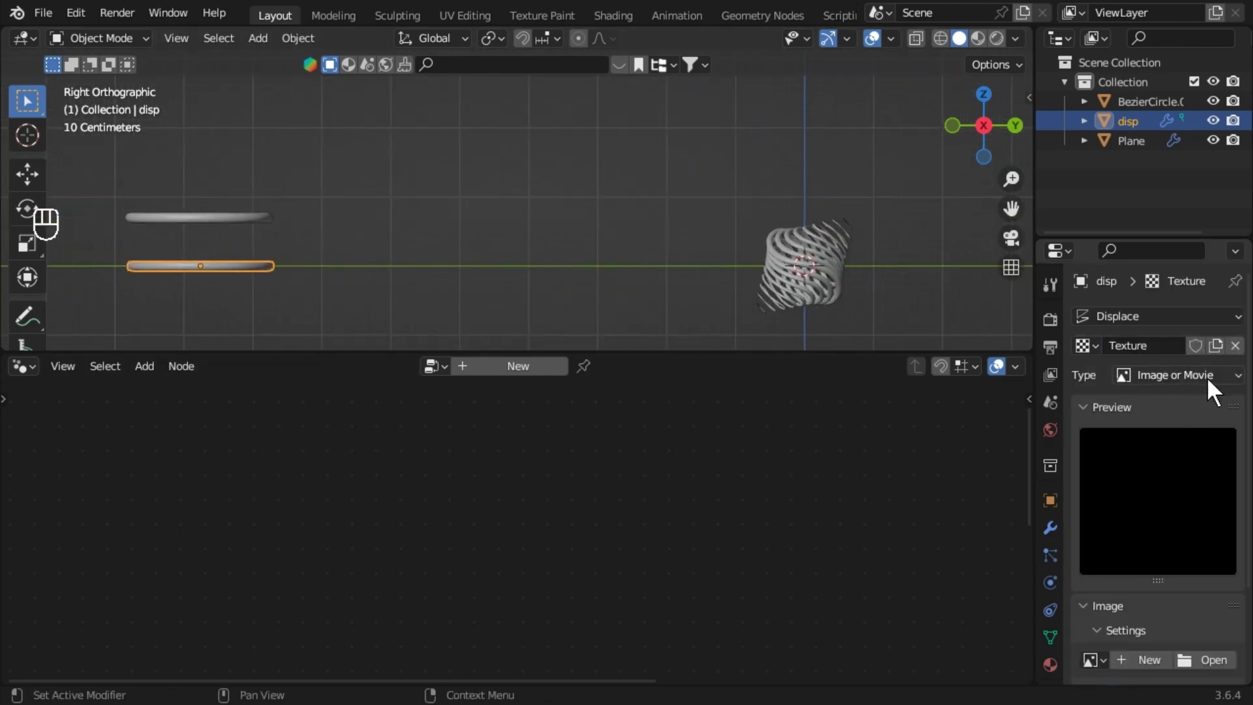
left_click_drag(1178, 389, 1169, 513)
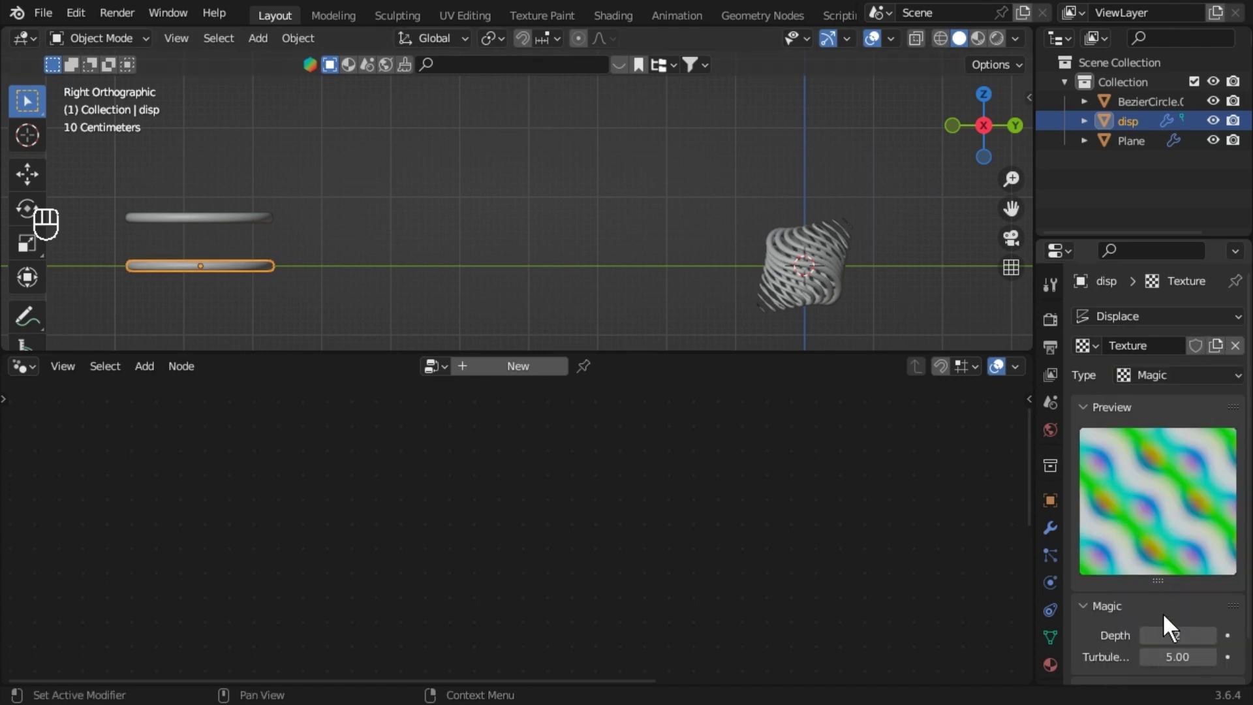
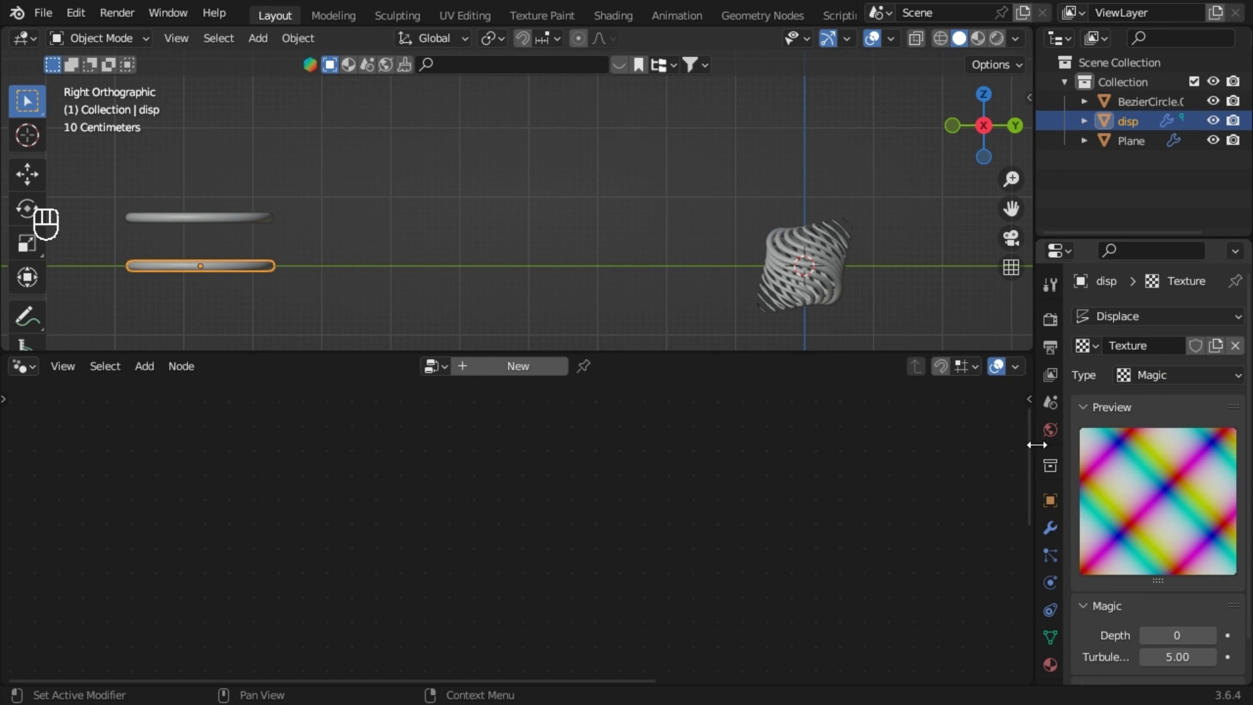
left_click_drag(869, 289, 774, 262)
left_click_drag(775, 261, 1031, 508)
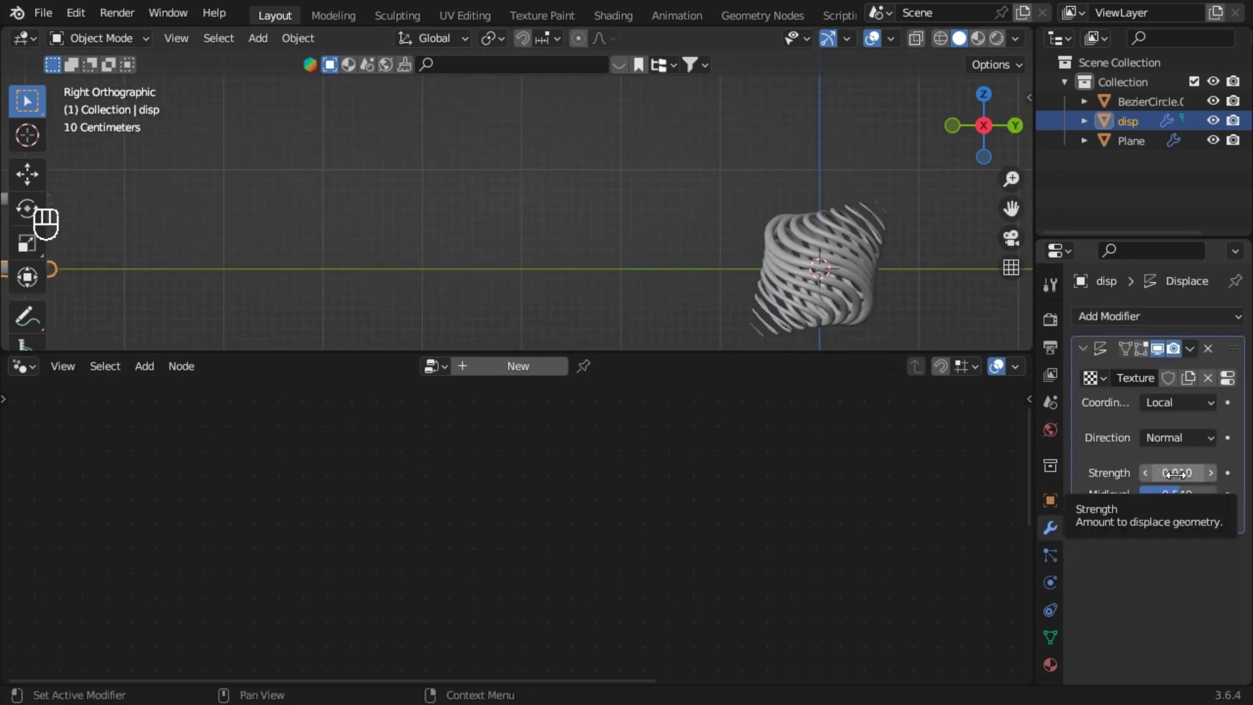
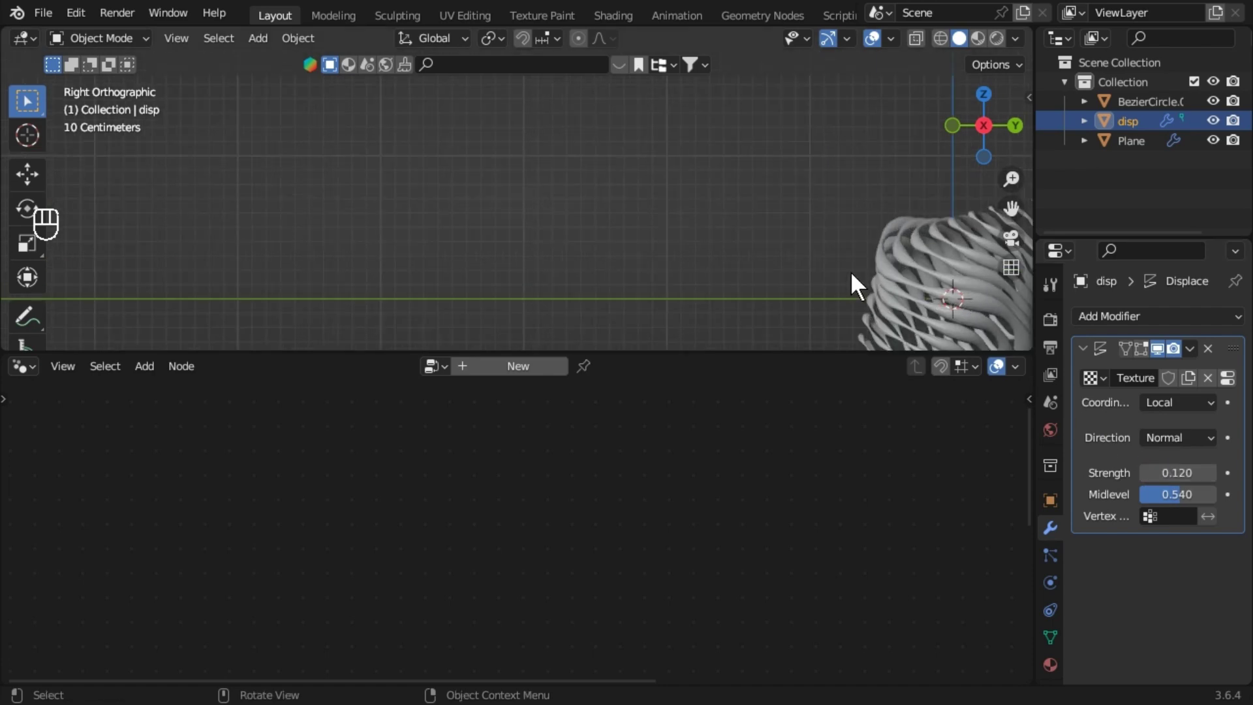
middle_click(559, 186)
left_click_drag(661, 255, 632, 211)
left_click_drag(697, 215, 734, 235)
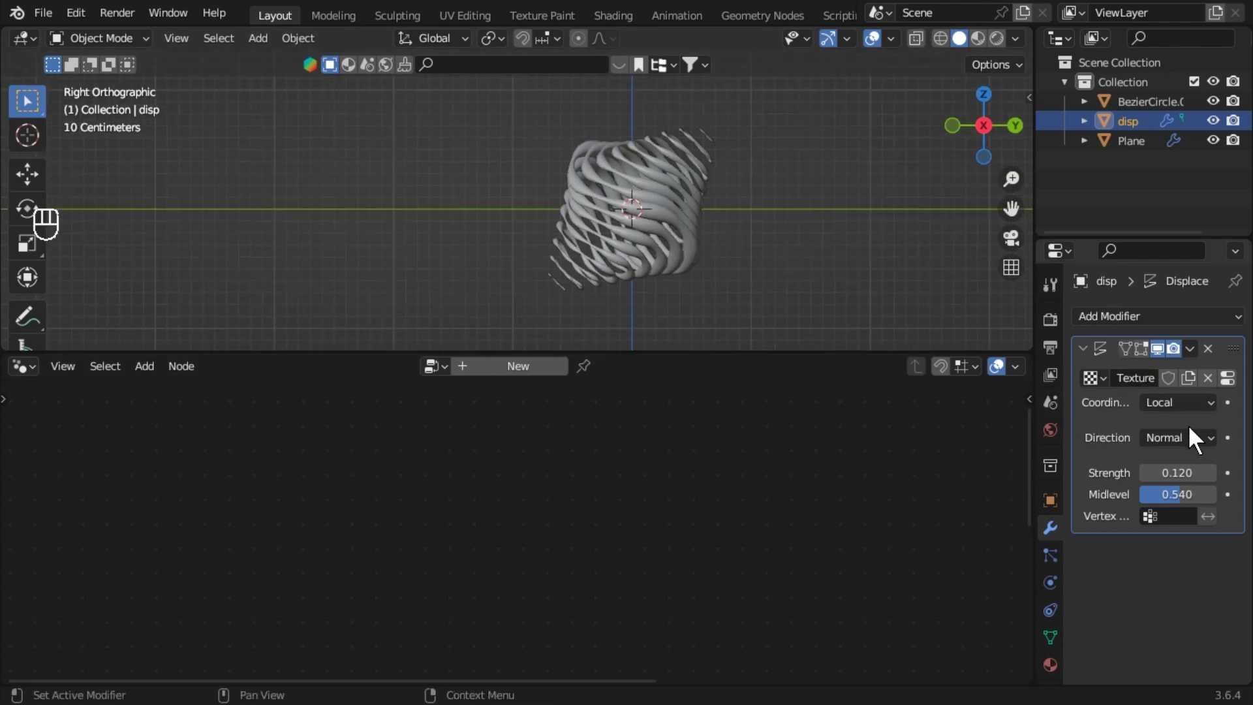
Set disp's Displace texture coordinates to Object.
left_click_drag(513, 230, 781, 288)
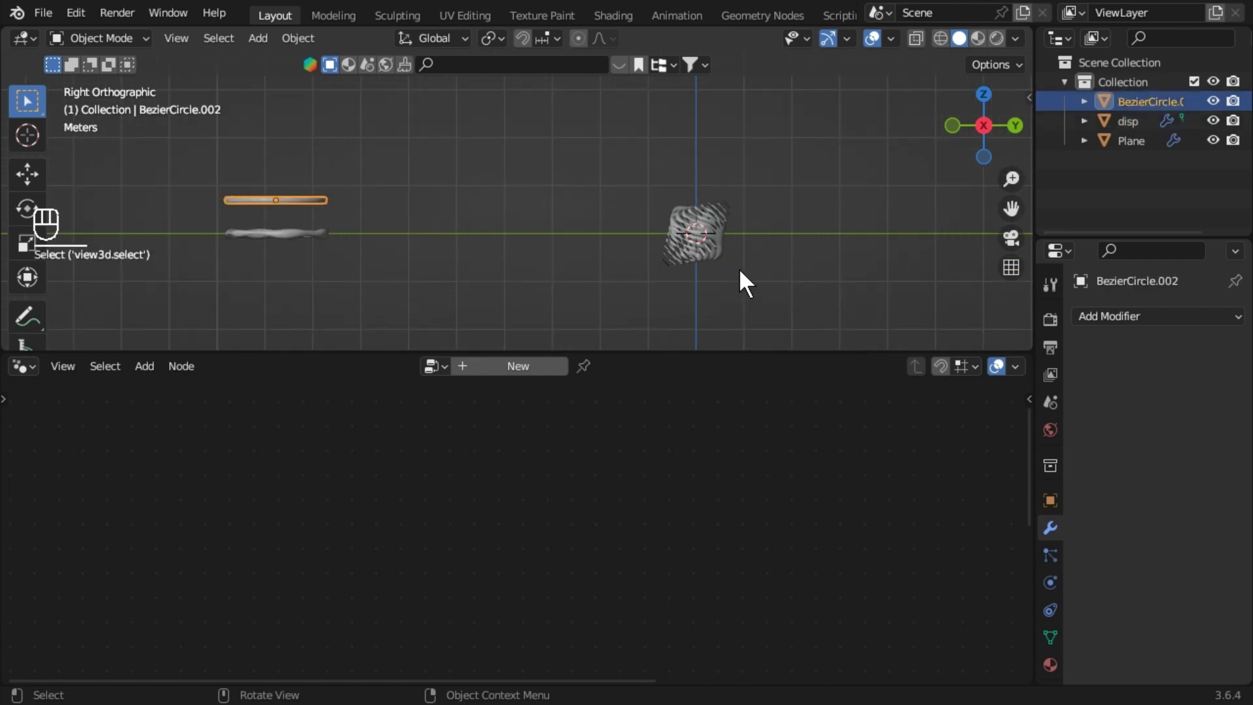
left_click(734, 283)
left_click_drag(815, 292, 765, 292)
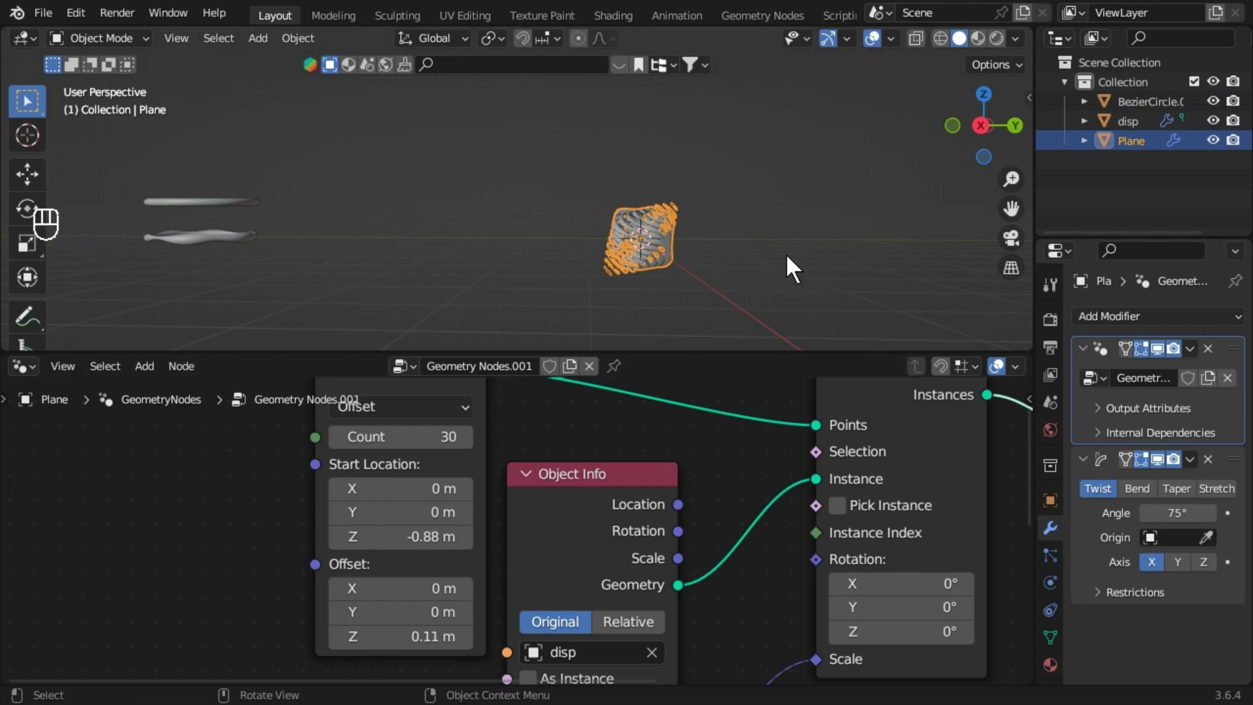
left_click(221, 249)
left_click_drag(1197, 409, 926, 415)
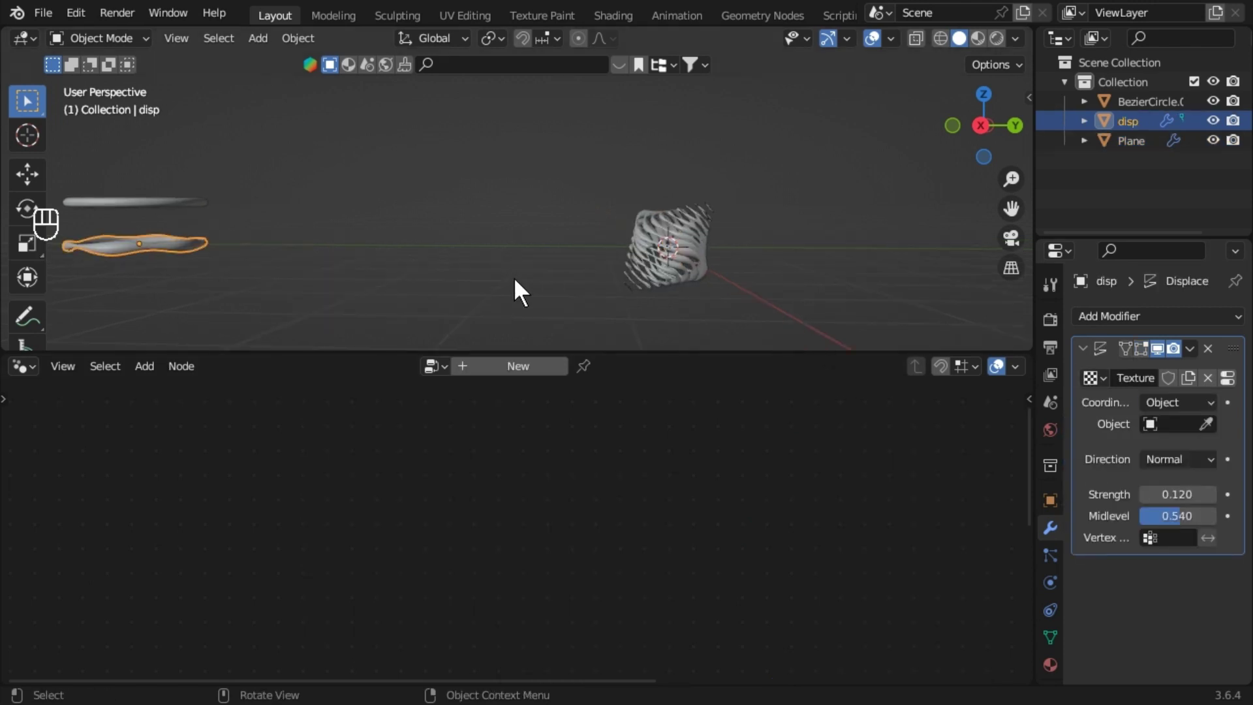
Add an Empty moved along Y and use it as the Displace texture's coordinate object.
key("shift+a")
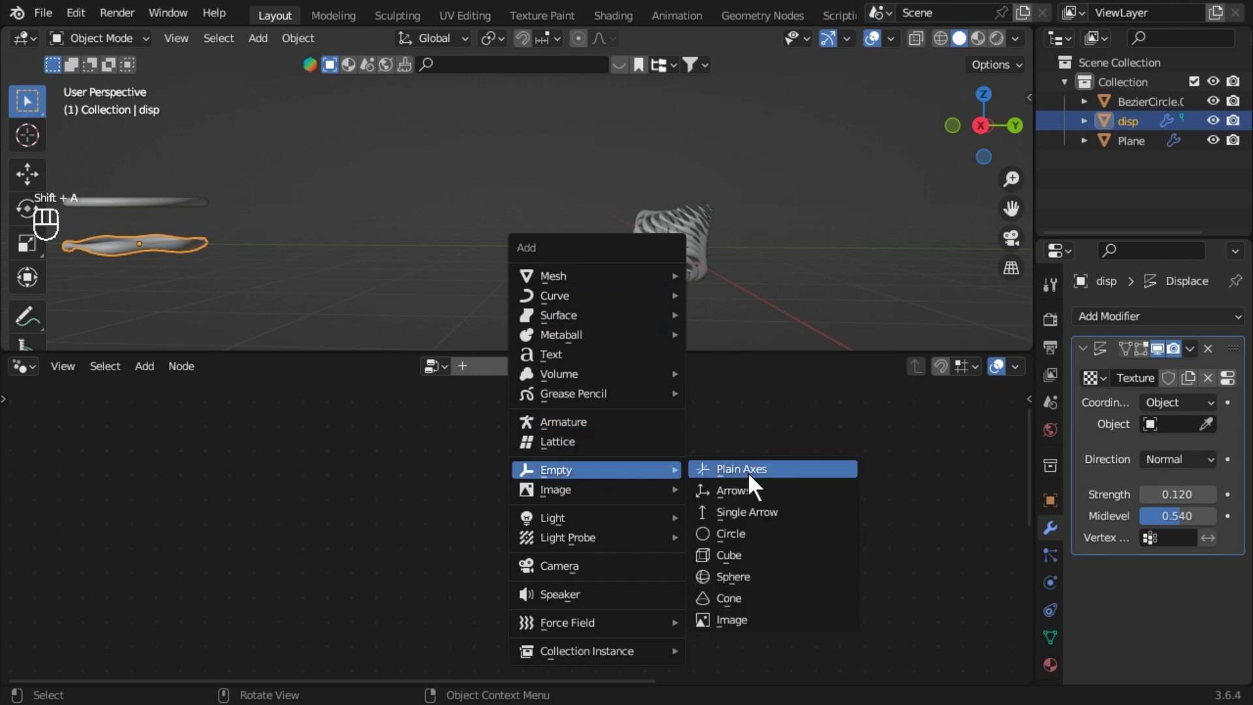
key("g")
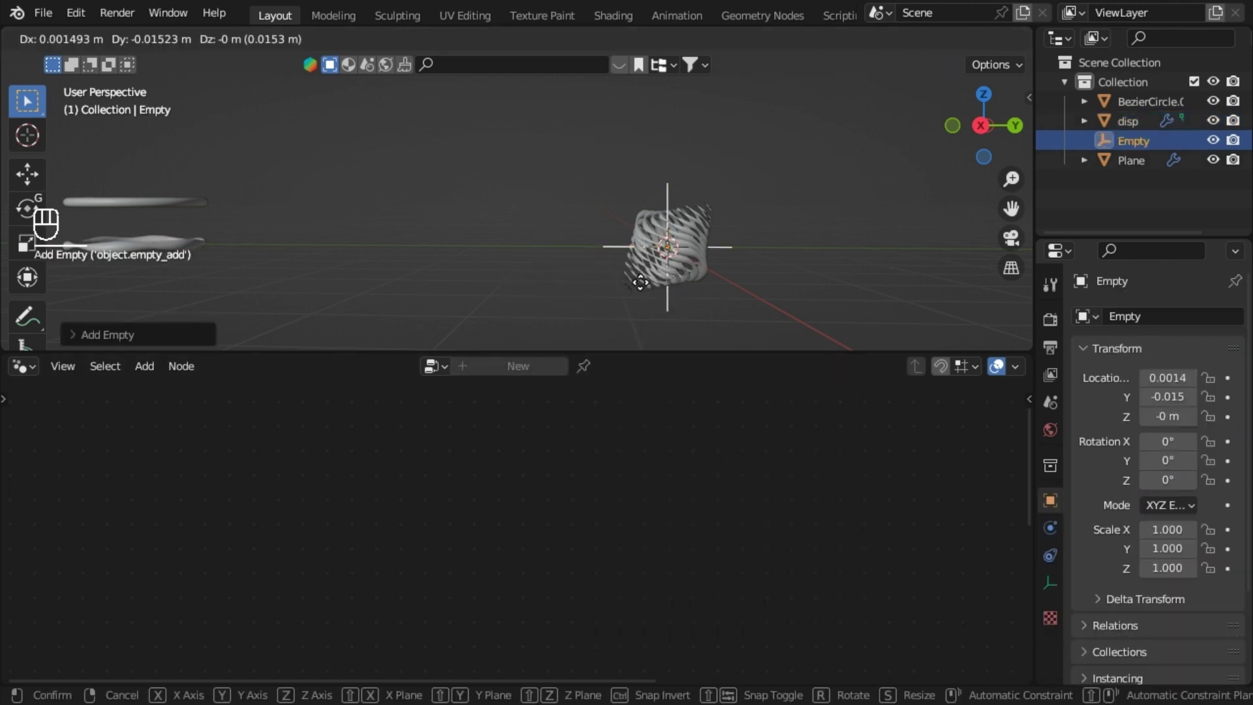
key("y")
type("add")
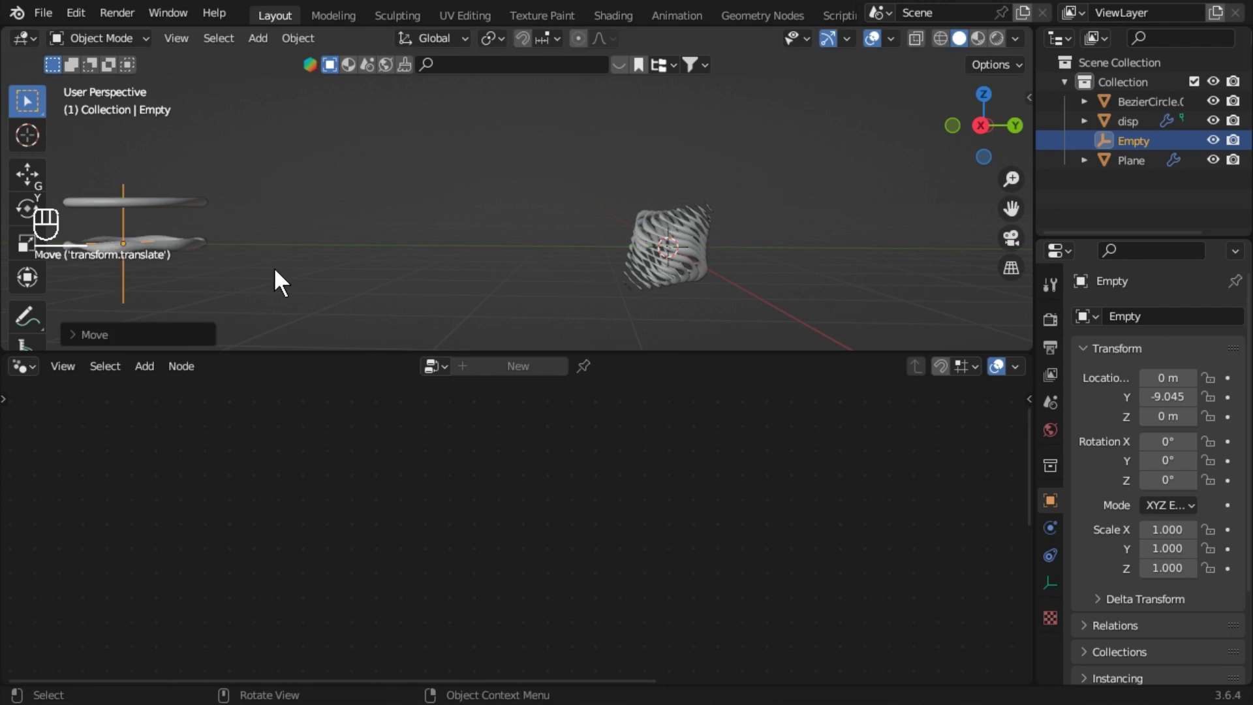
left_click(631, 273)
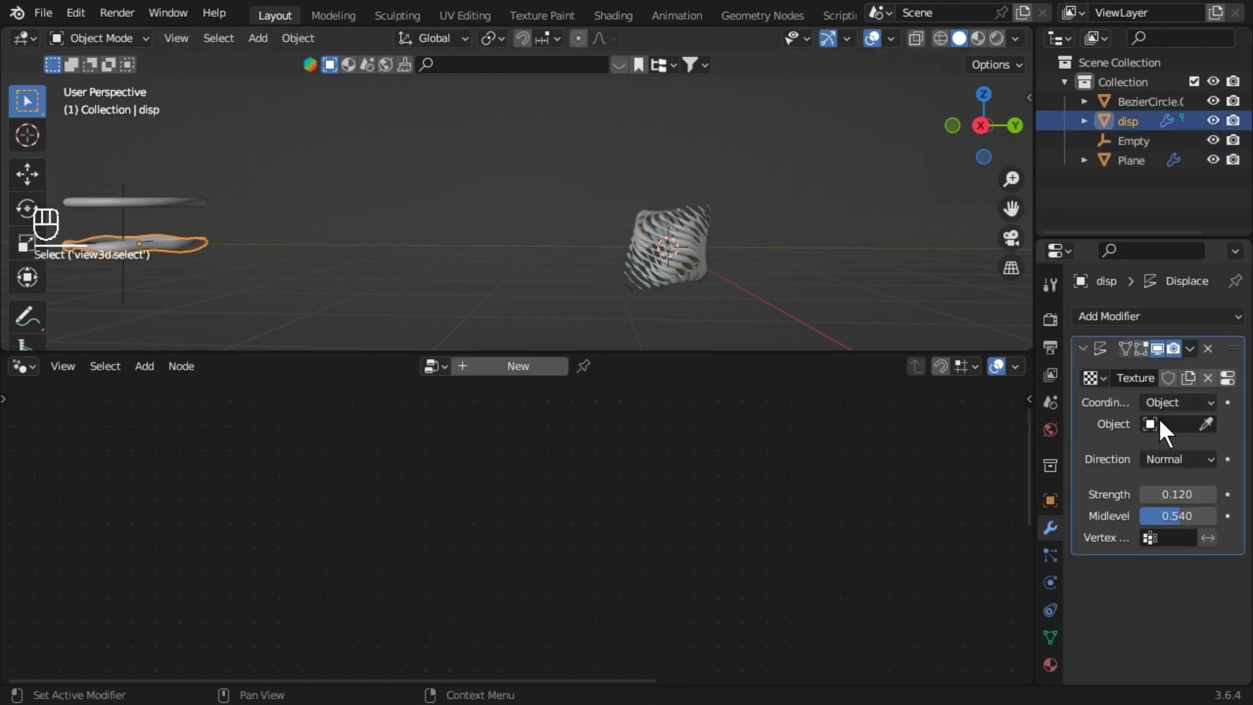
left_click_drag(1155, 409, 1061, 496)
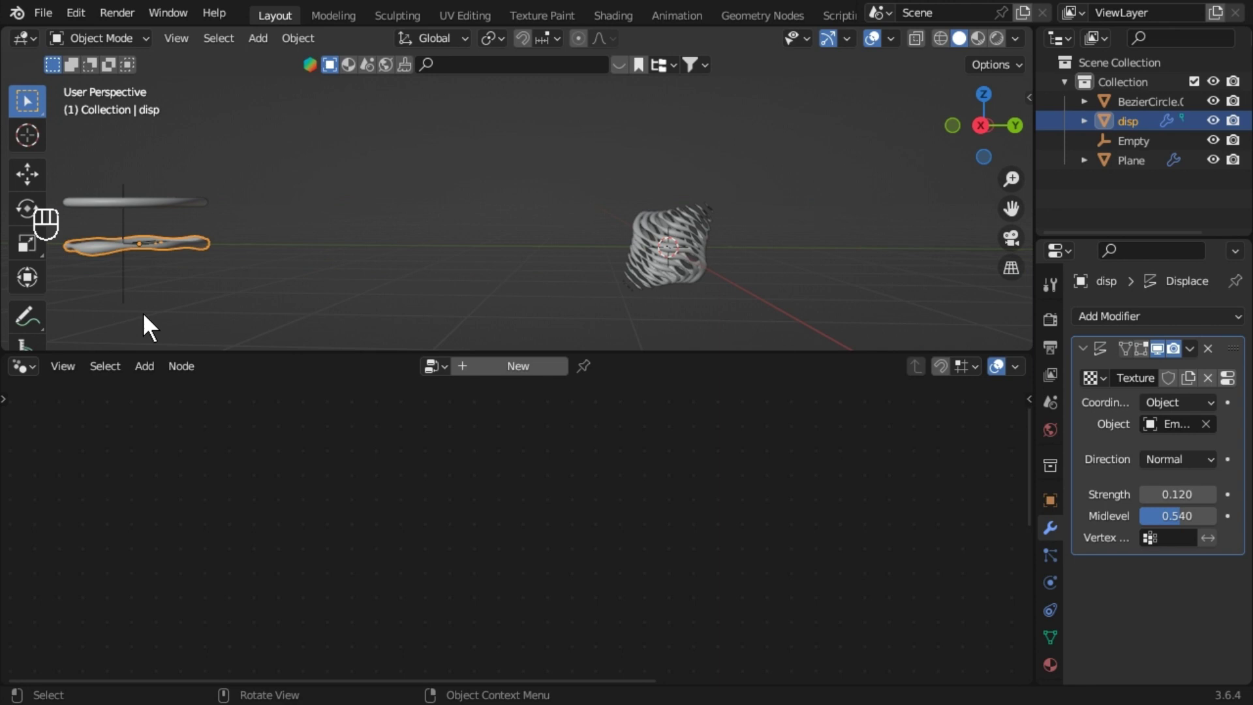
Rotate the Empty to test the texture shift, then clear its rotation back to zero.
left_click(127, 230)
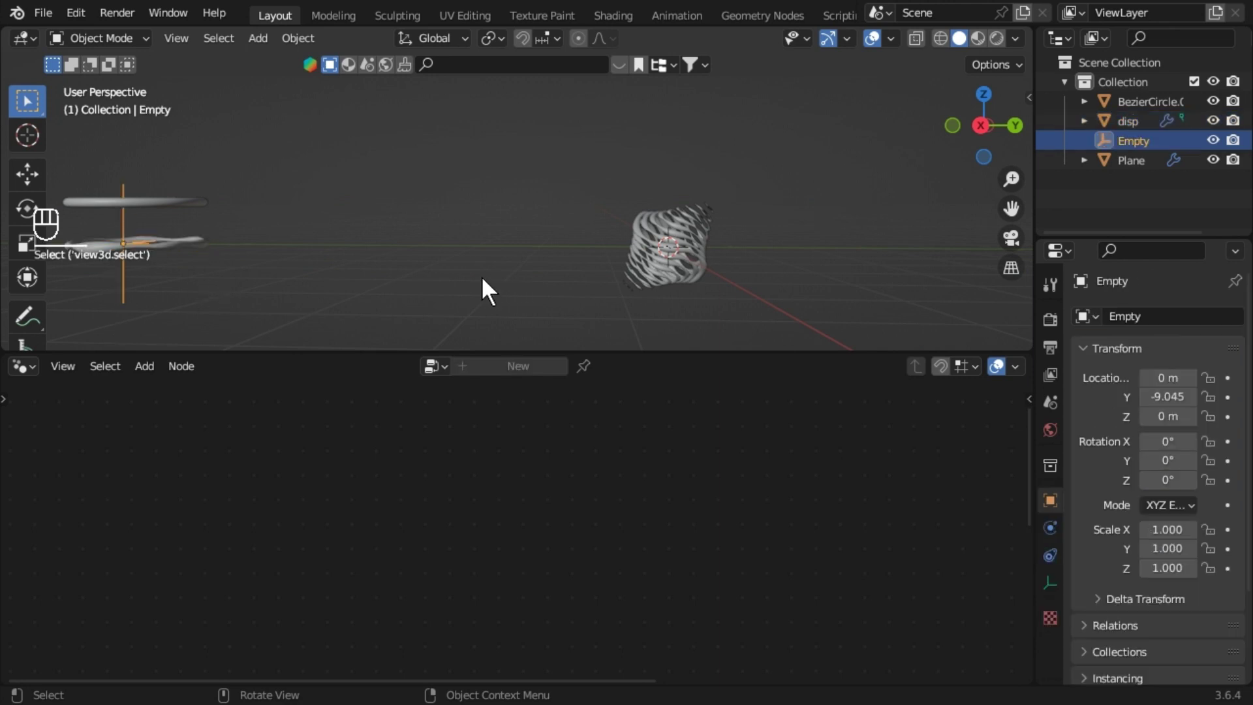
key("r")
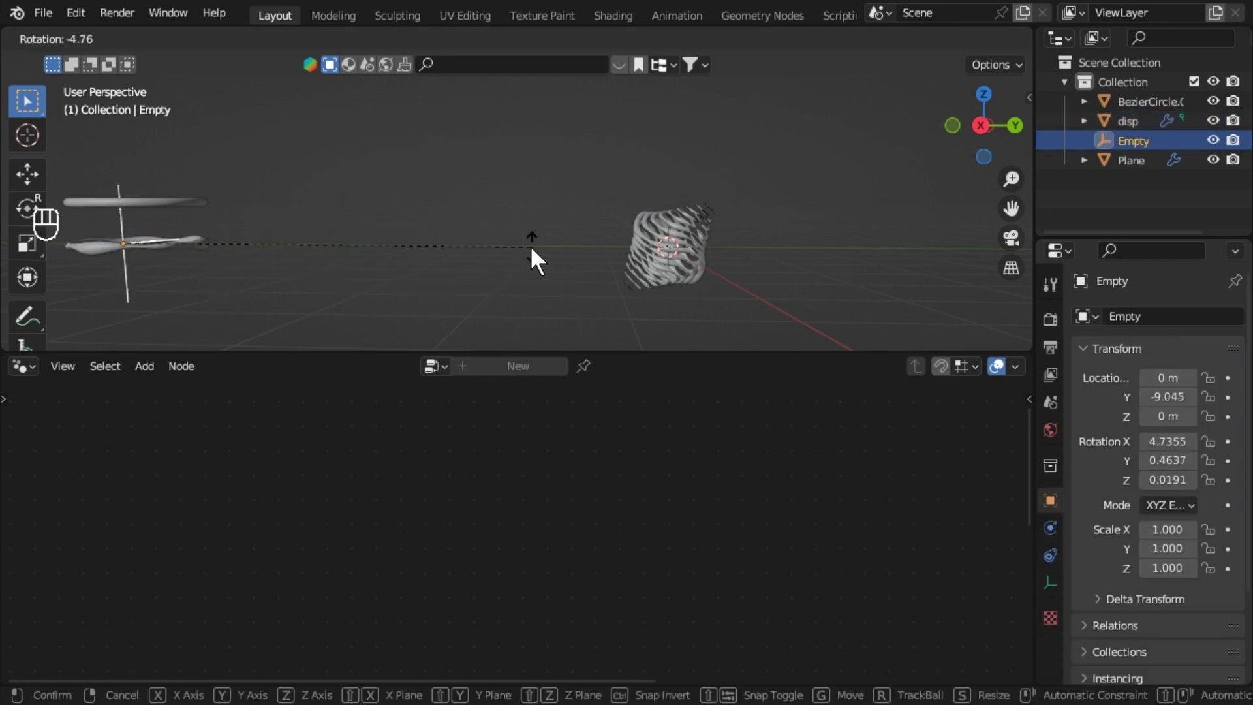
key("z")
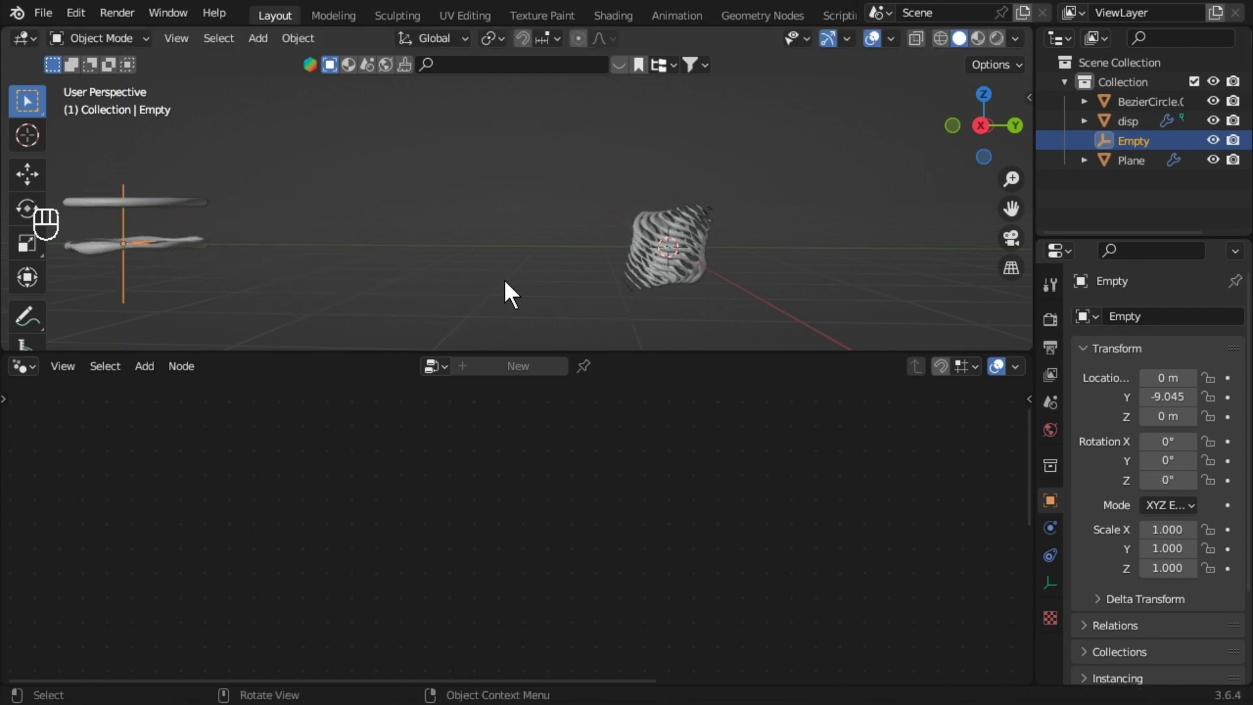
left_click_drag(881, 280, 799, 246)
key("r")
key("r")
left_click_drag(658, 298, 866, 380)
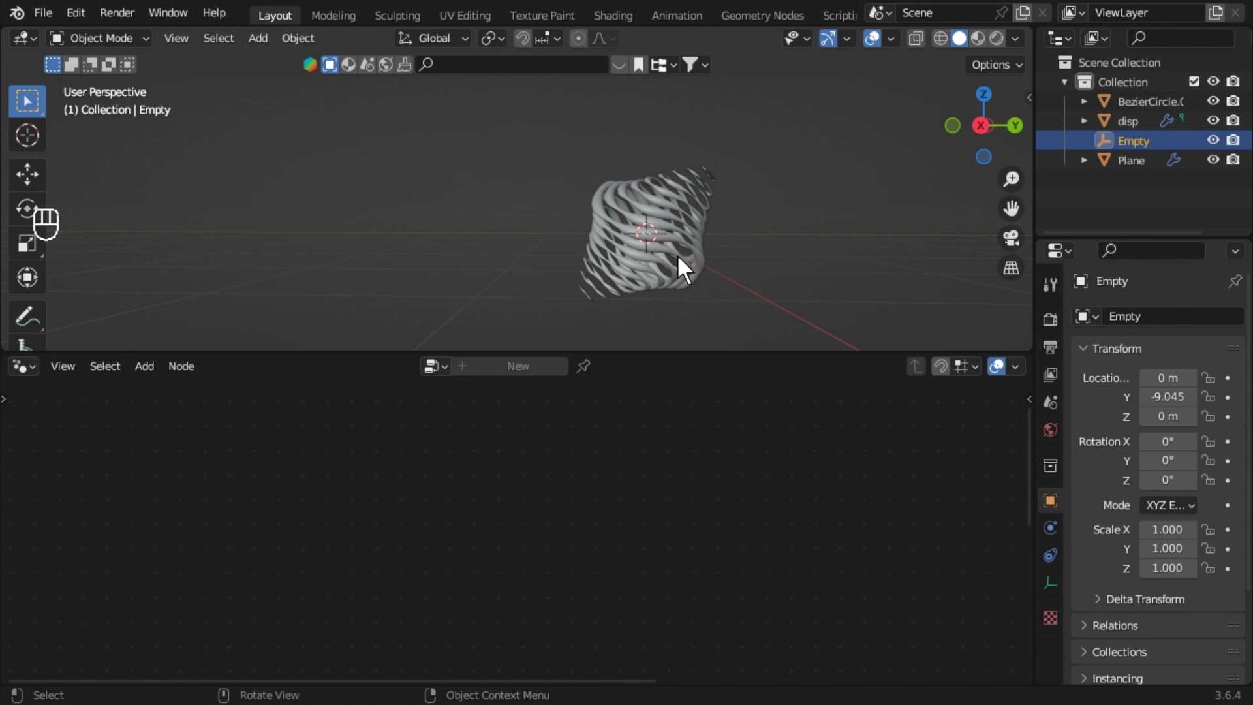
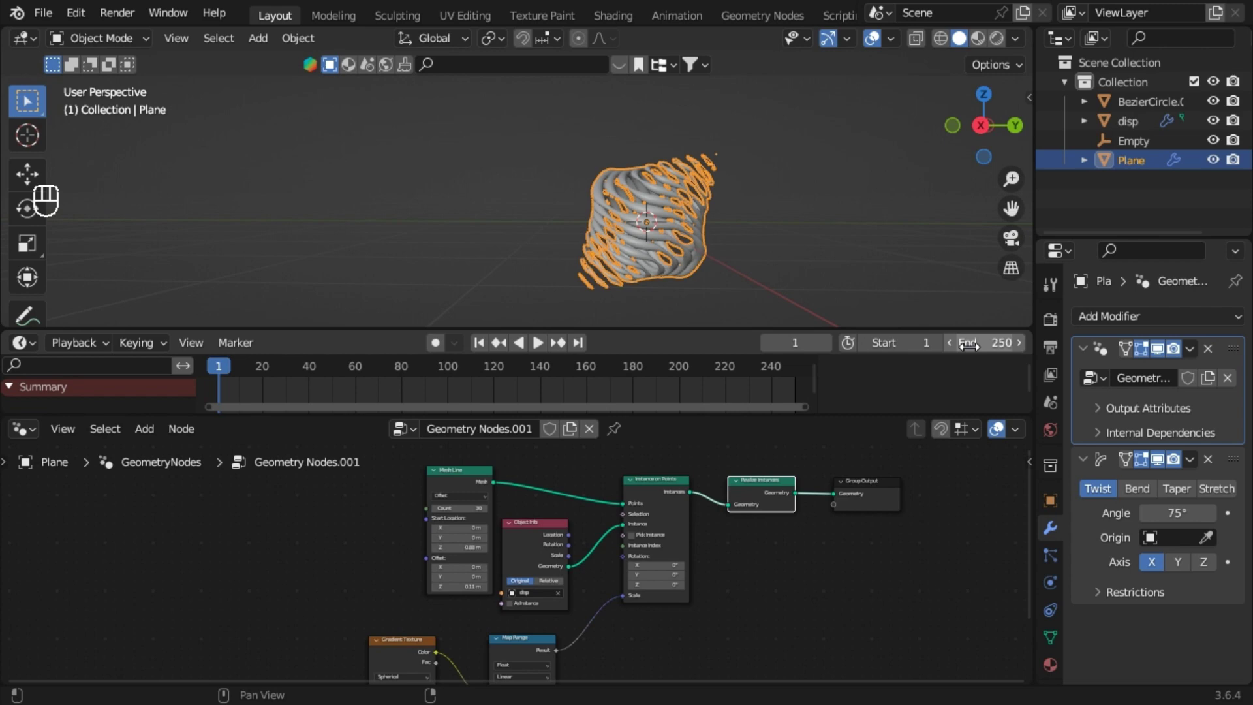
Set the range end to frame 10, keyframe Mesh Line start location, and preview playback.
left_click_drag(985, 336, 303, 344)
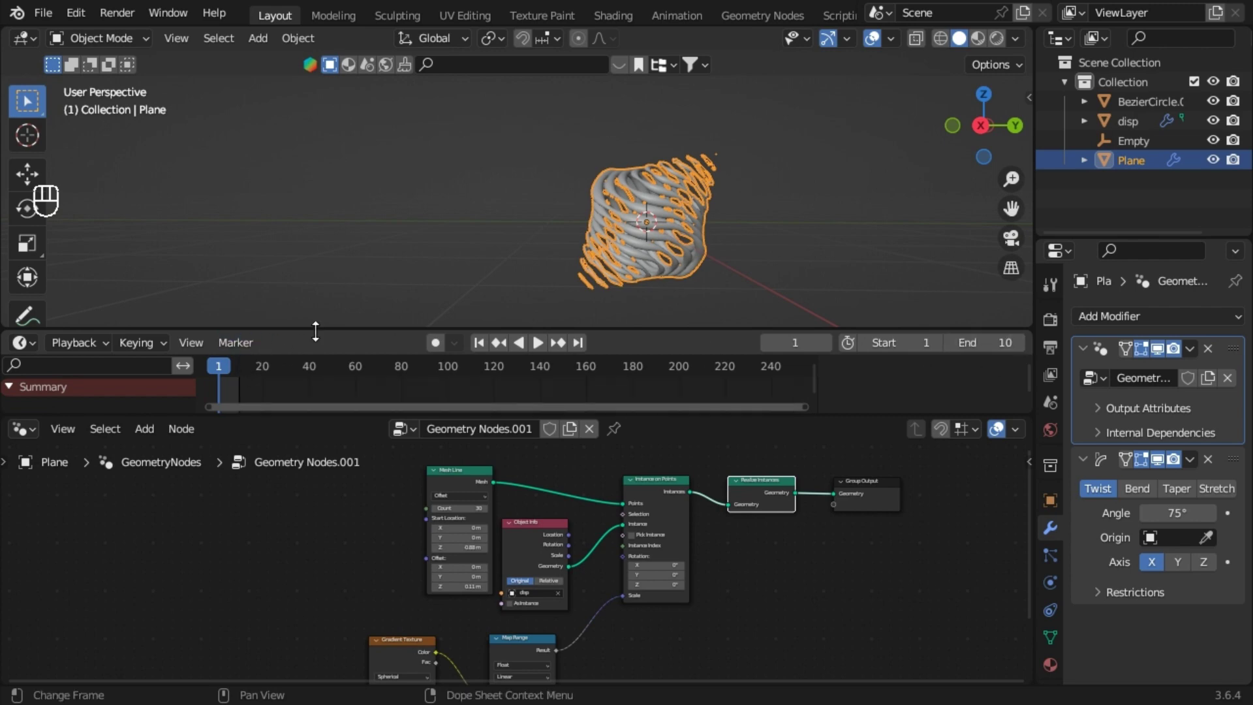
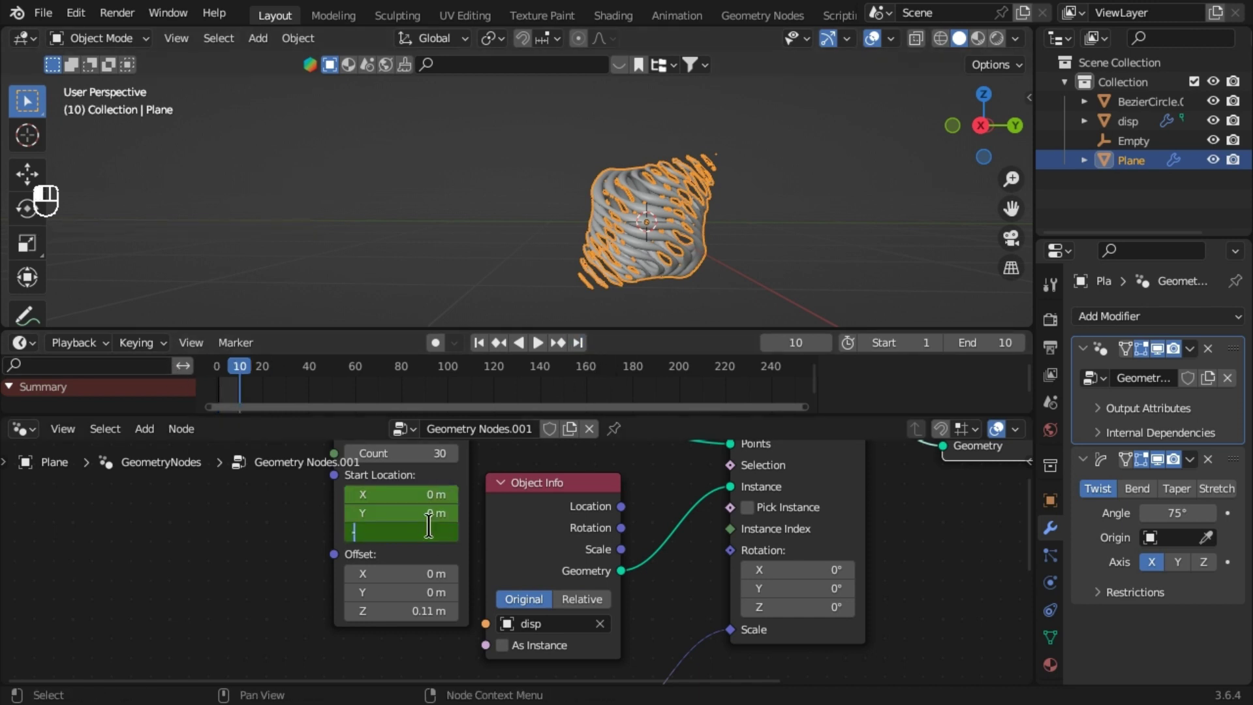
key("KP_7")
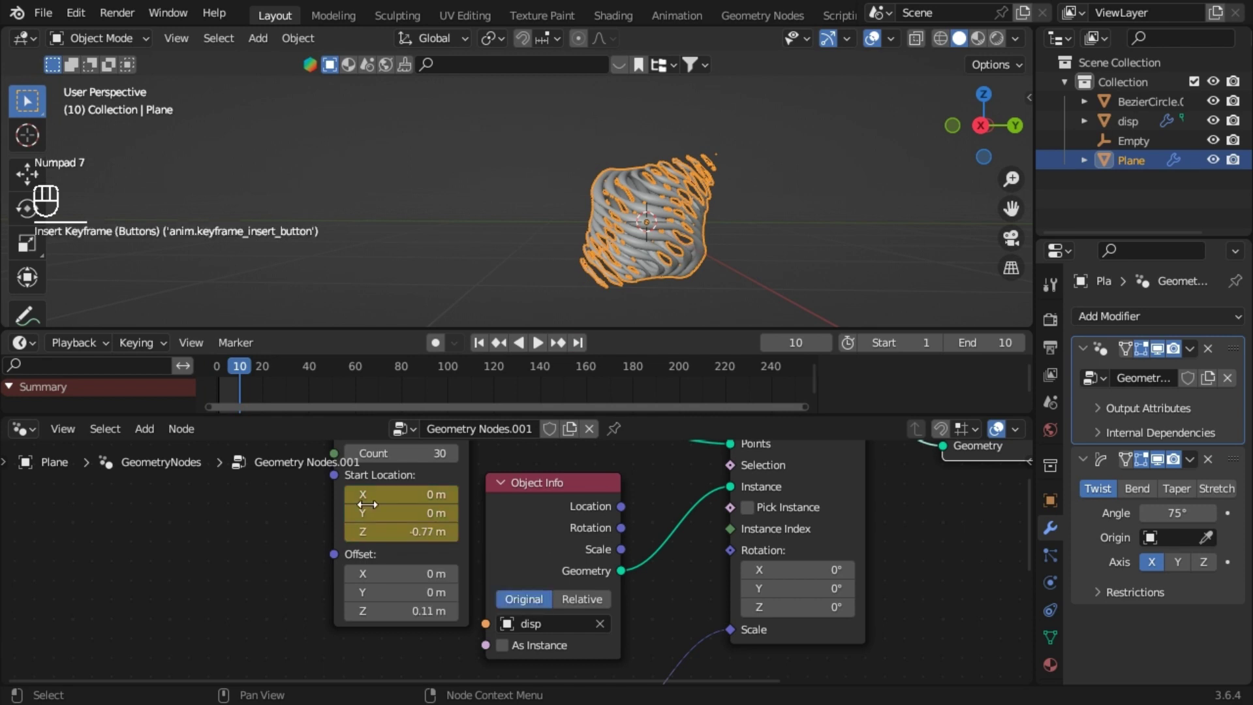
key("space")
left_click(754, 273)
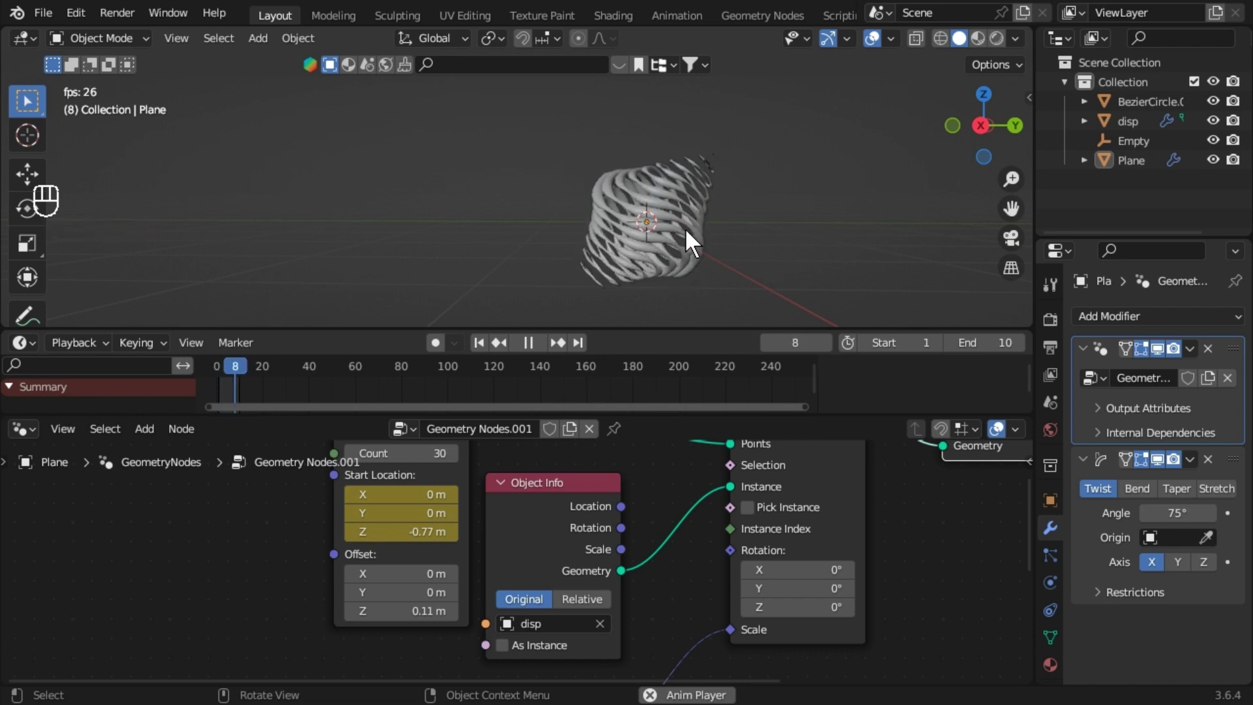
key("space")
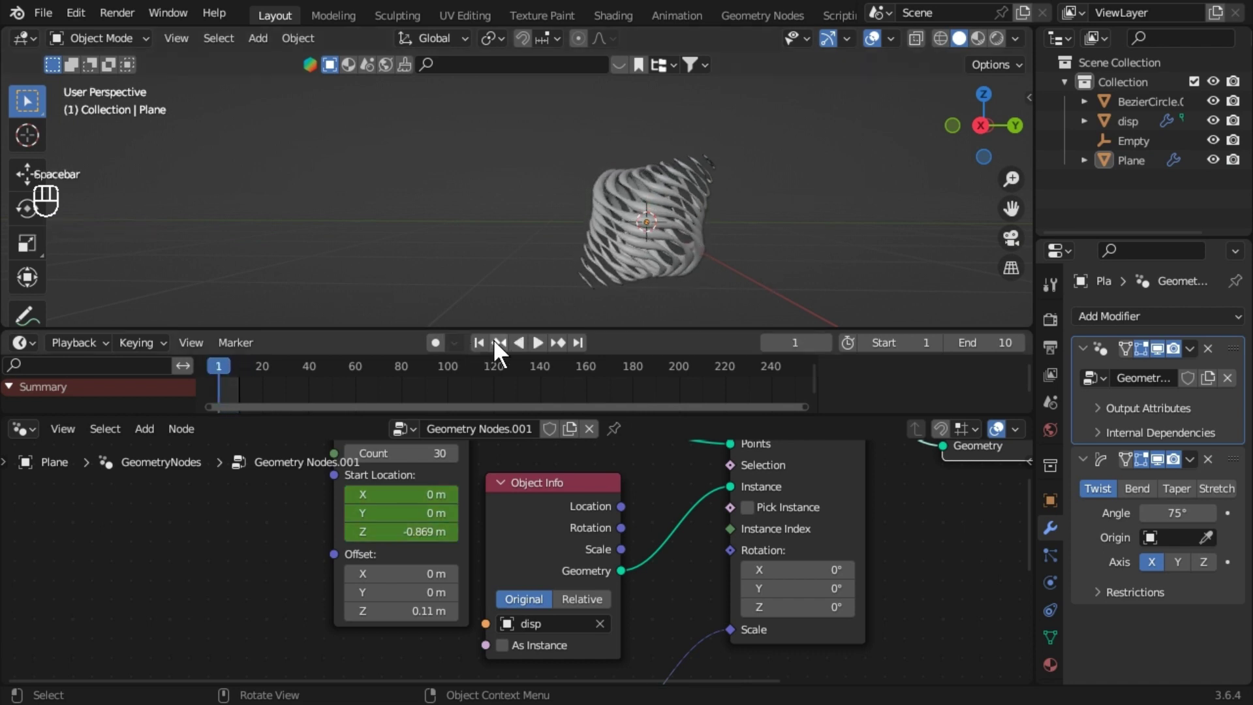
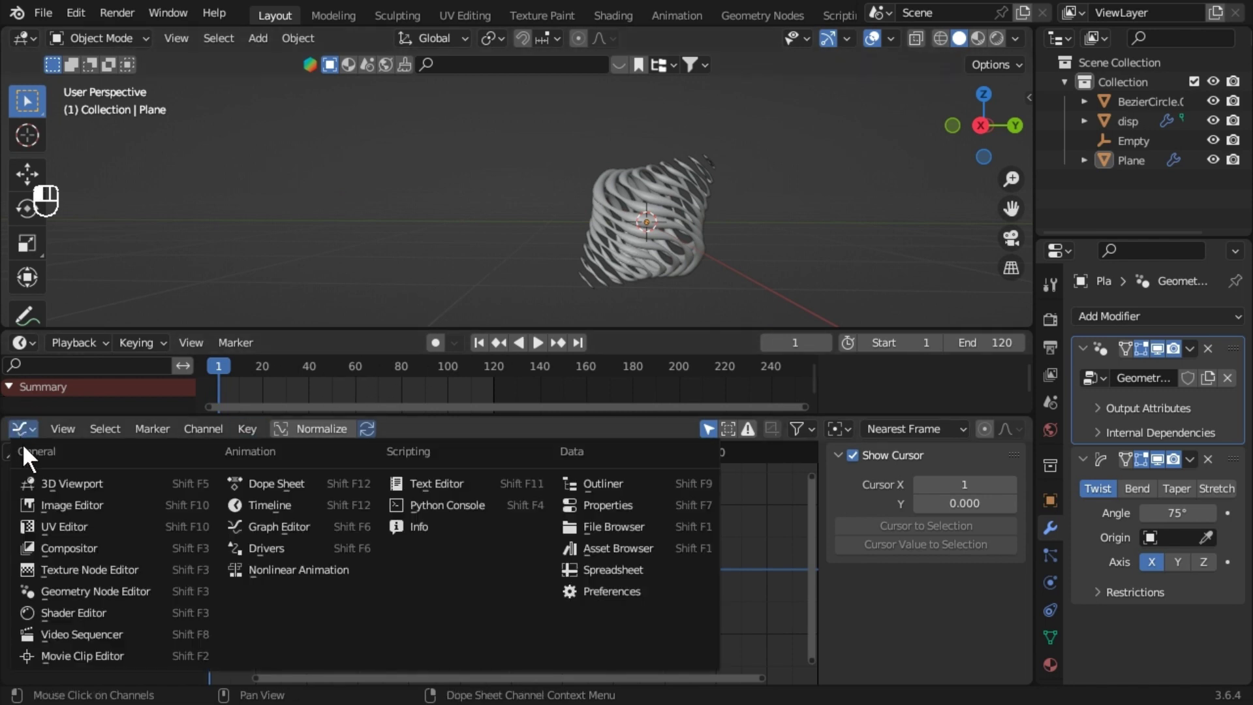
Show the Graph Editor with the spindle's Mesh Line curve and its properties sidebar.
left_click_drag(69, 519, 1027, 319)
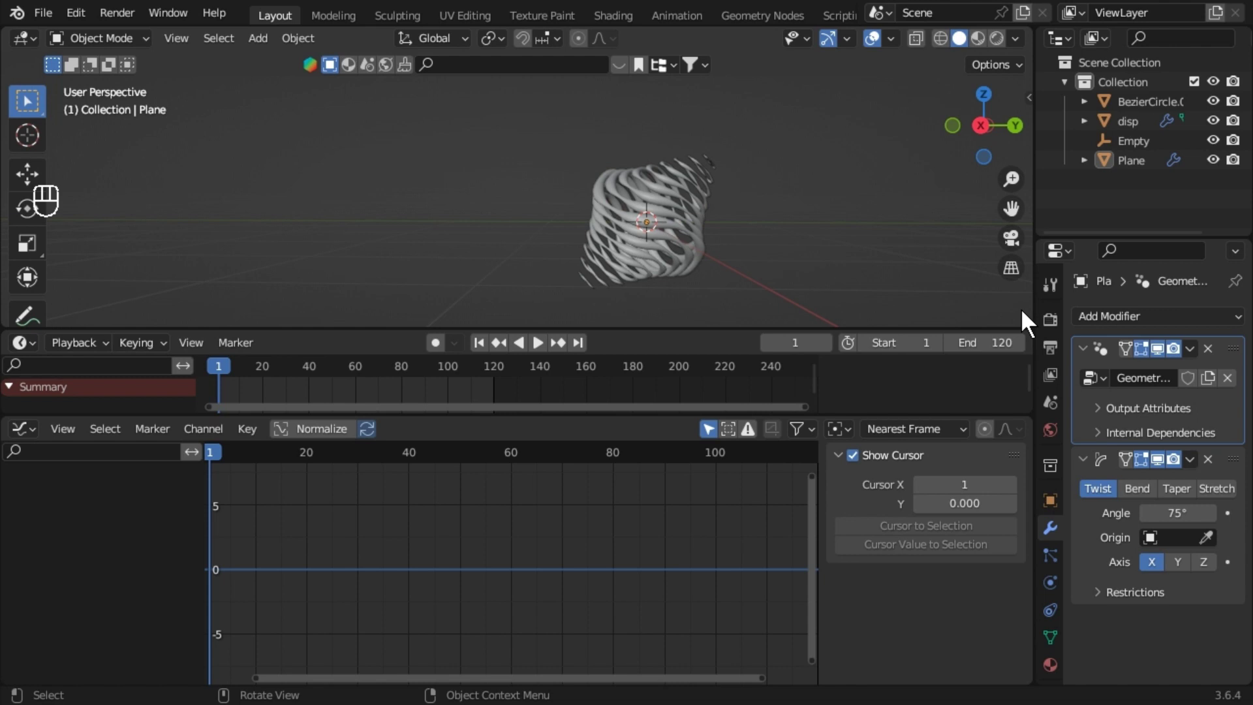
left_click_drag(22, 431, 110, 596)
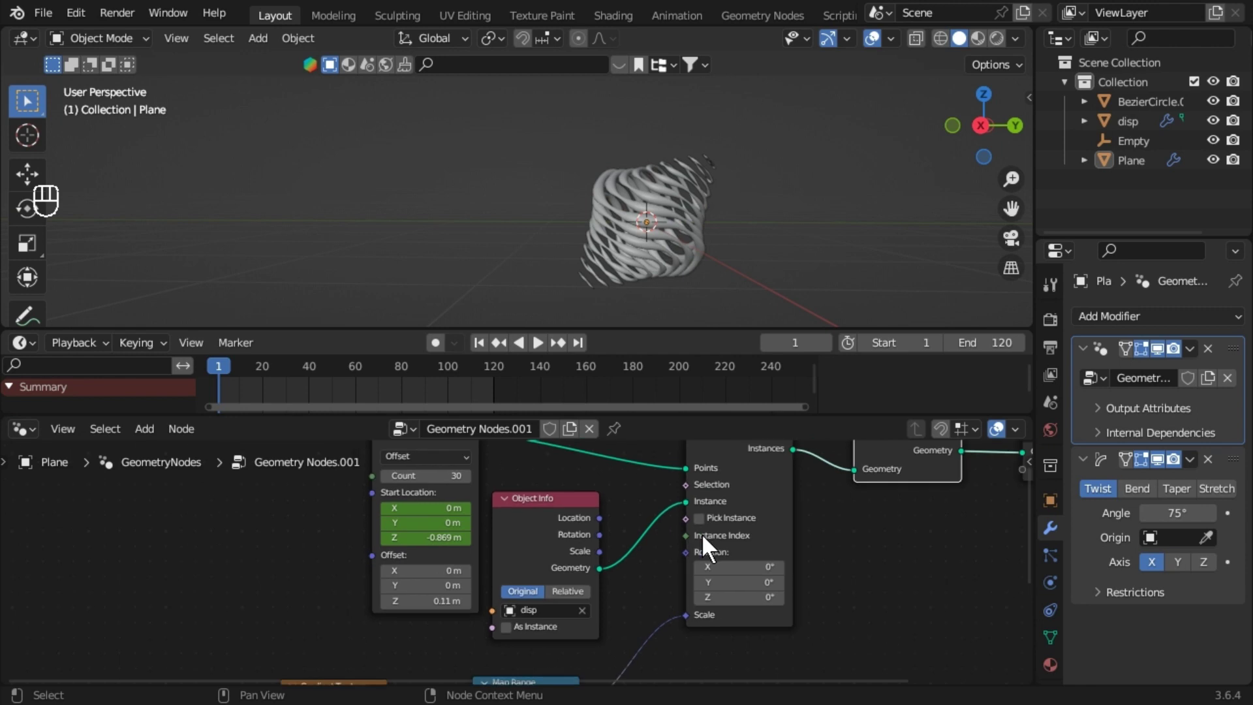
left_click(654, 239)
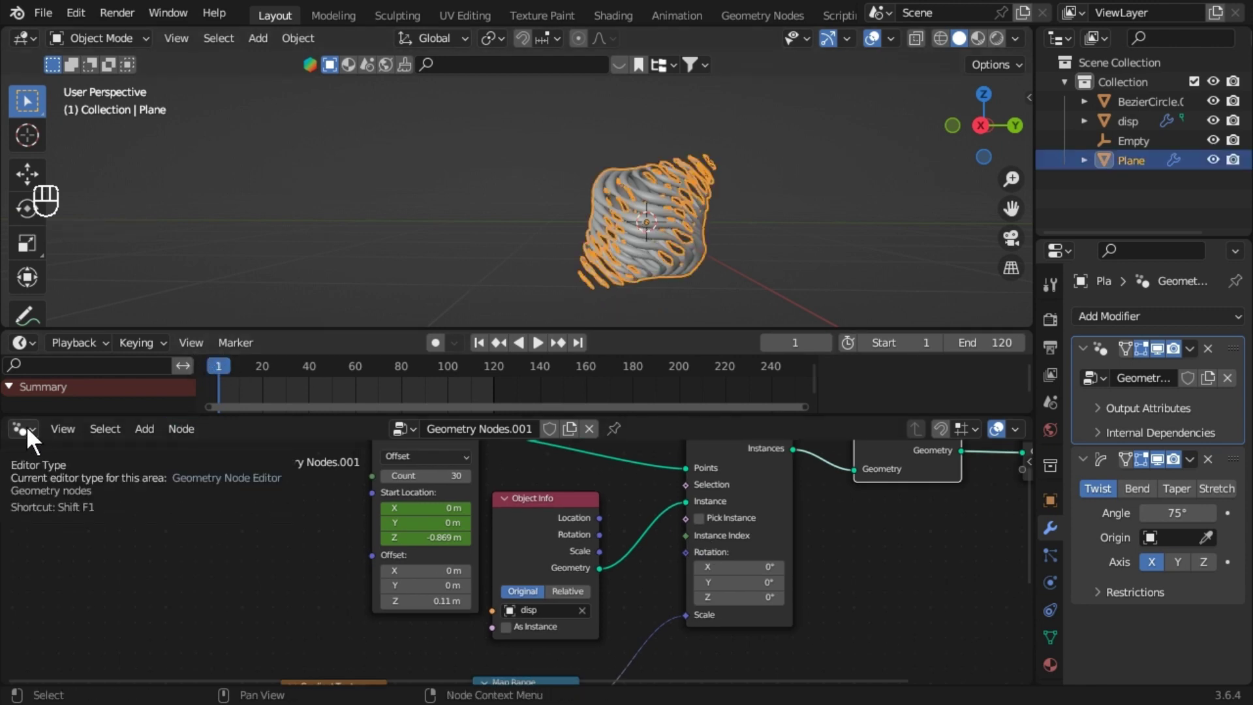
left_click_drag(34, 437, 77, 590)
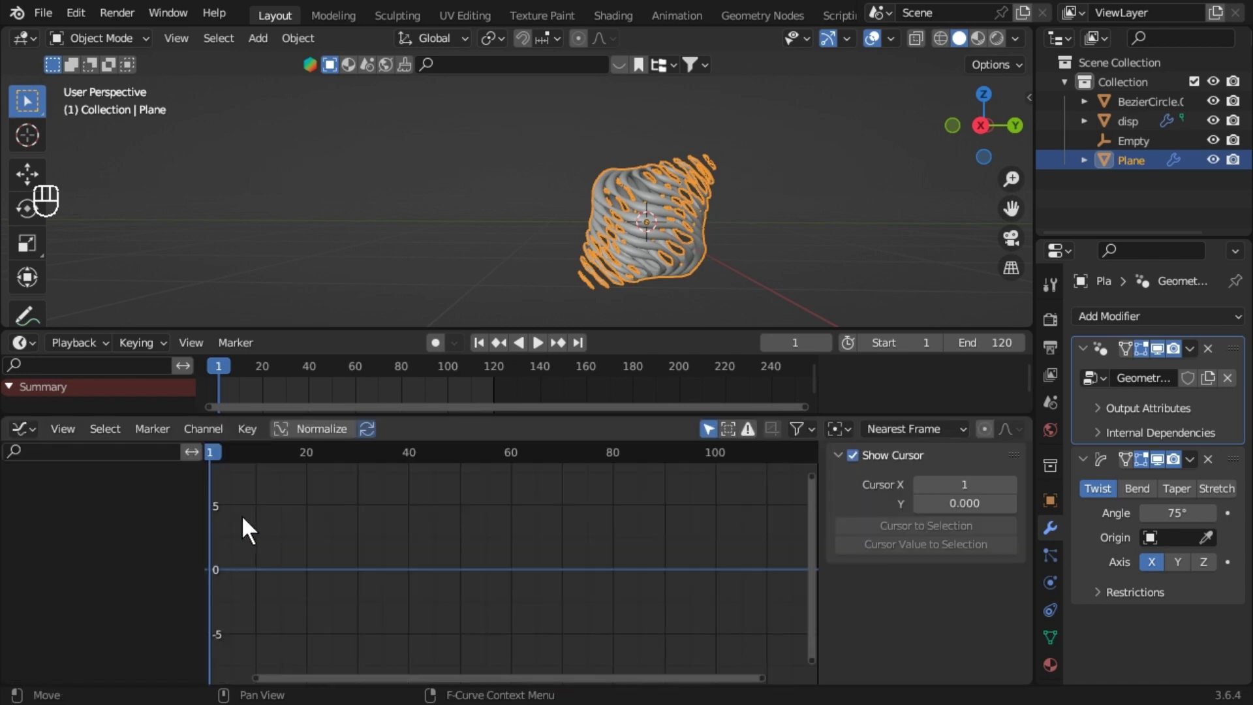
left_click(719, 451)
left_click(634, 245)
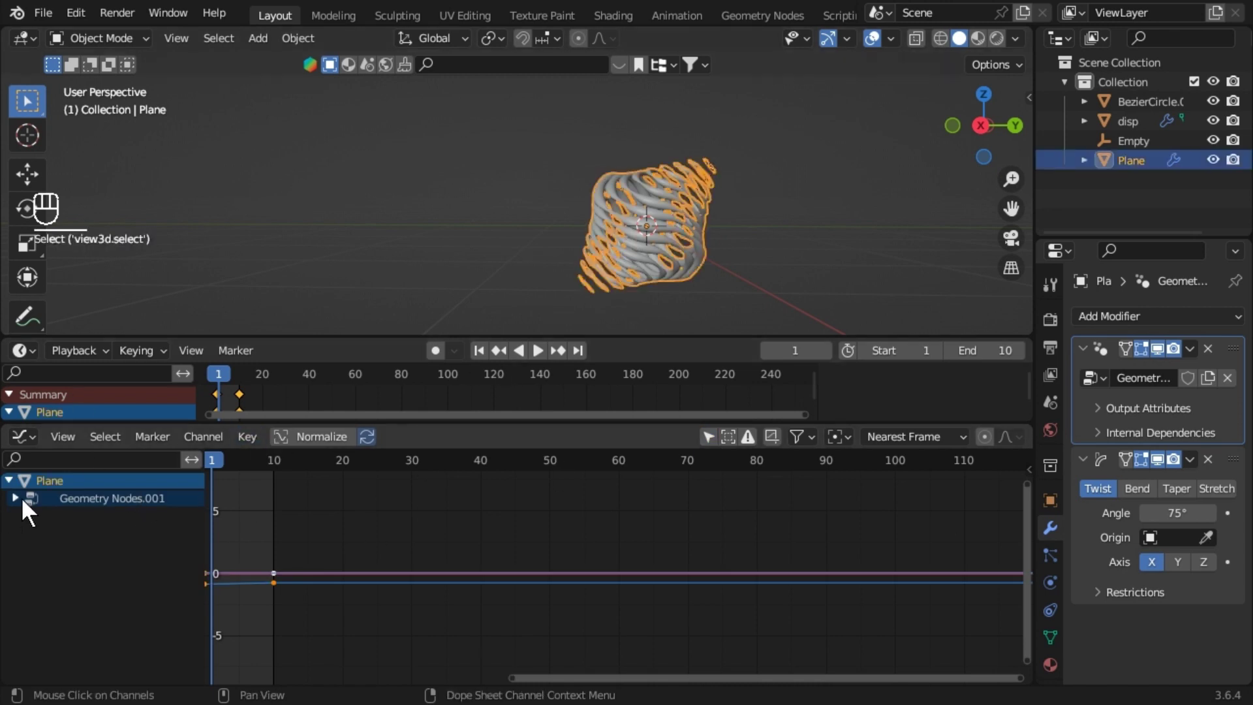
left_click_drag(17, 512, 76, 624)
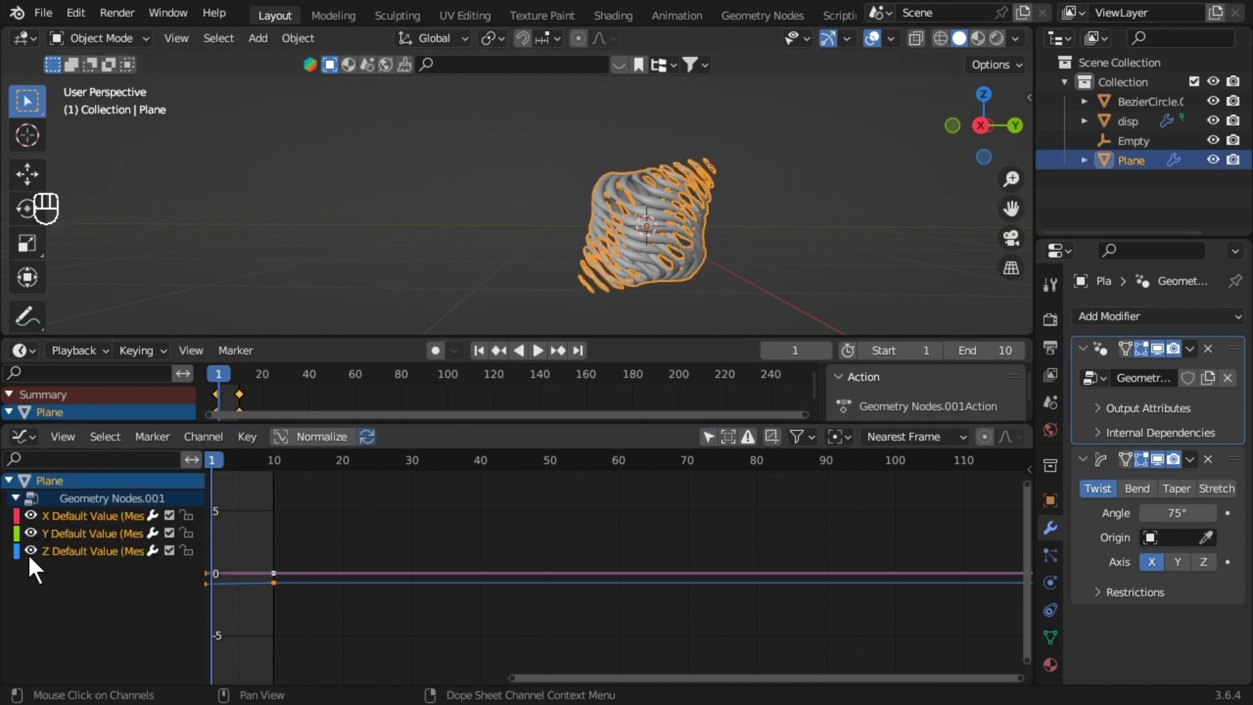
left_click(66, 560)
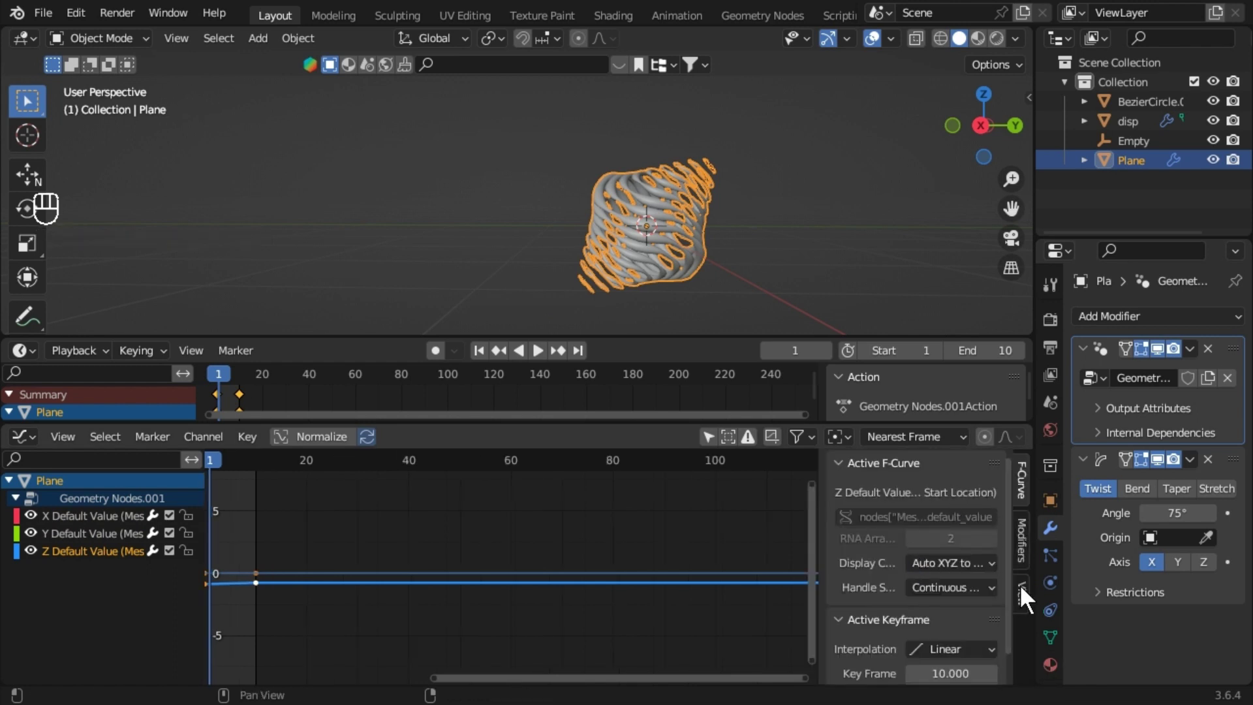
Add a Cycles modifier to the curve, set scene end to 120, and play the loop.
left_click_drag(896, 475, 795, 576)
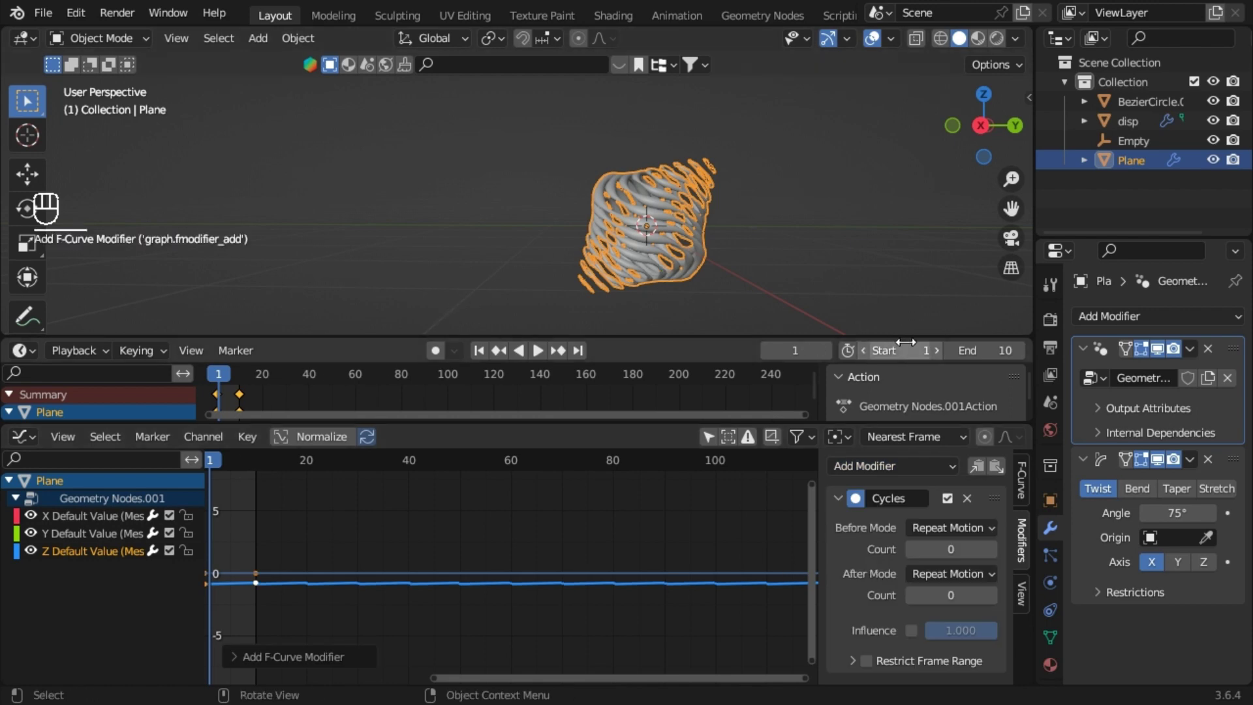
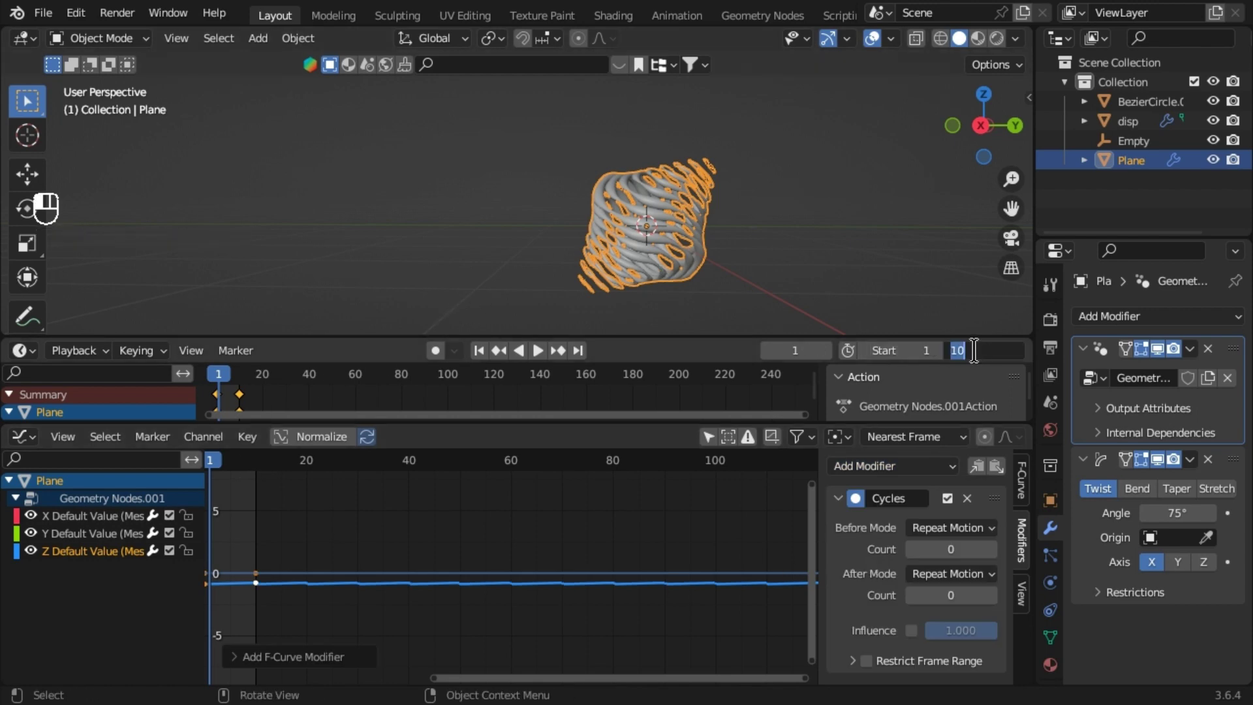
key("space")
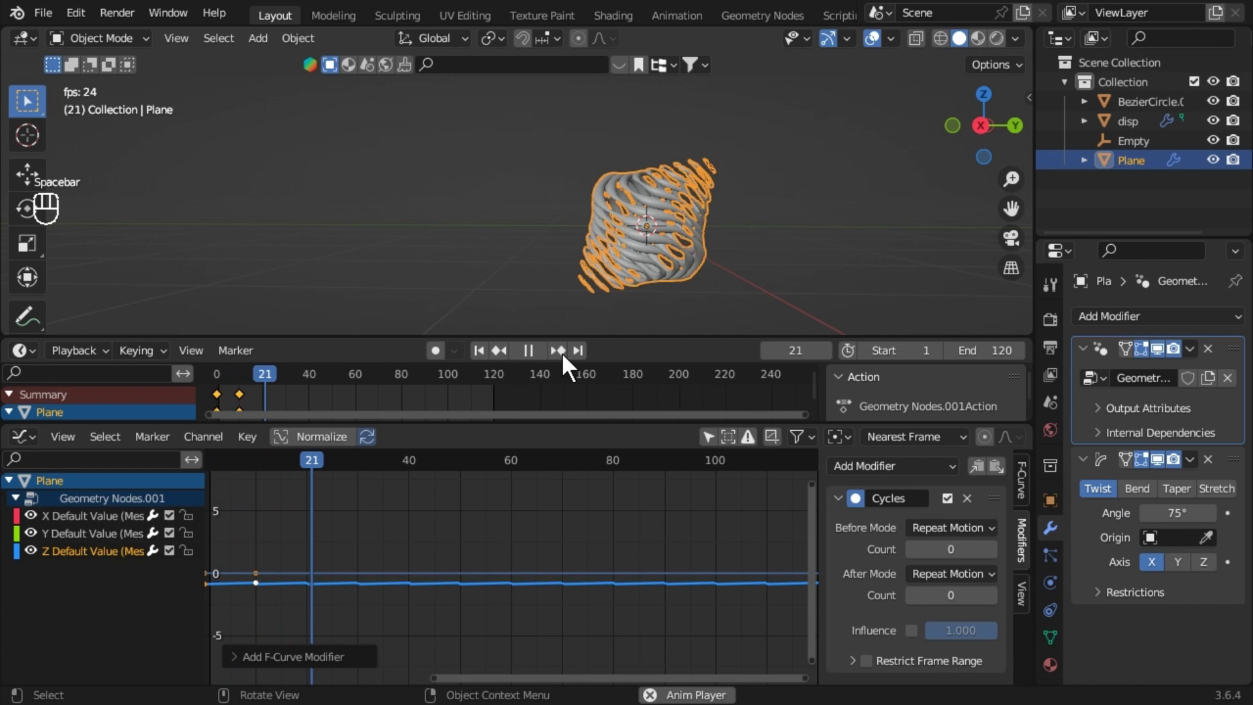
key("space")
left_click(486, 362)
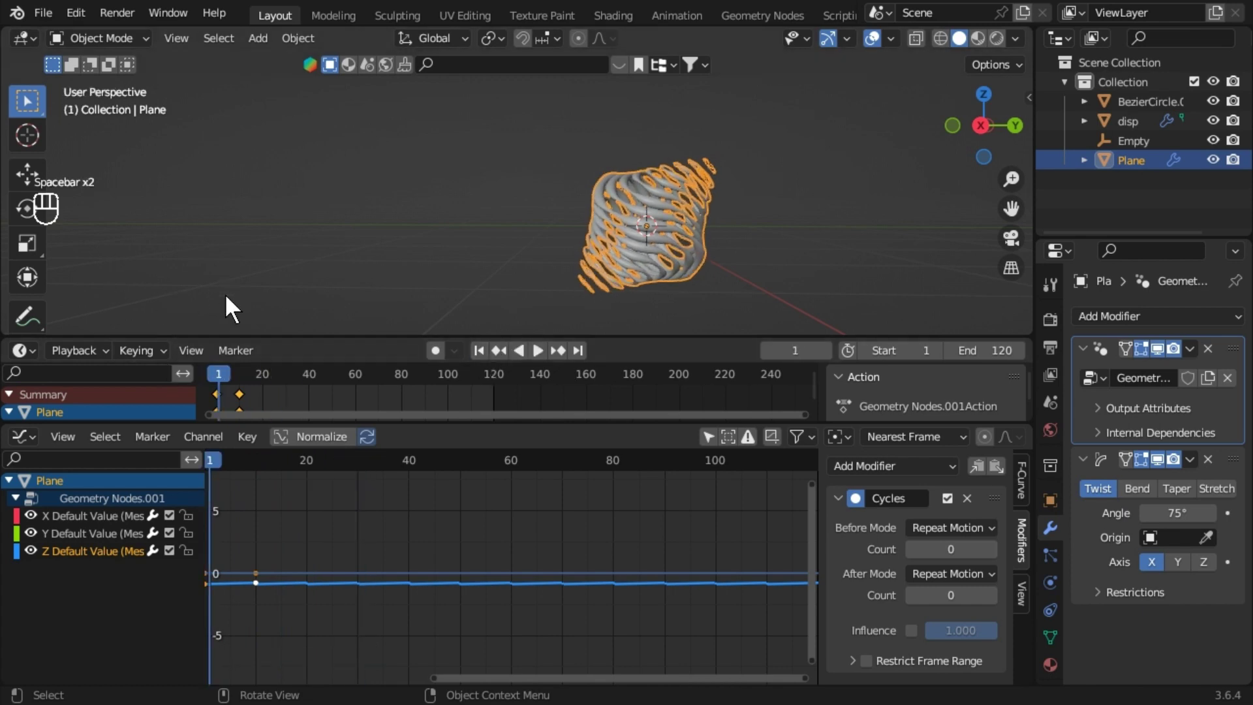
Return the lower area to the node tree and select the Empty.
left_click_drag(23, 448, 119, 590)
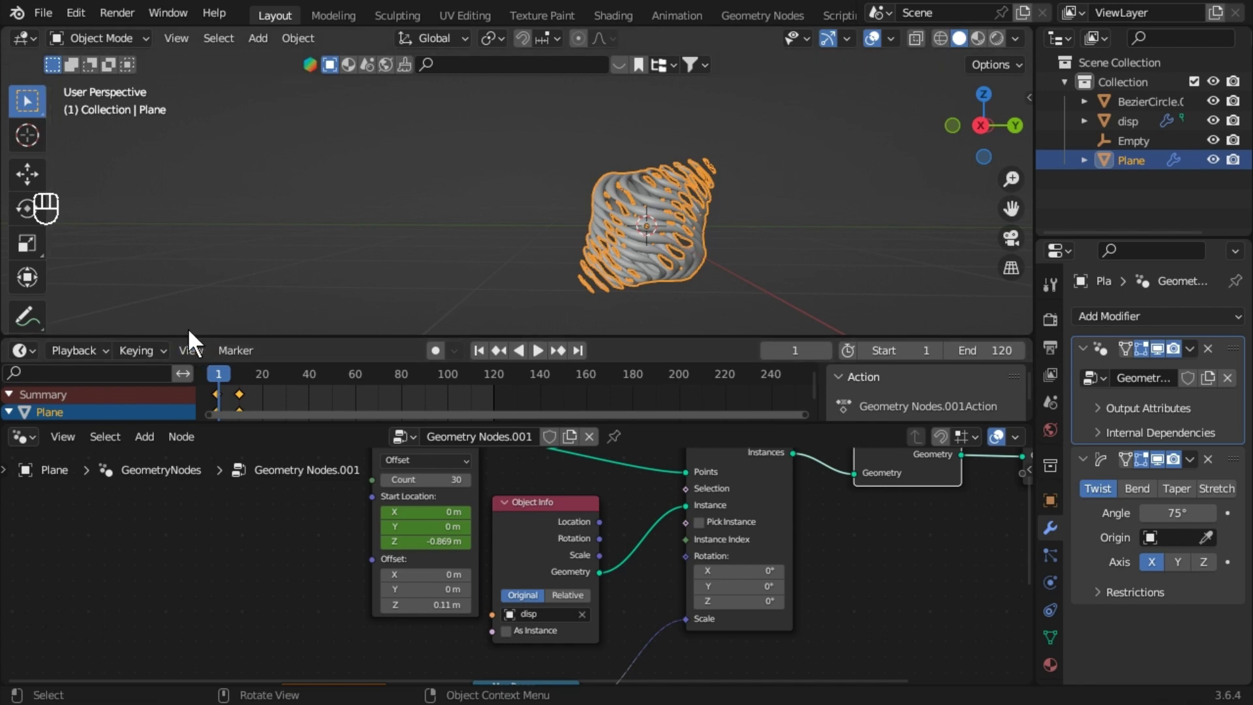
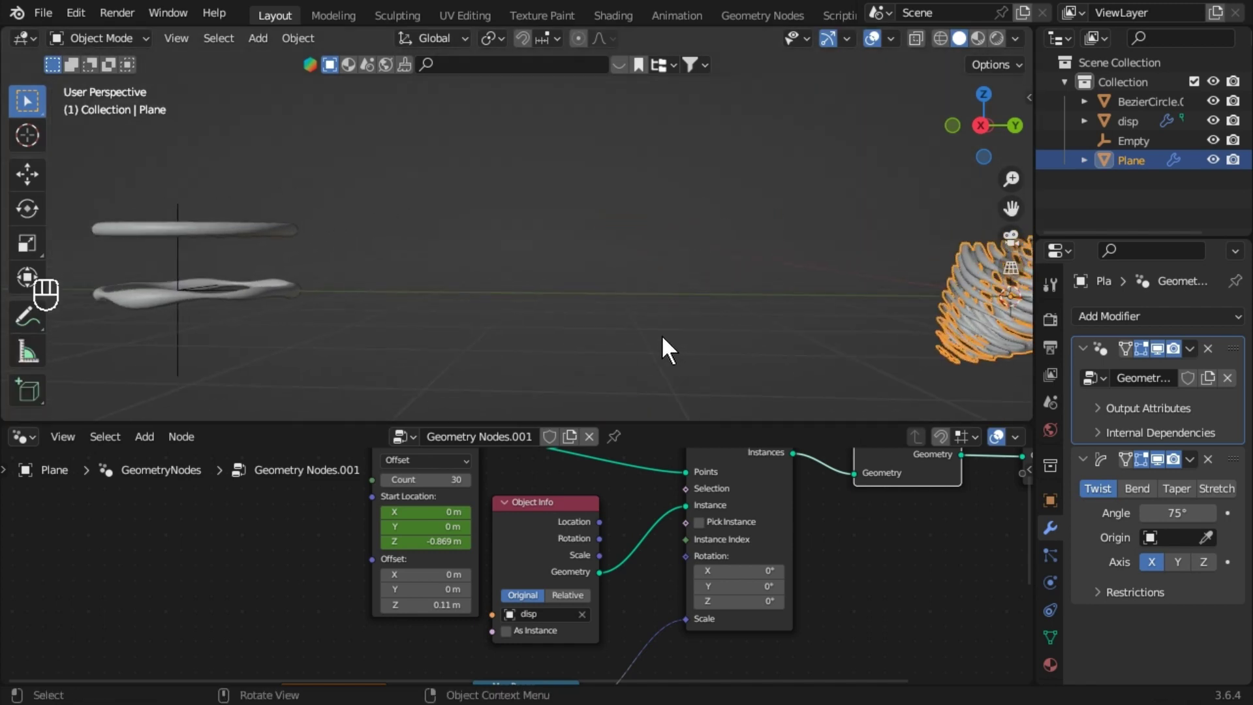
left_click_drag(669, 344, 661, 355)
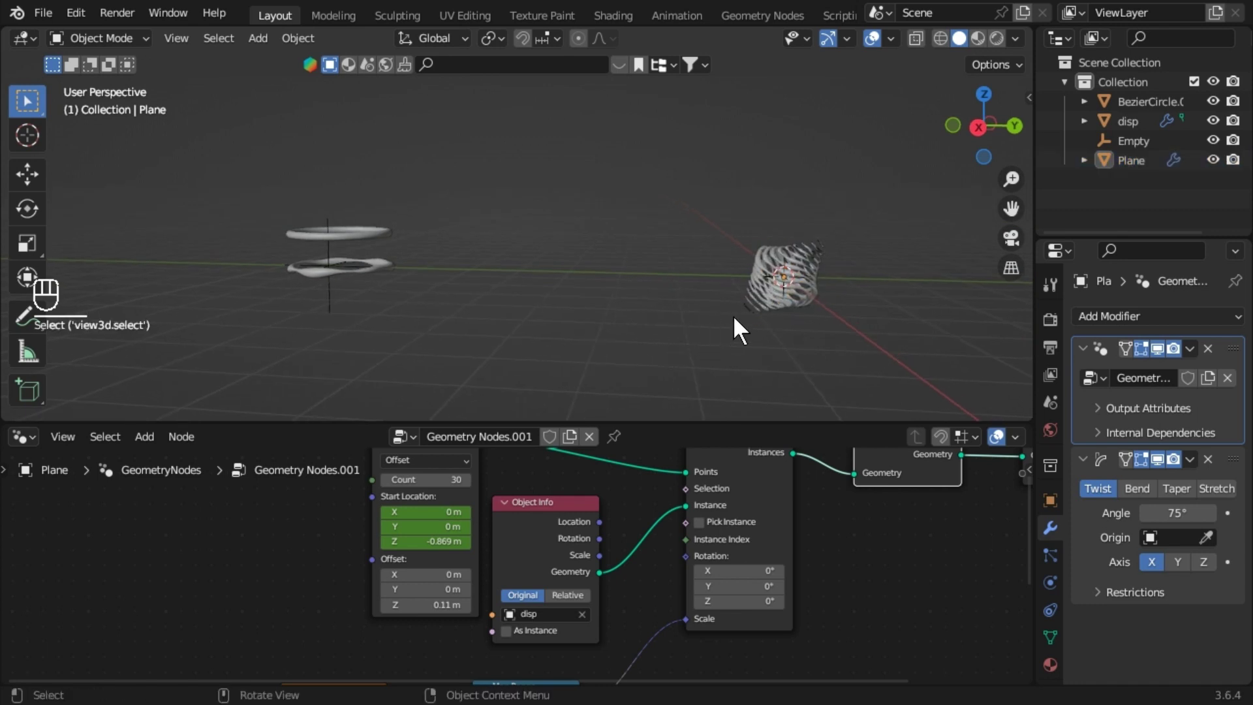
key("space")
key("space")
left_click_drag(757, 349, 312, 239)
left_click_drag(301, 241, 35, 420)
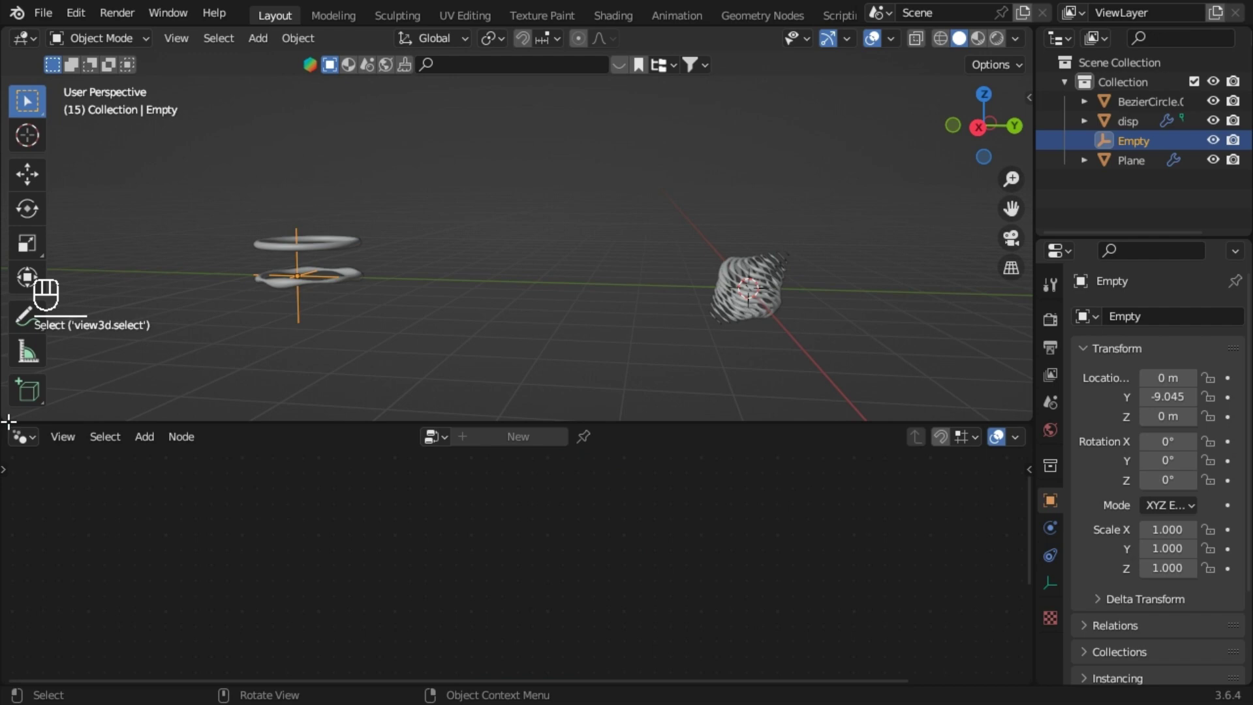
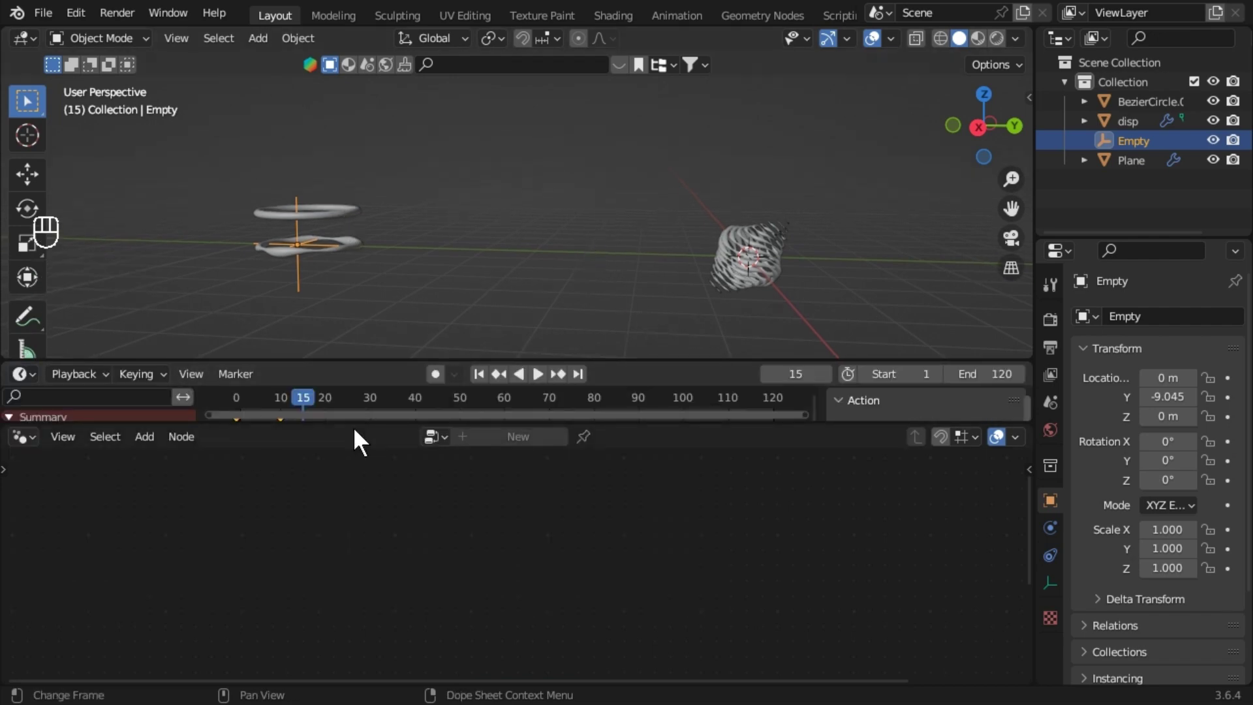
Keyframe the Empty's Z rotation and move the timeline to frame 120.
left_click_drag(348, 445, 322, 397)
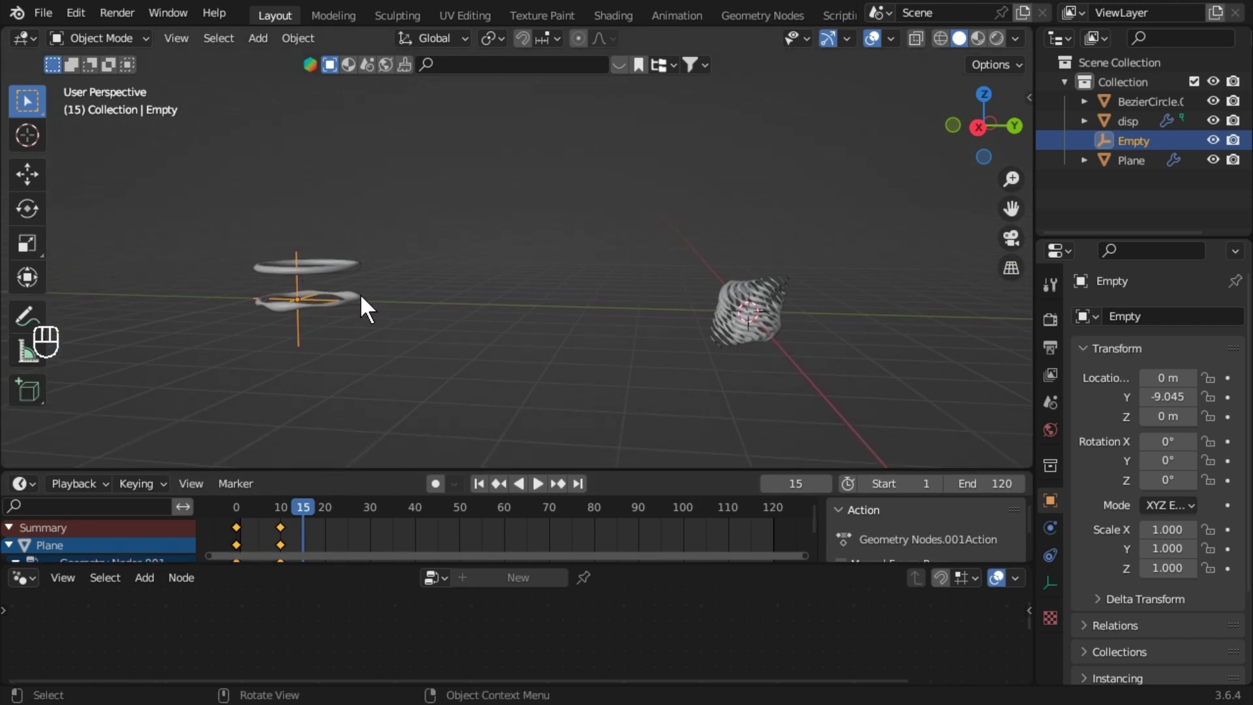
left_click_drag(560, 320, 1180, 497)
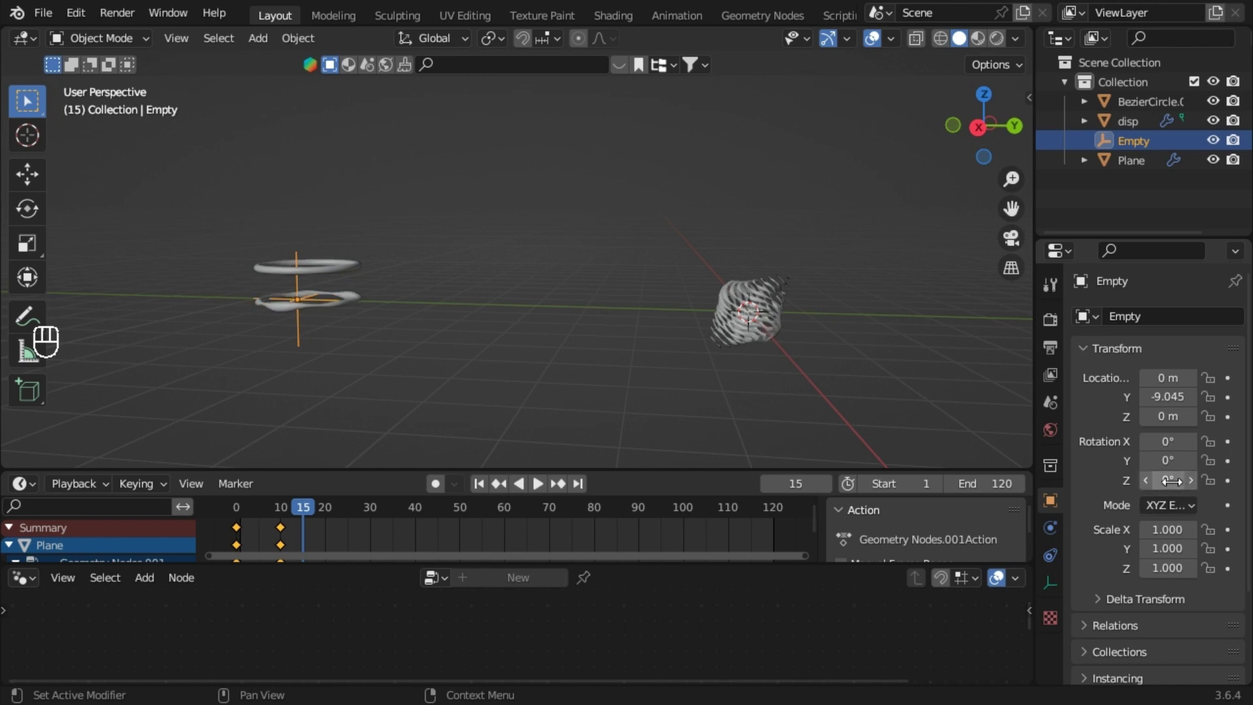
left_click_drag(484, 495, 701, 495)
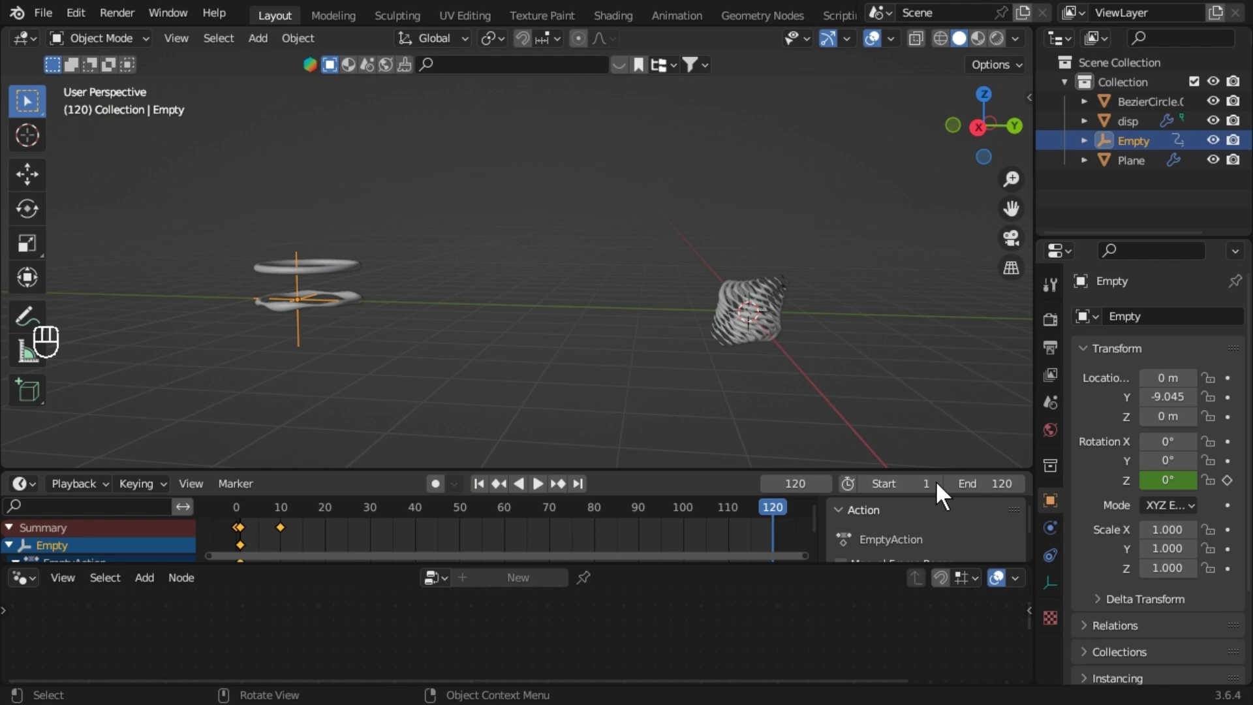